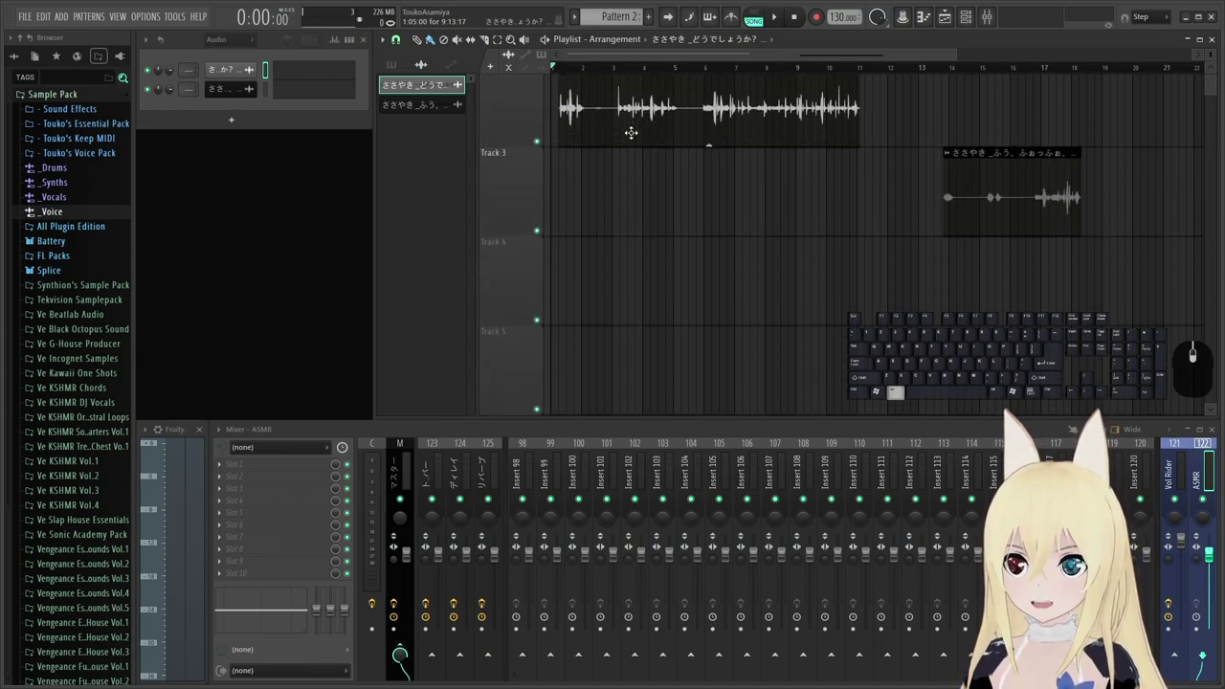
Scroll the playlist around the two whisper clips during playback, then stop the transport.
scroll("down", 3)
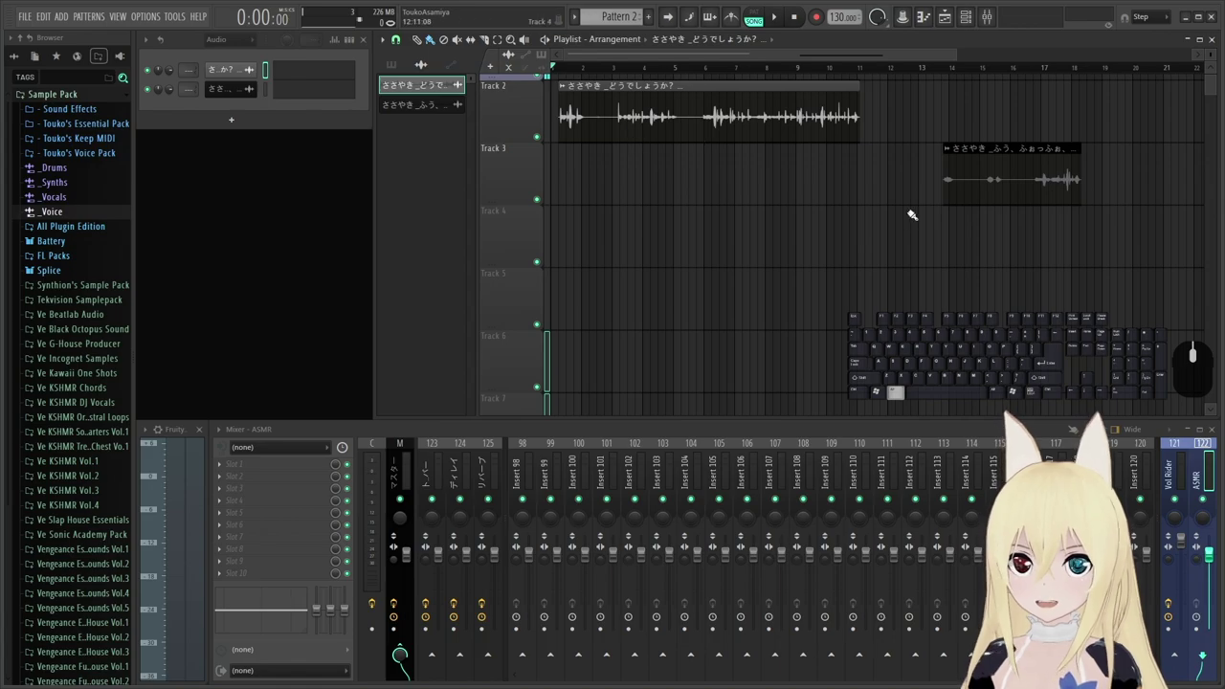
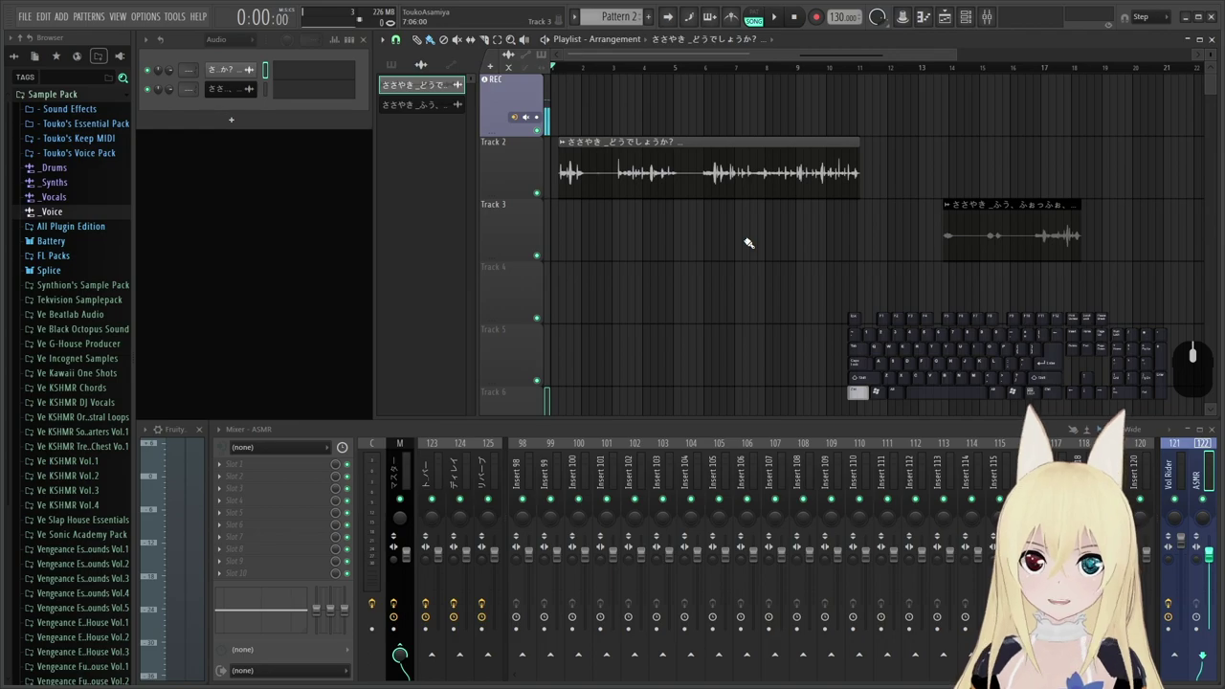
scroll("down", 3)
scroll("down", 3)
scroll("up", 3)
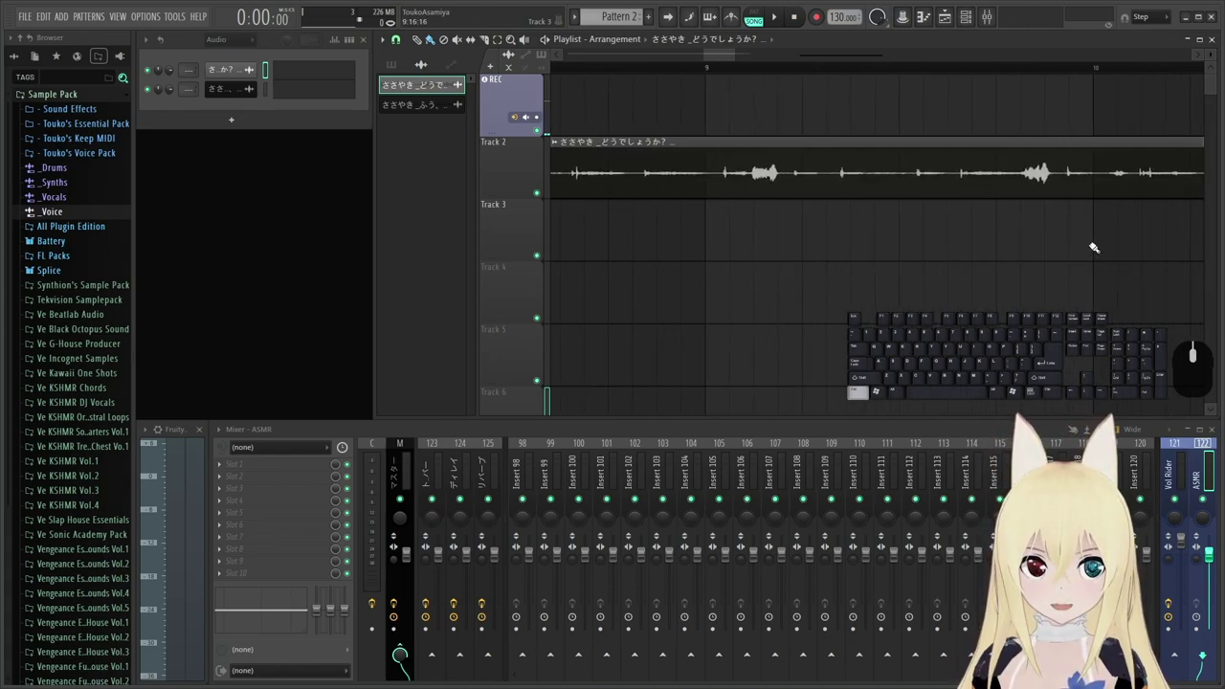
scroll("down", 3)
scroll("down", 3)
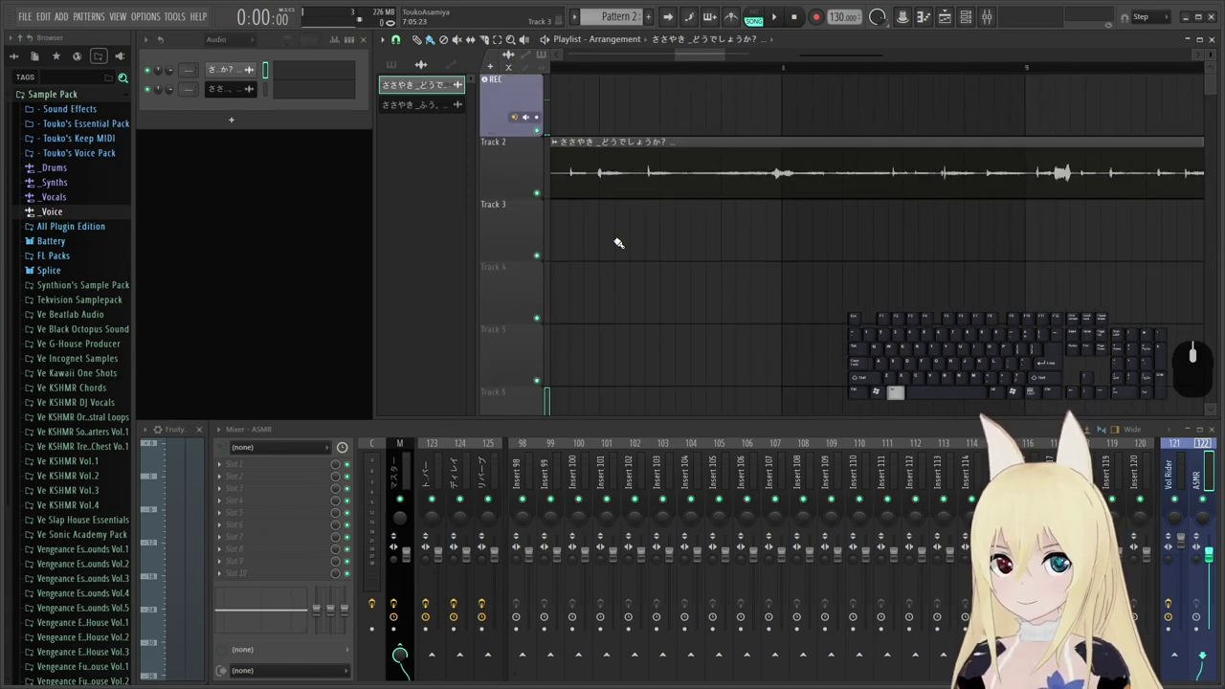
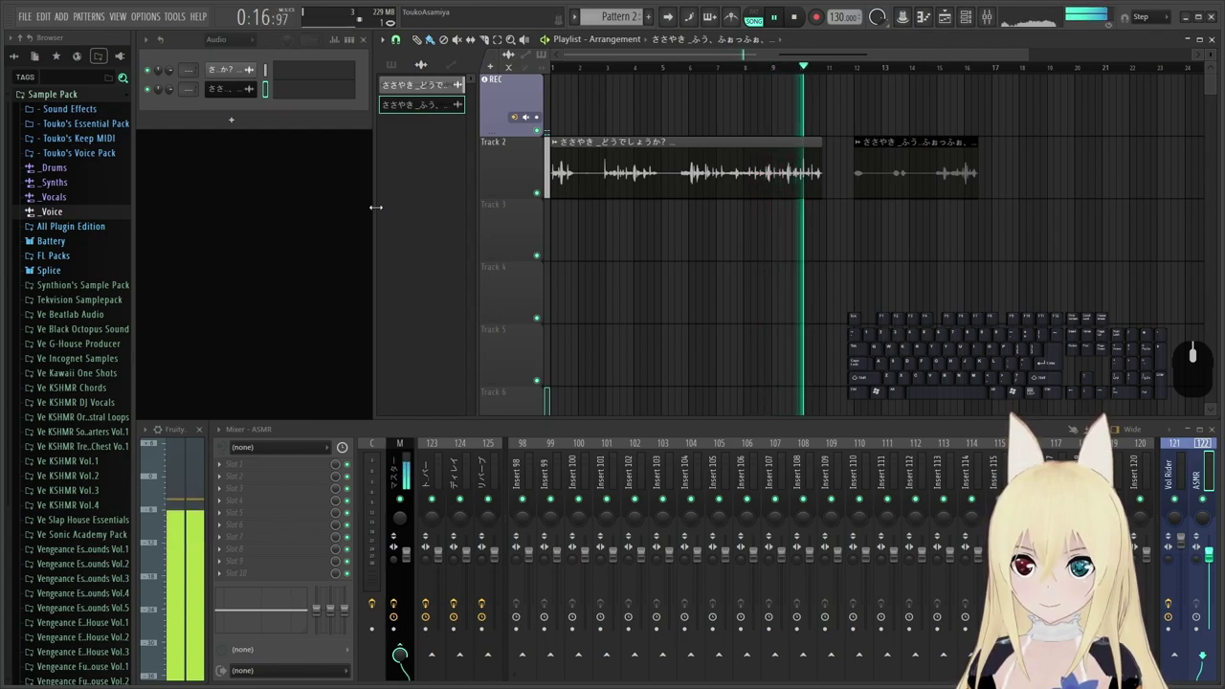
key("space")
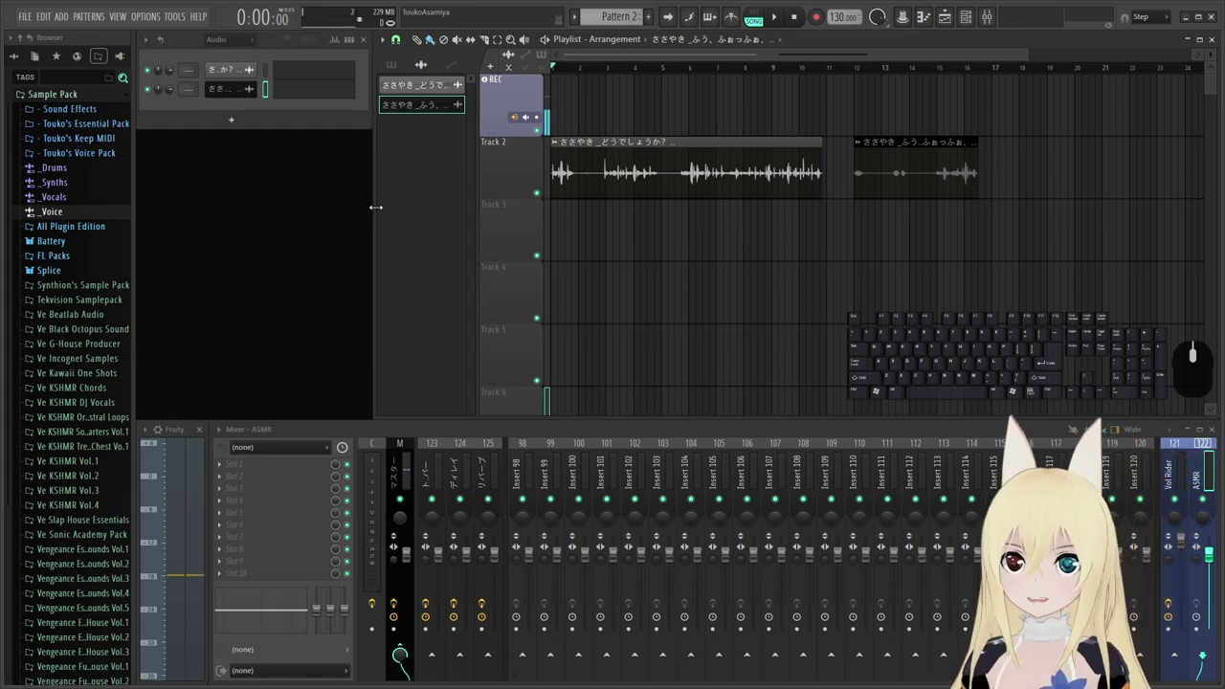
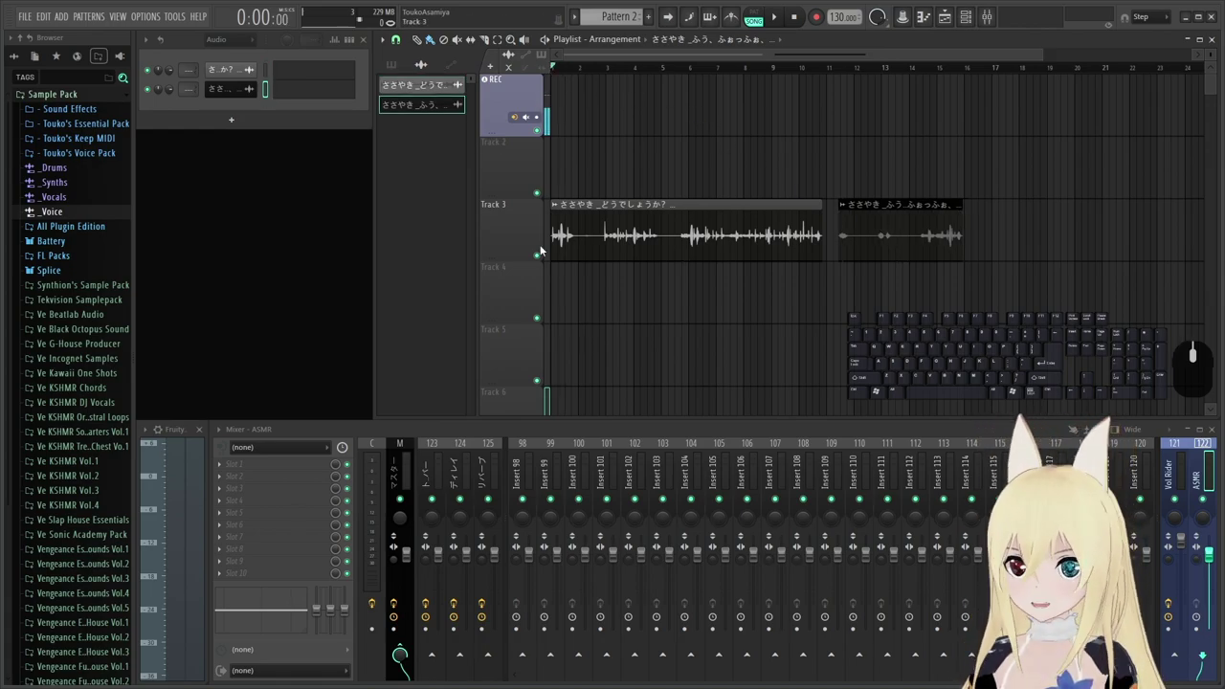
key("space")
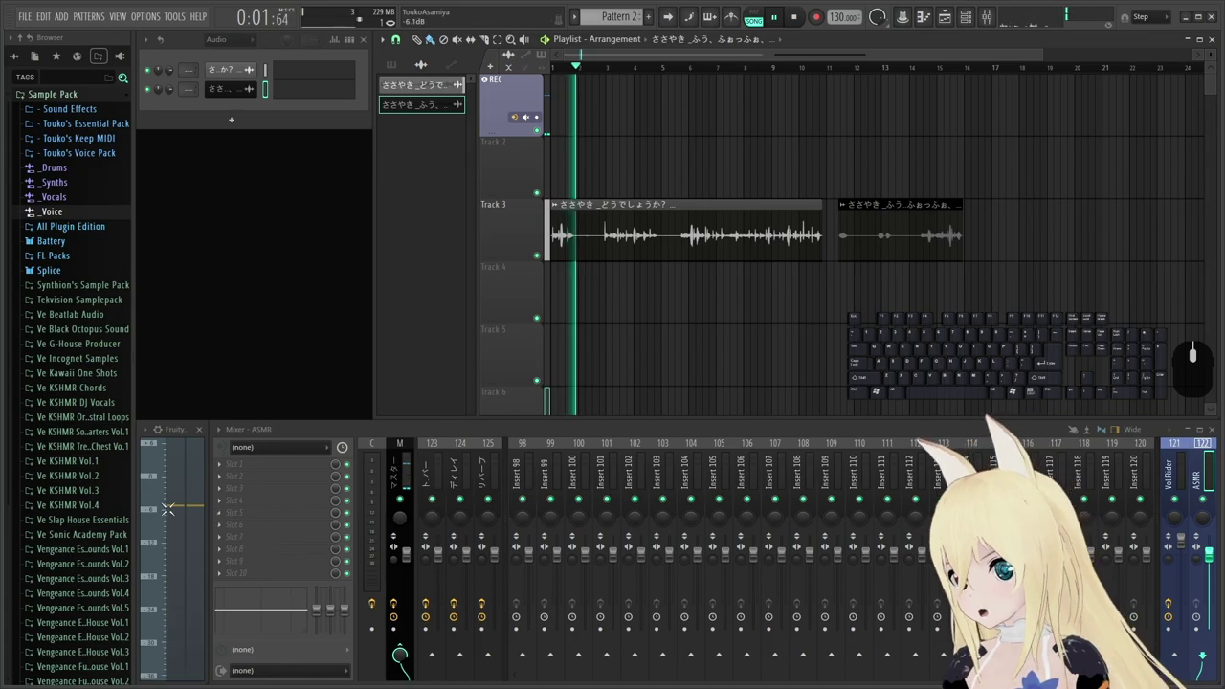
key("space")
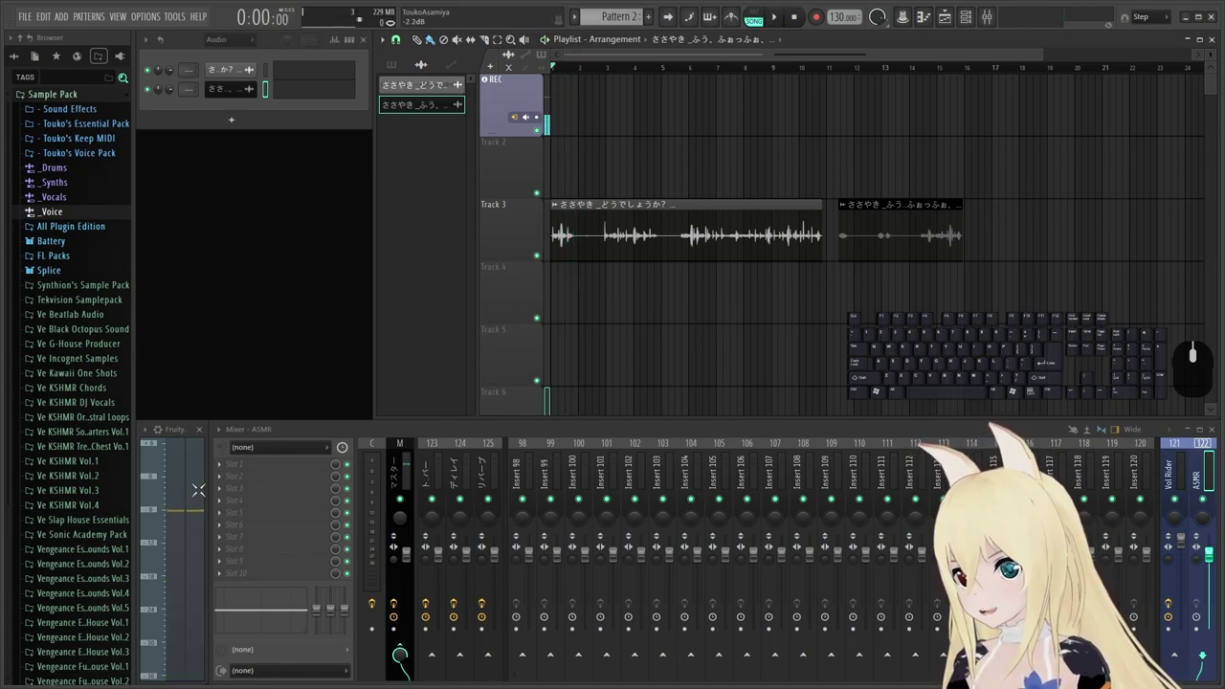
key("space")
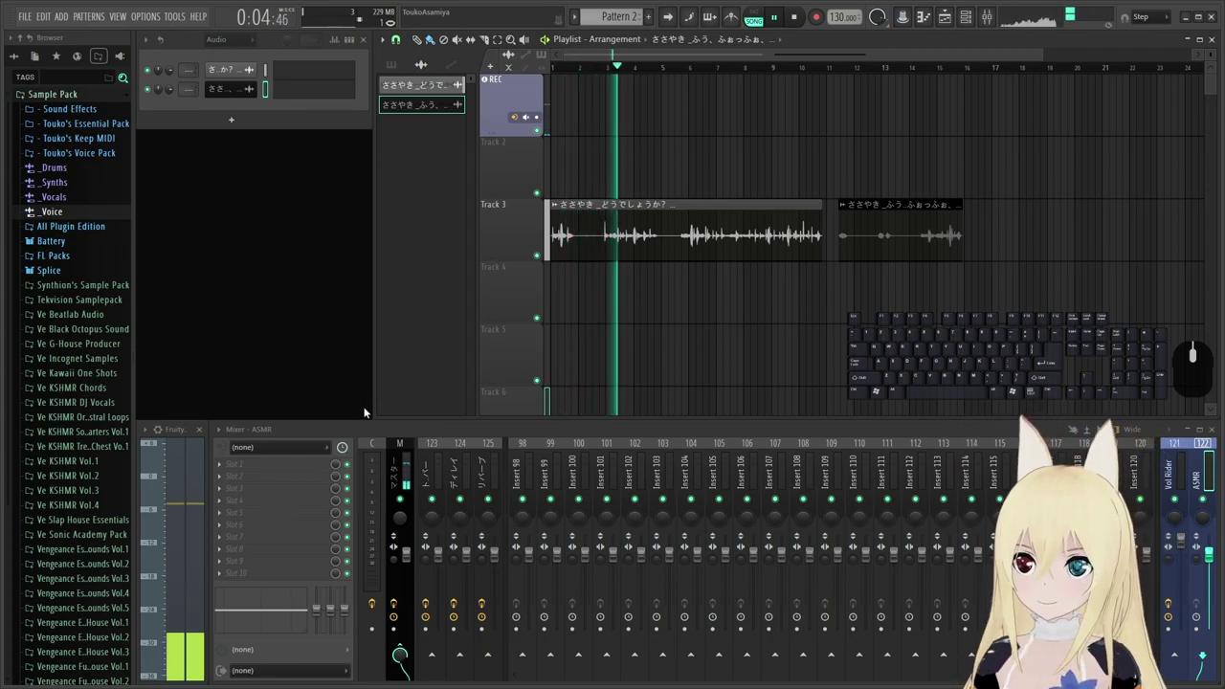
key("space")
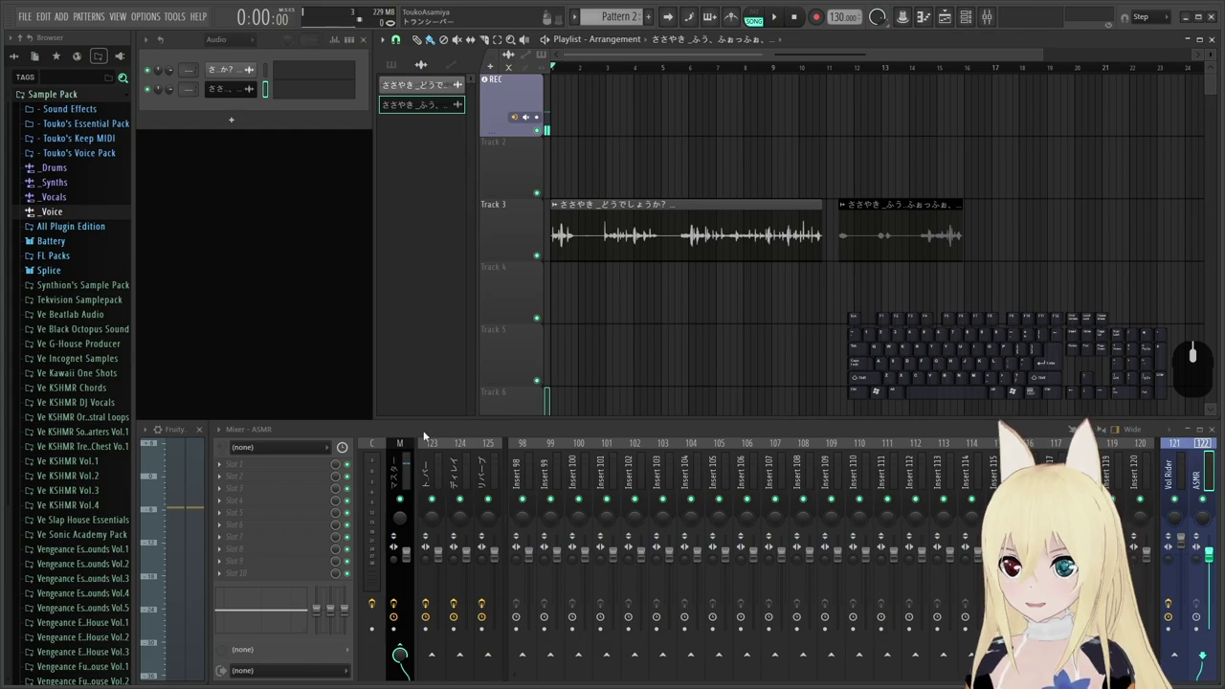
key("space")
key("space")
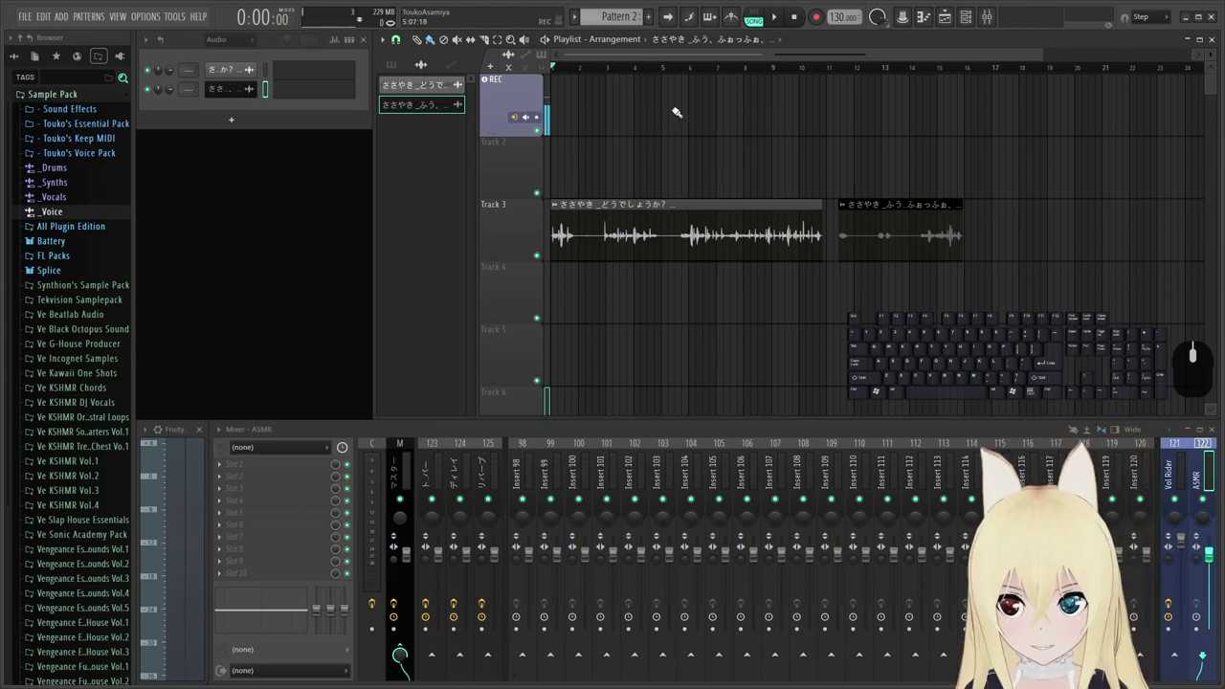
Step the first whisper channel's target mixer track down until it reads Insert 2.
scroll("up", 3)
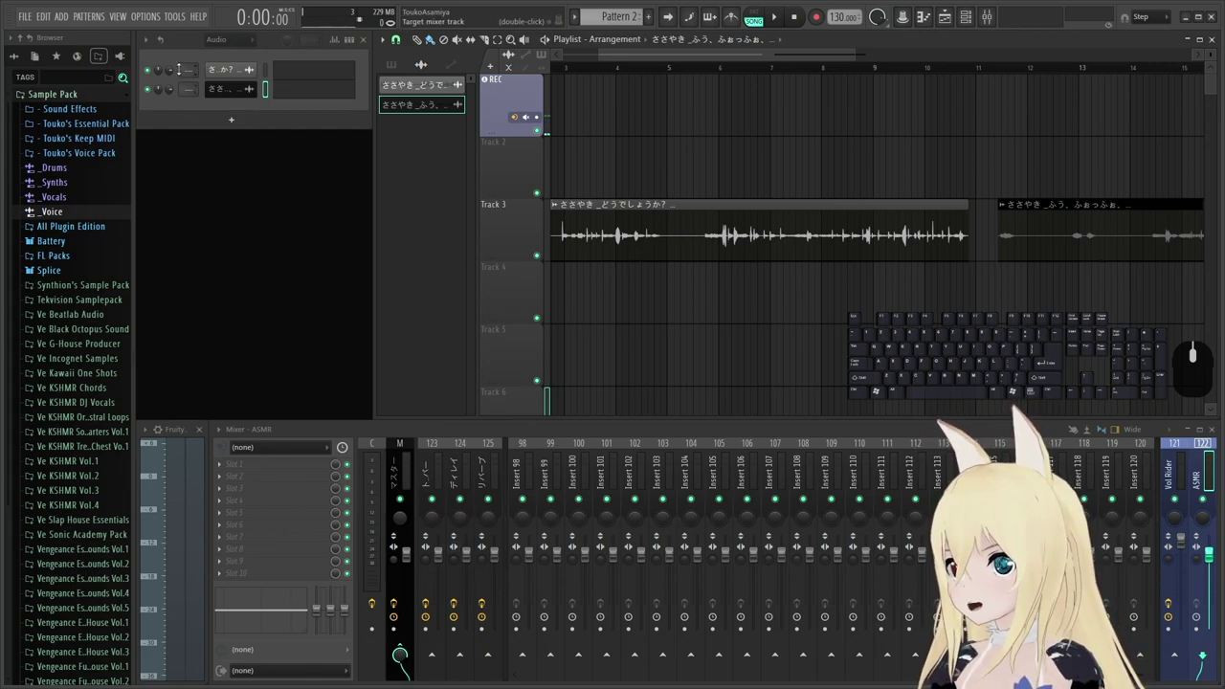
left_click(205, 173)
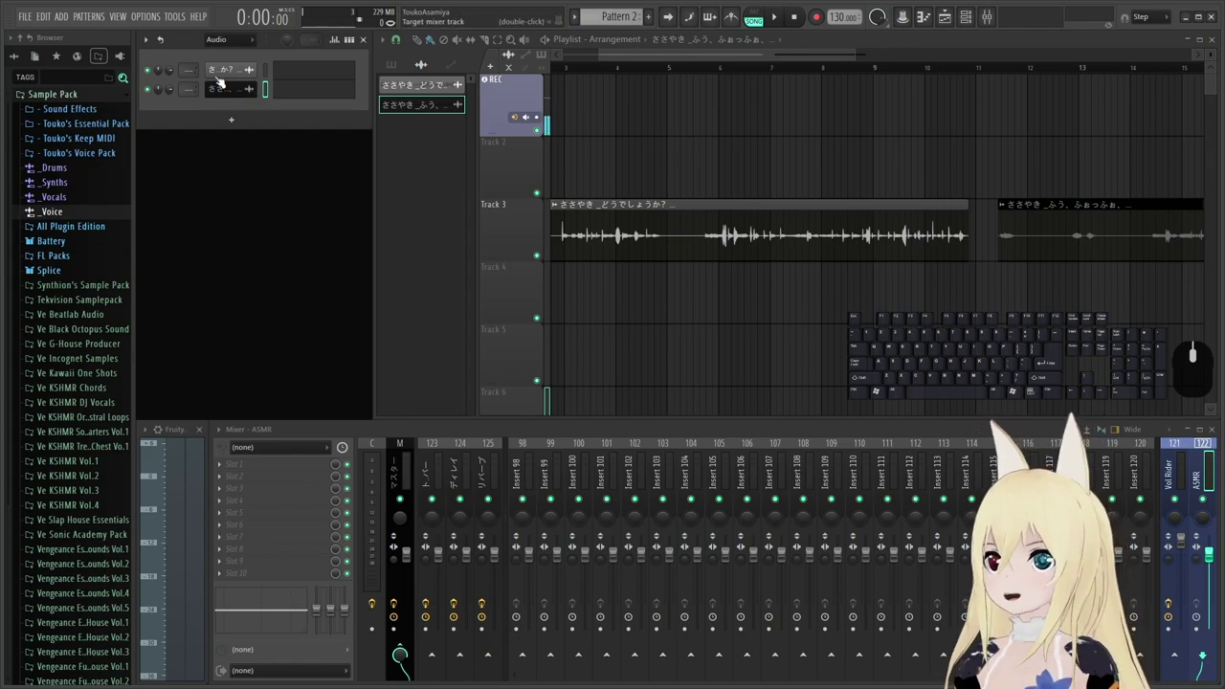
left_click_drag(187, 45, 189, 41)
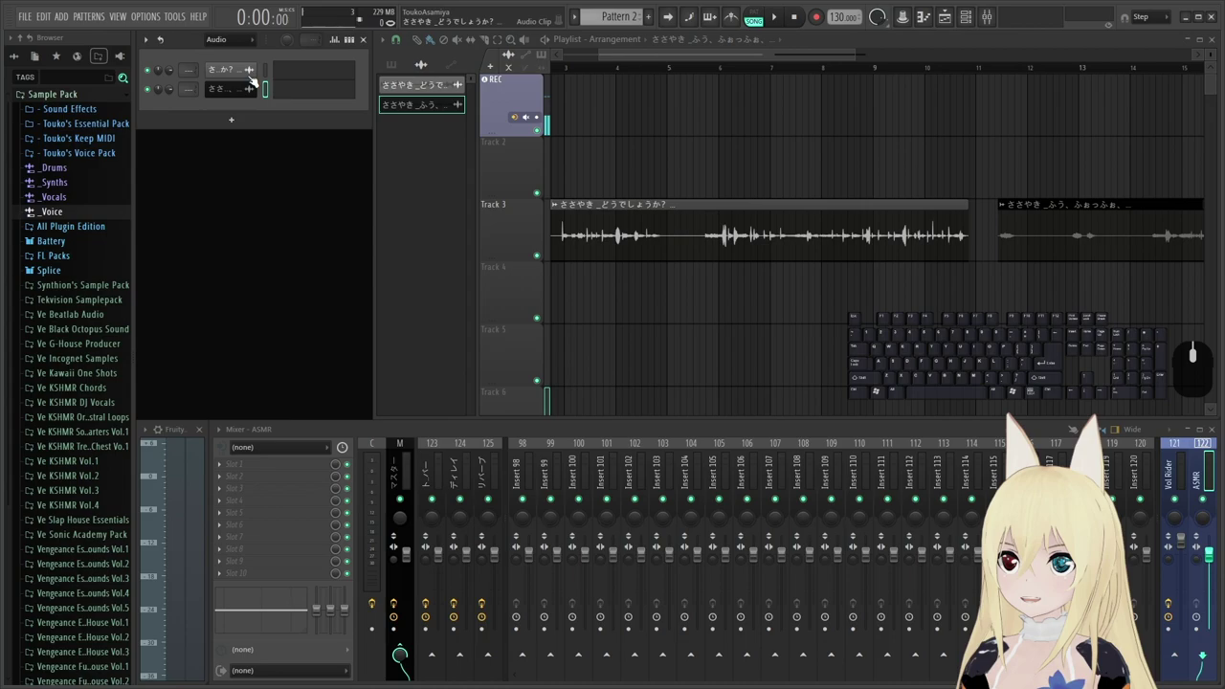
left_click(271, 72)
left_click(269, 94)
left_click(269, 75)
left_click(269, 98)
left_click(271, 75)
left_click(270, 87)
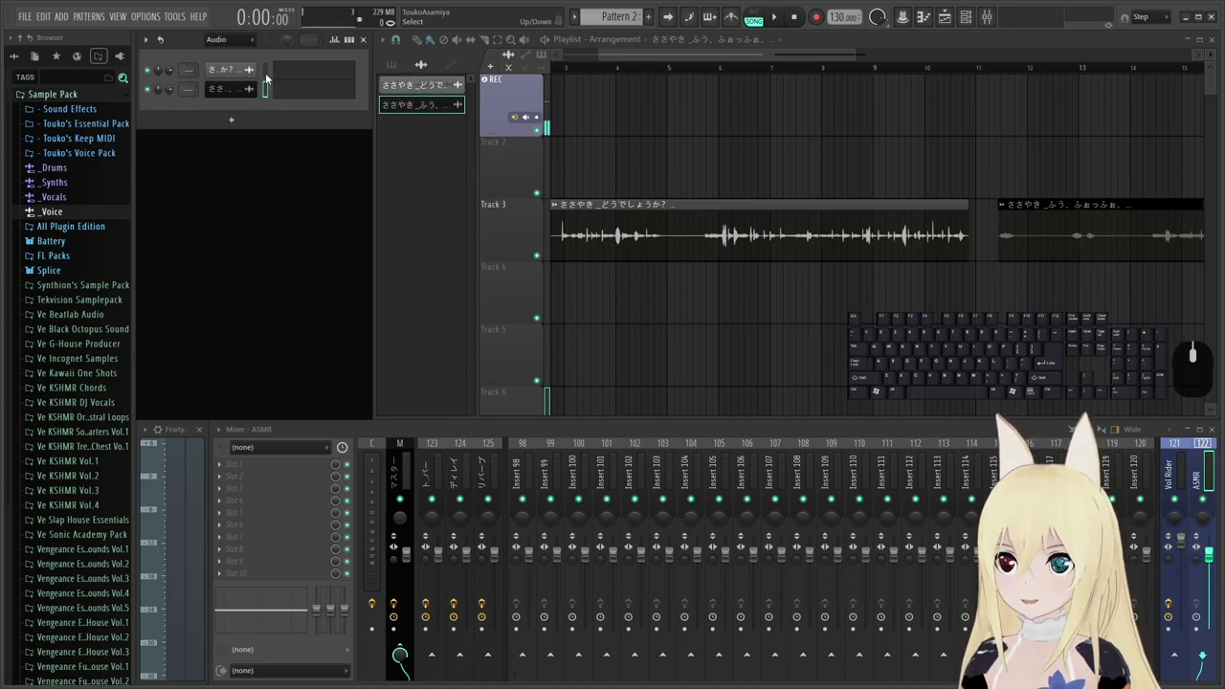
left_click(267, 73)
left_click(268, 96)
left_click(270, 76)
left_click(268, 95)
left_click(271, 76)
left_click(269, 100)
left_click(269, 74)
left_click(268, 98)
left_click(268, 75)
left_click(269, 96)
left_click(271, 75)
left_click(271, 92)
left_click(267, 75)
left_click(265, 89)
left_click(267, 76)
left_click(267, 94)
left_click(267, 76)
left_click(265, 91)
left_click(272, 76)
left_click(271, 101)
left_click(270, 77)
left_click(267, 93)
left_click(267, 77)
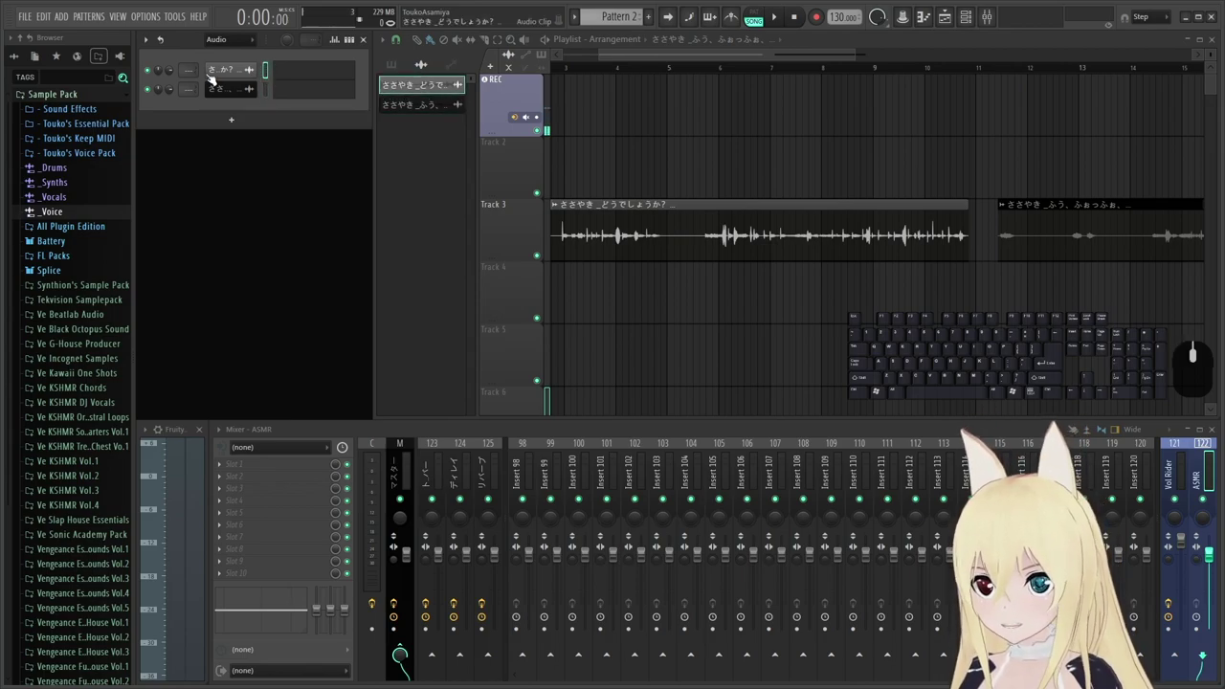
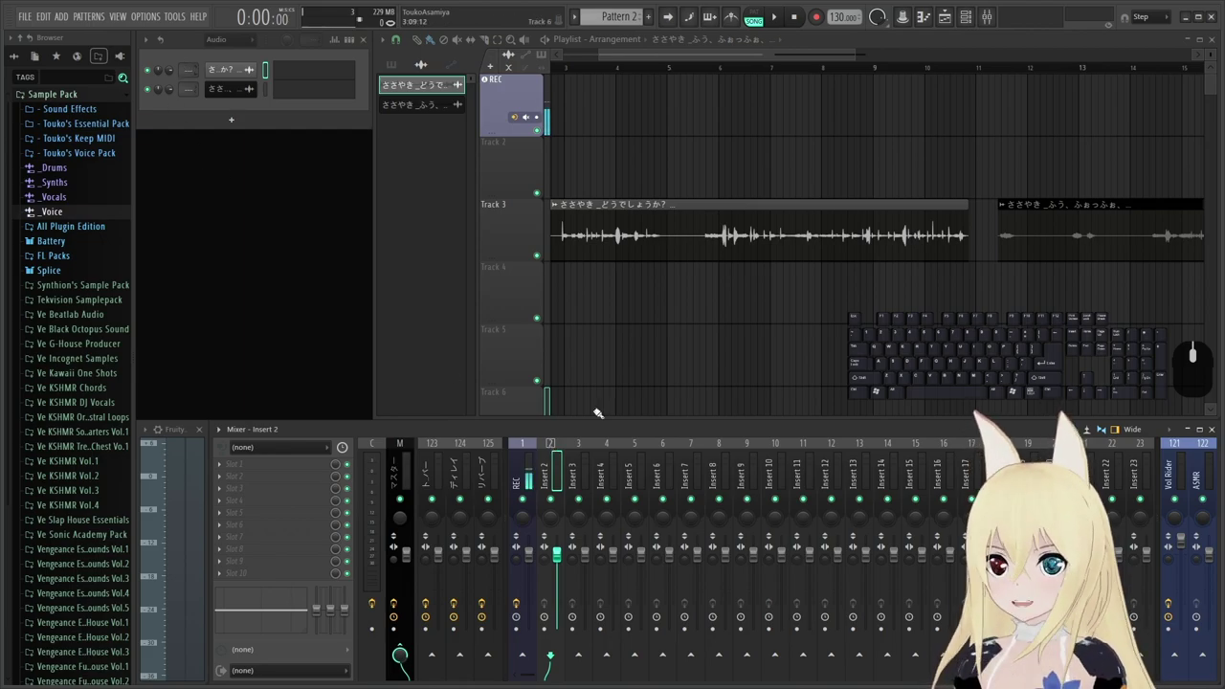
Show the REC mixer insert's effect chain and scroll through its slots.
left_click(559, 446)
left_click(589, 447)
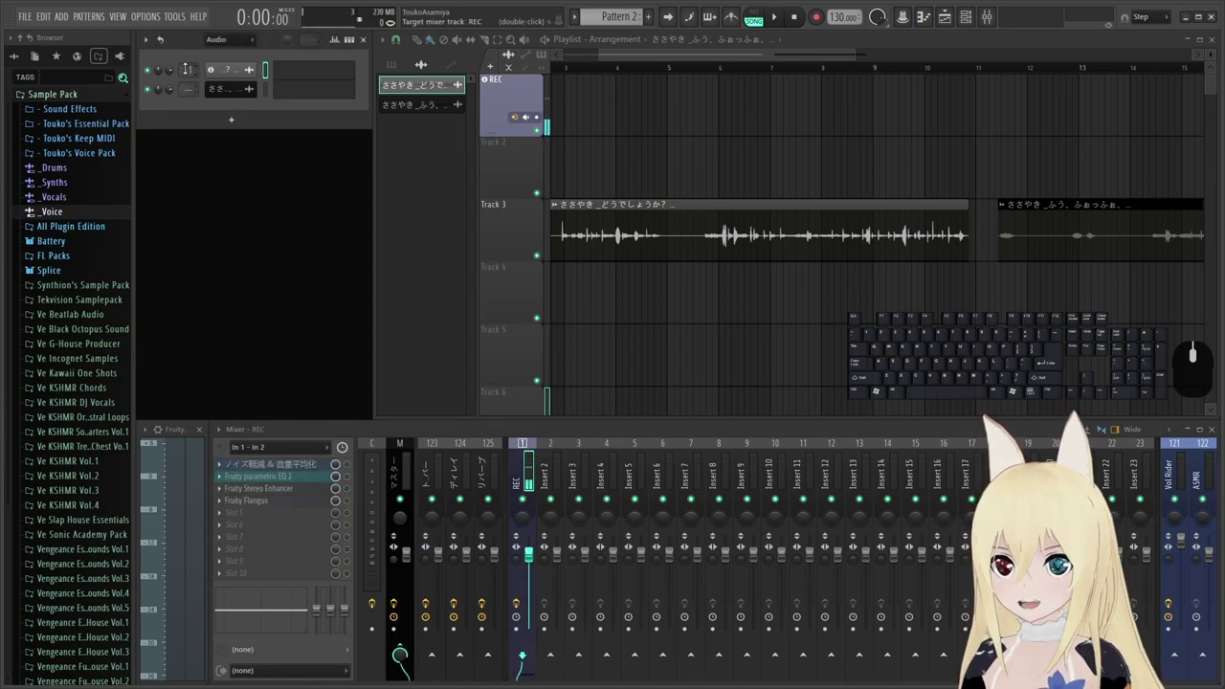
scroll("up", 3)
scroll("down", 3)
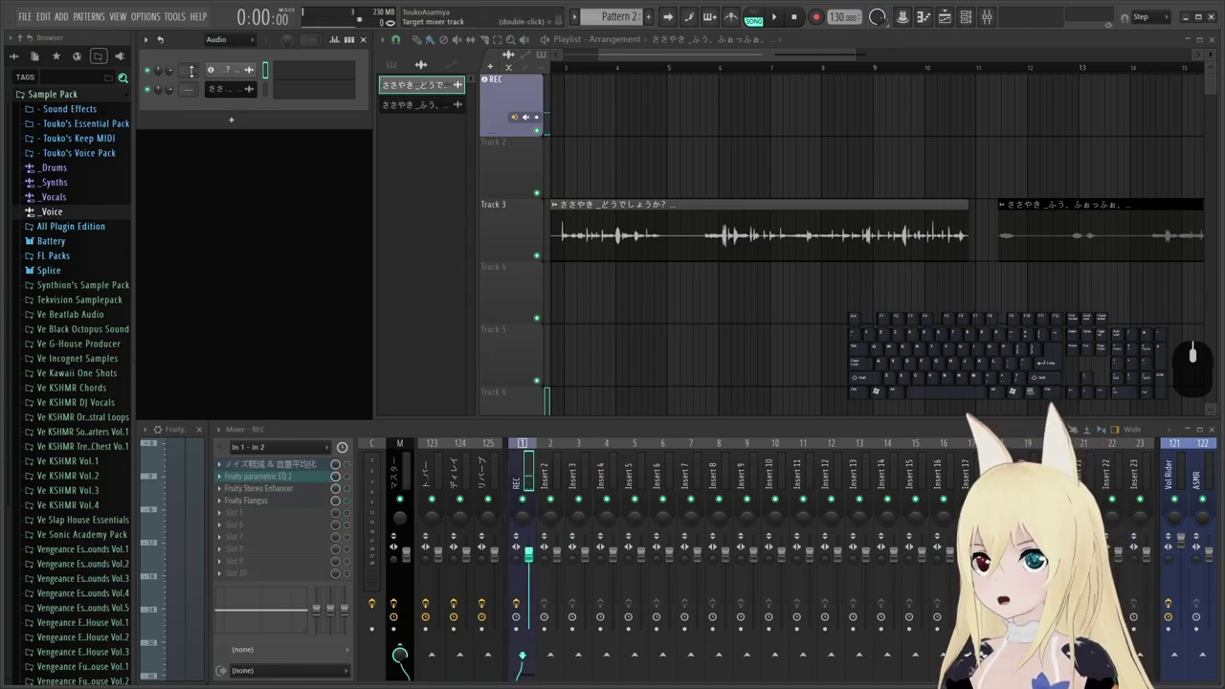
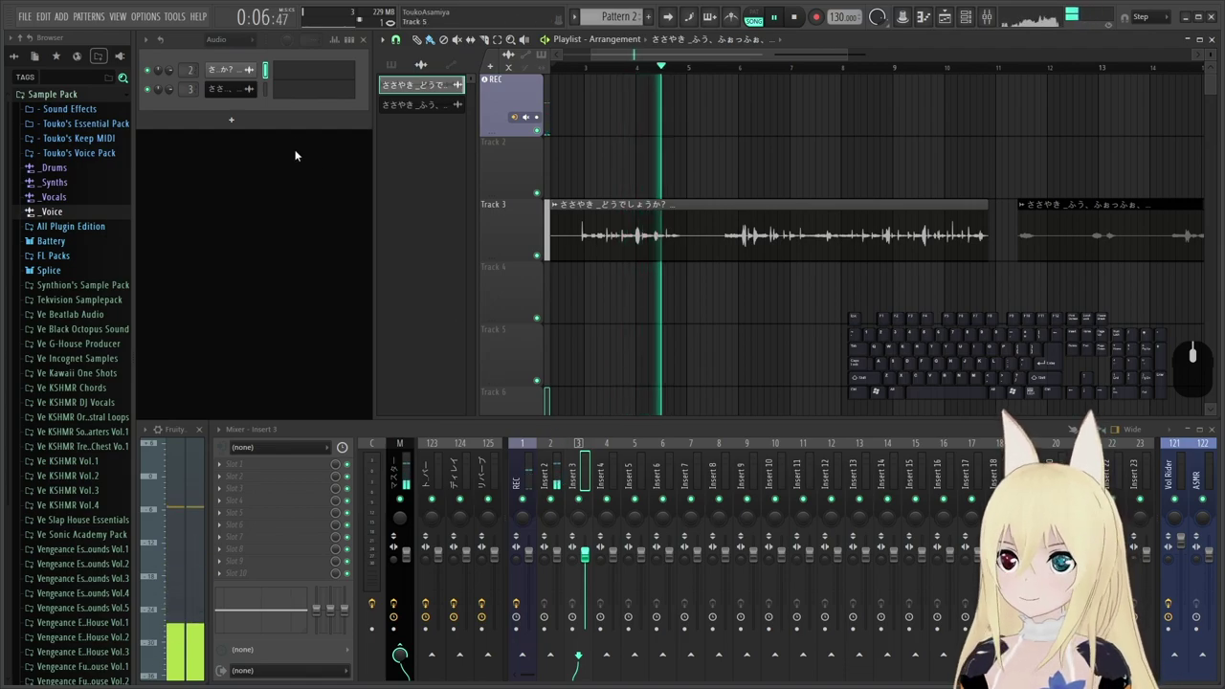
key("space")
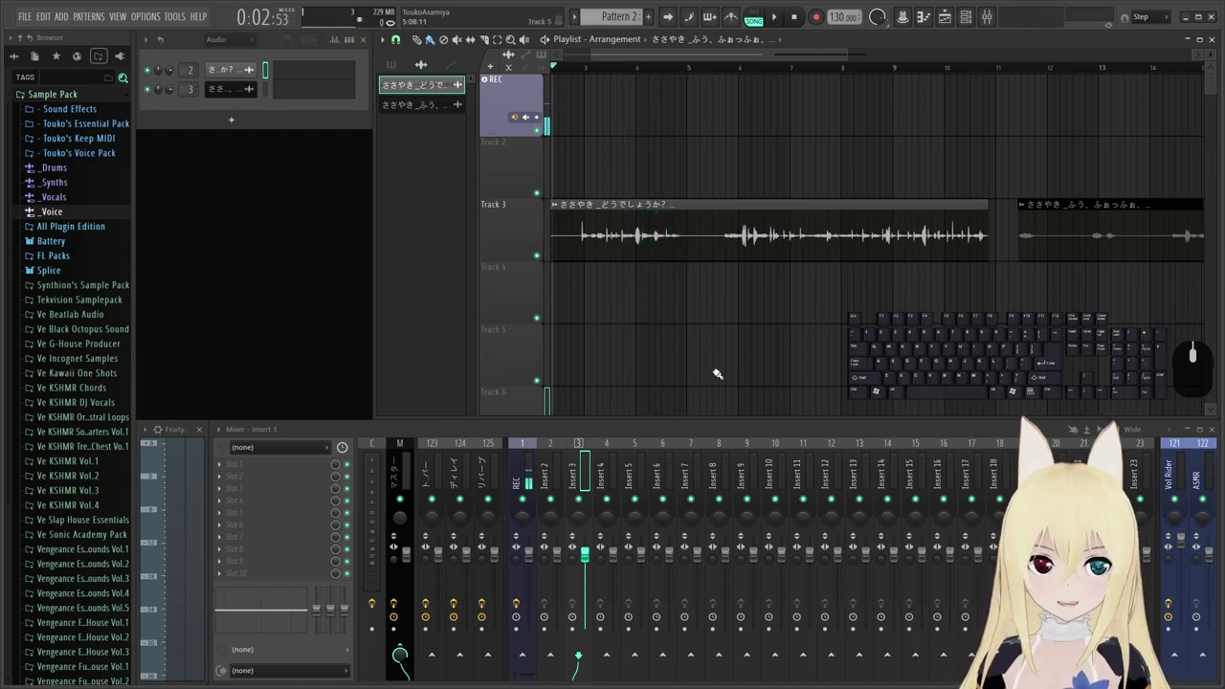
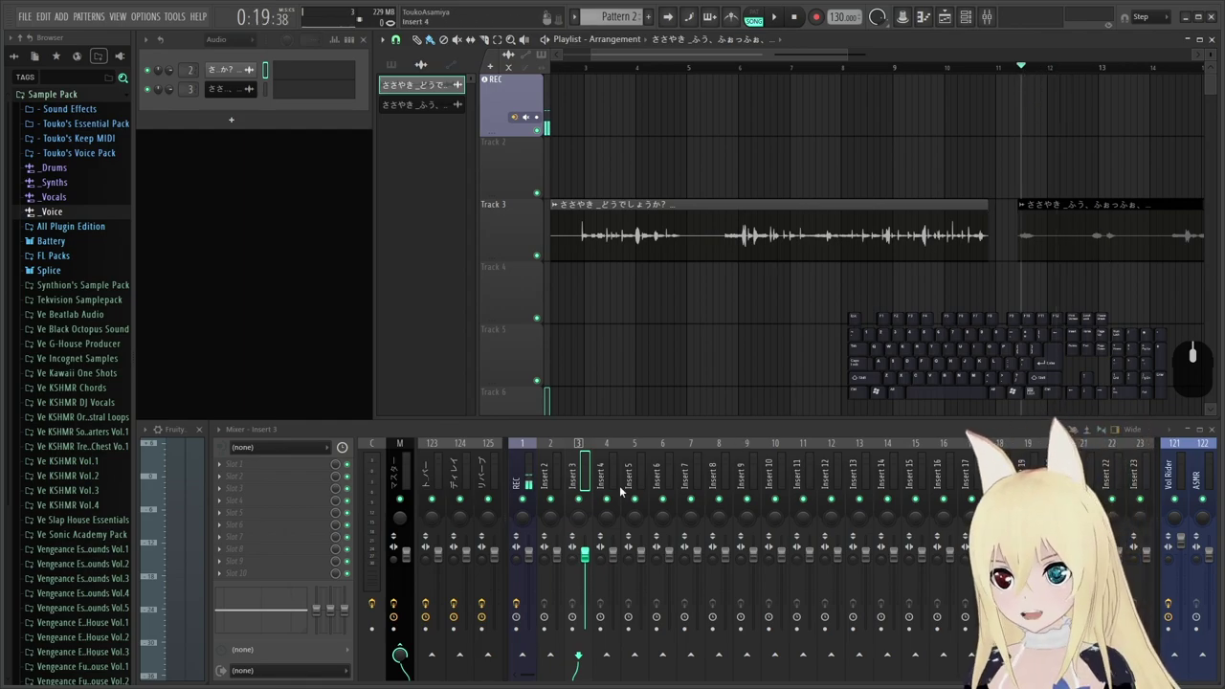
key("space")
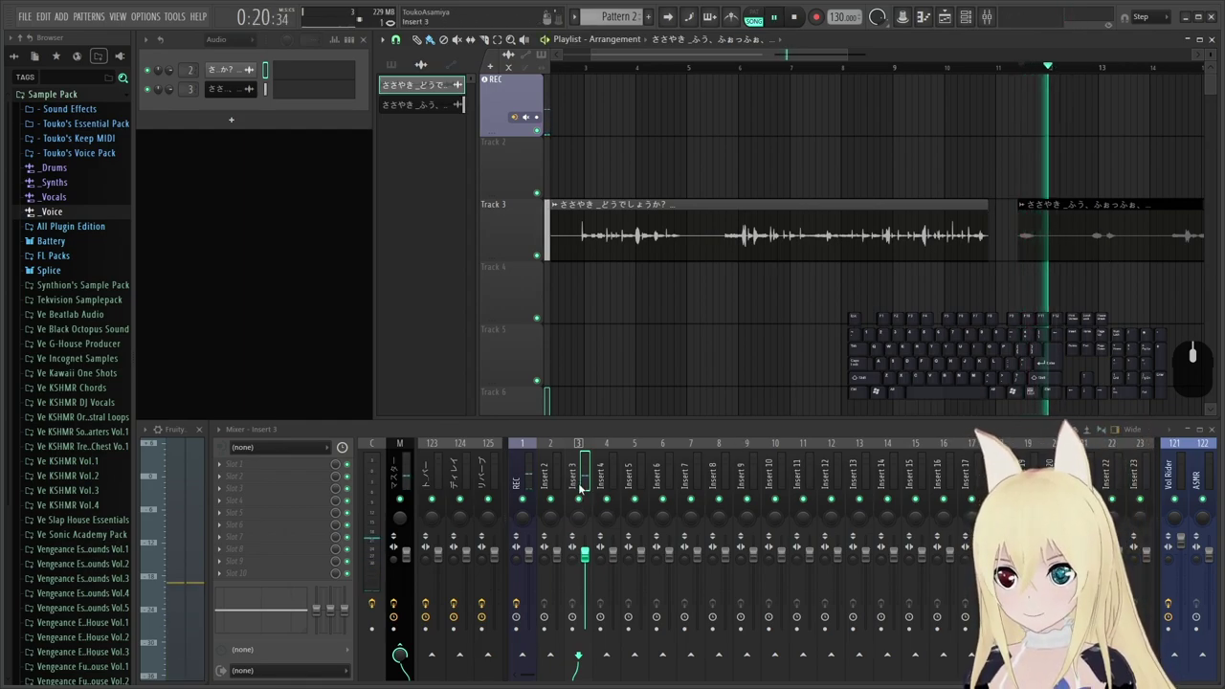
key("space")
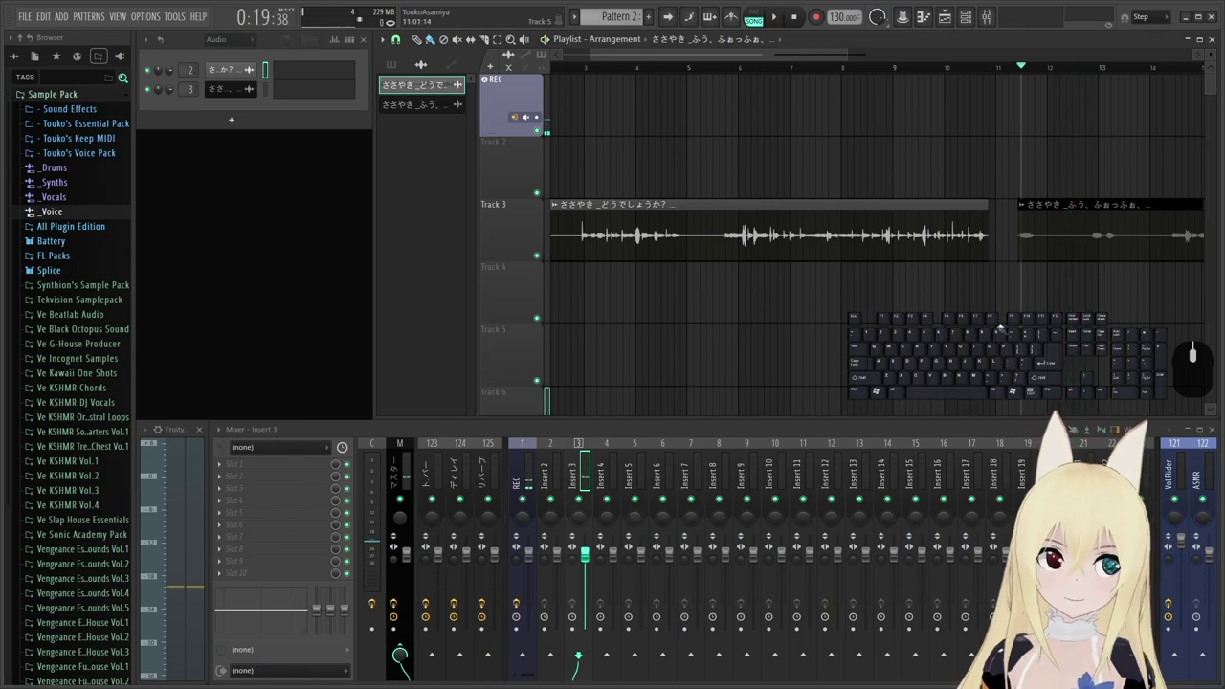
scroll("up", 3)
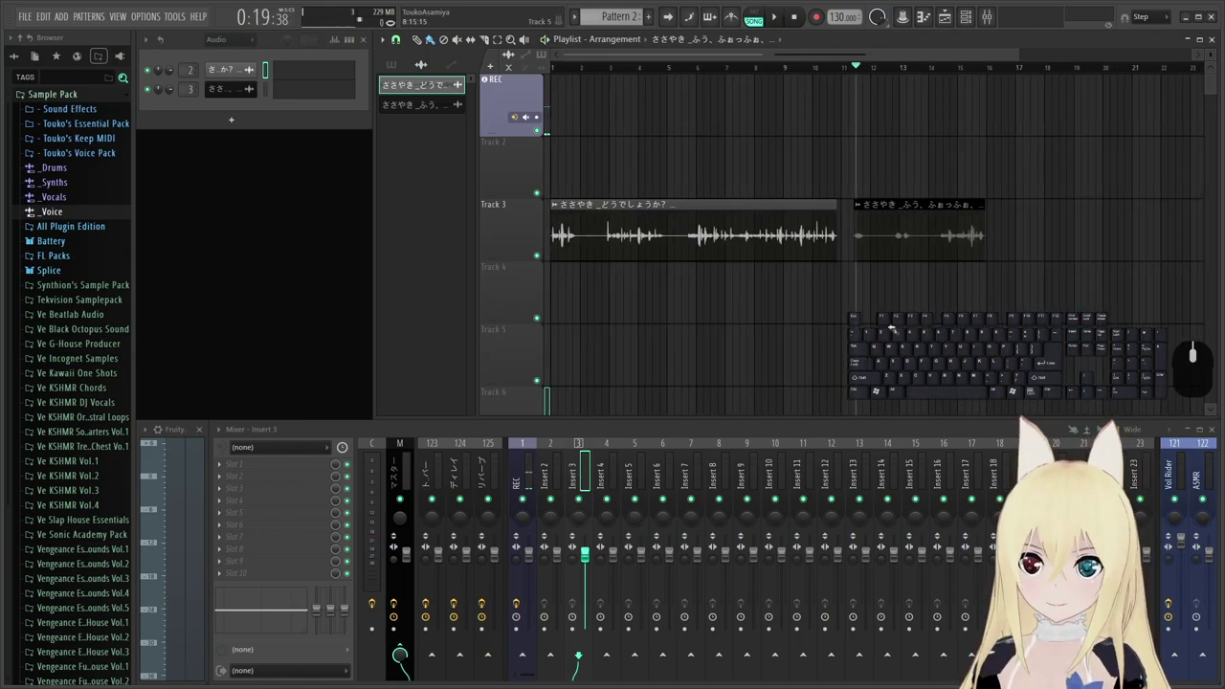
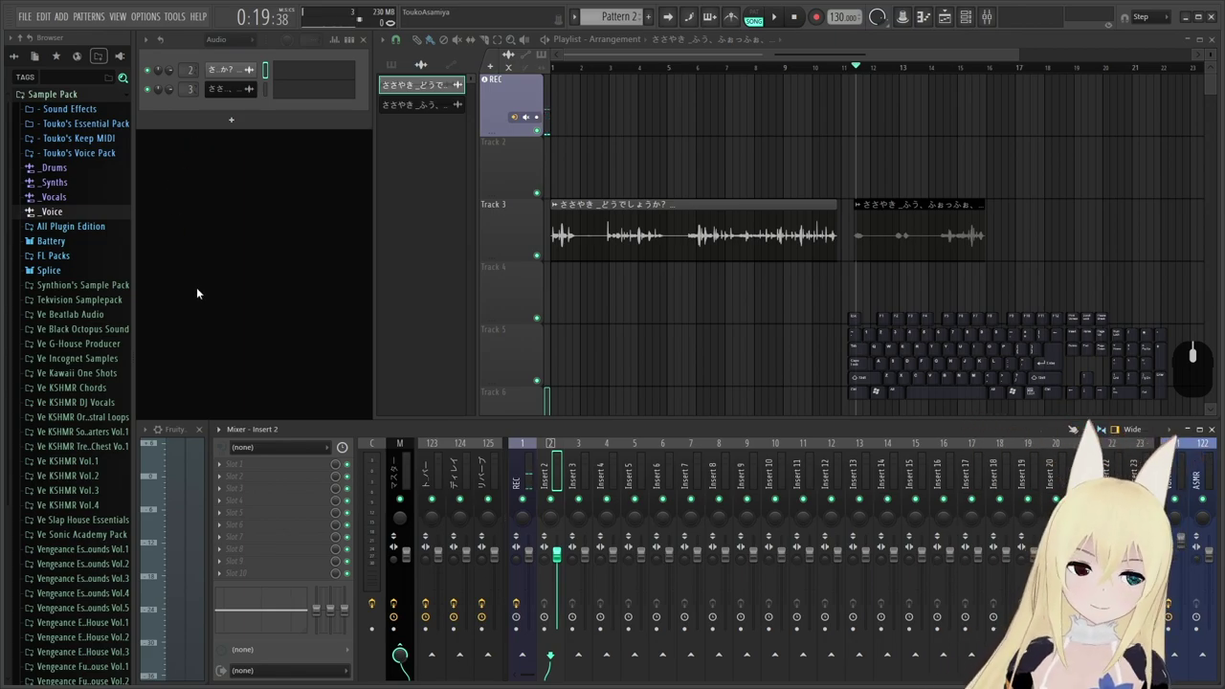
left_click(562, 465)
left_click(579, 467)
left_click(610, 468)
left_click(561, 469)
left_click(582, 471)
left_click(612, 470)
left_click(642, 471)
left_click(672, 471)
left_click(625, 471)
left_click(583, 476)
left_click(551, 475)
left_click(588, 476)
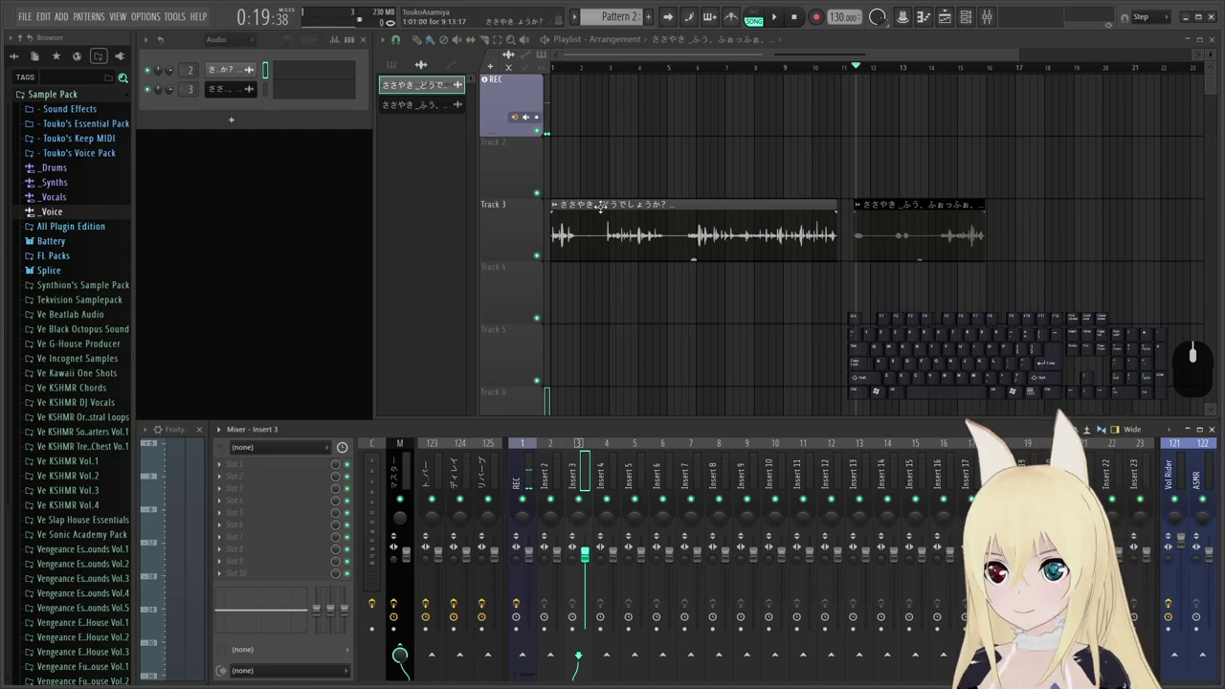
left_click_drag(582, 70, 527, 68)
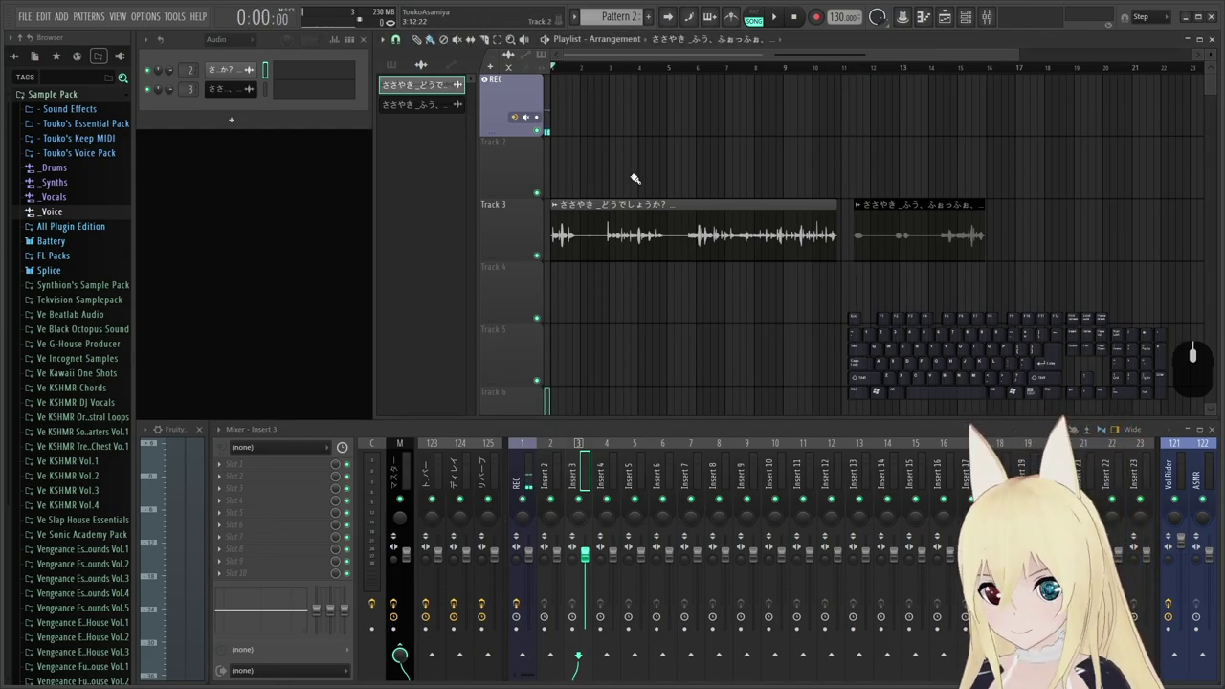
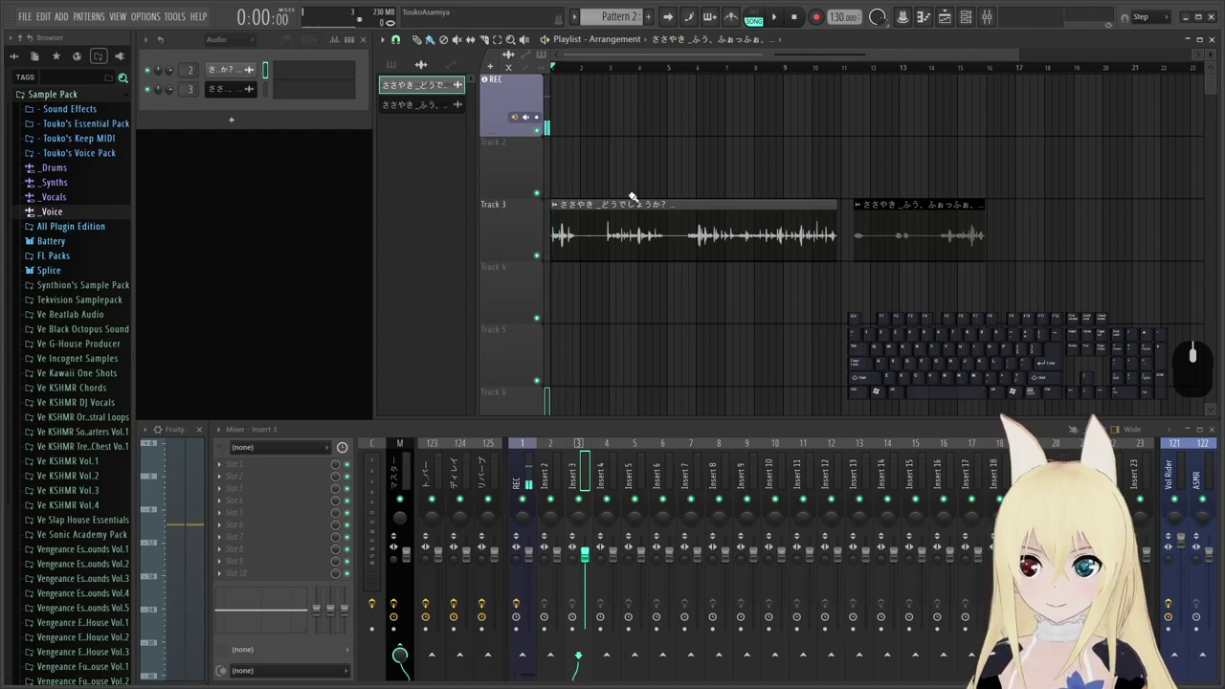
key("space")
key("space")
key("space")
key("space")
key("space")
key("space")
key("space")
key("space")
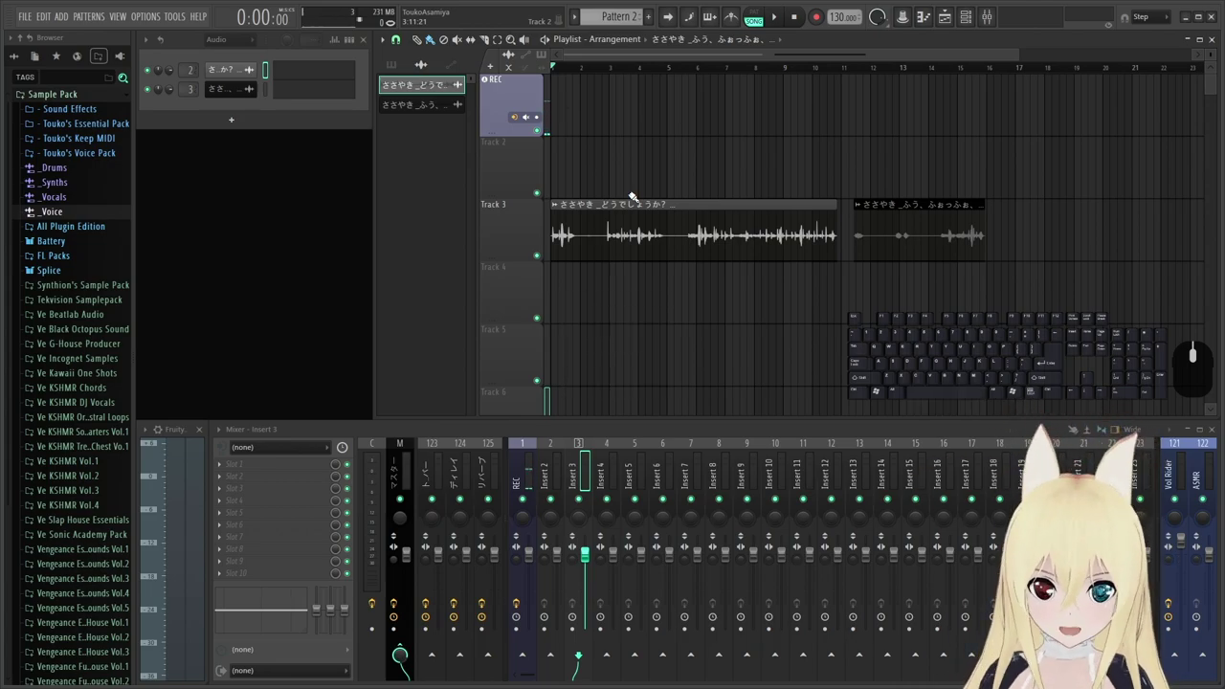
key("space")
key("space")
key("space")
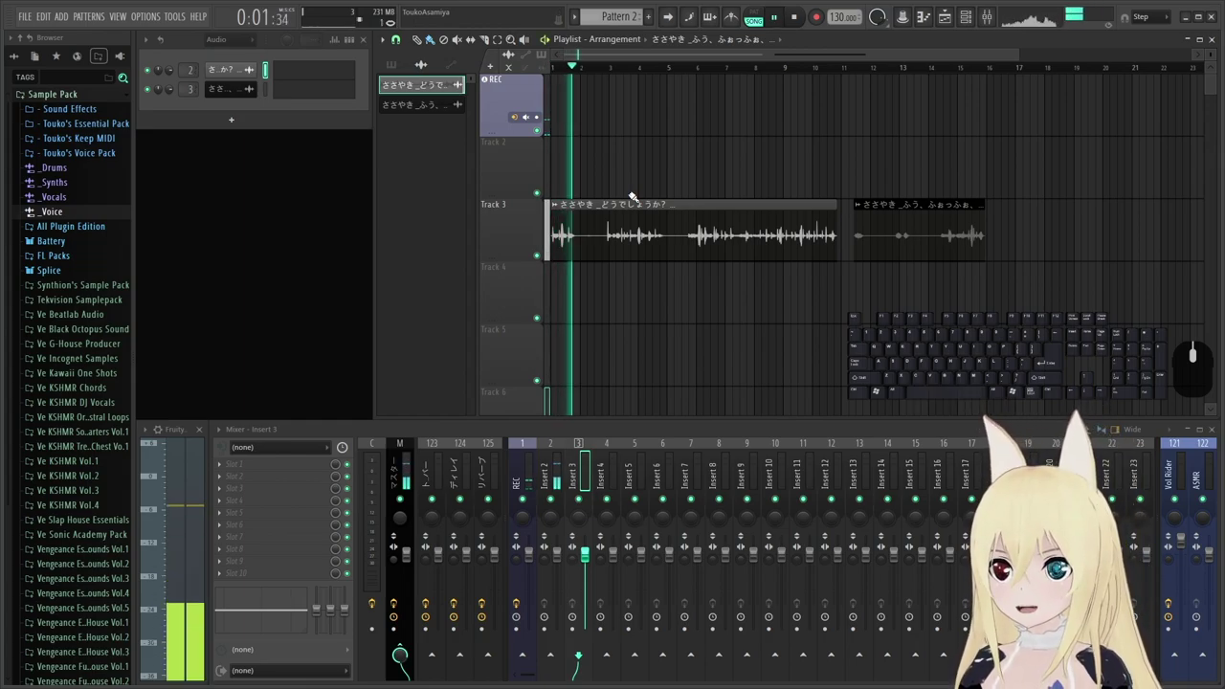
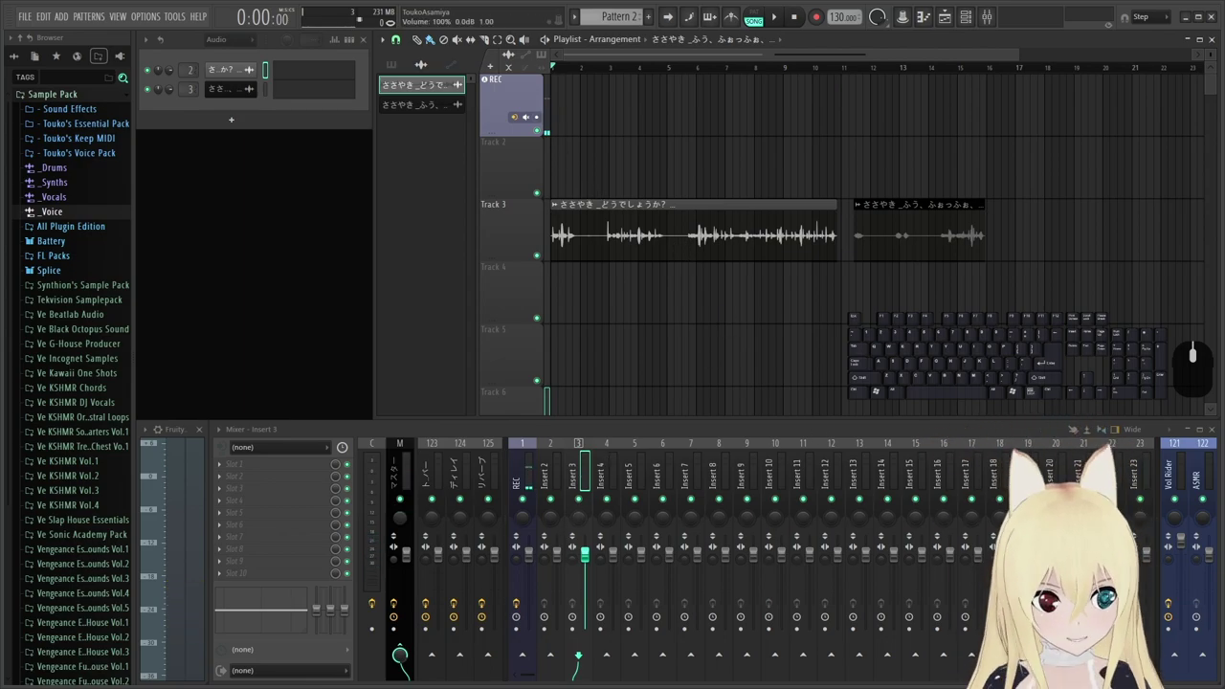
Select the ASMR bus and route Insert 2's output into it instead of the master.
left_click(1203, 488)
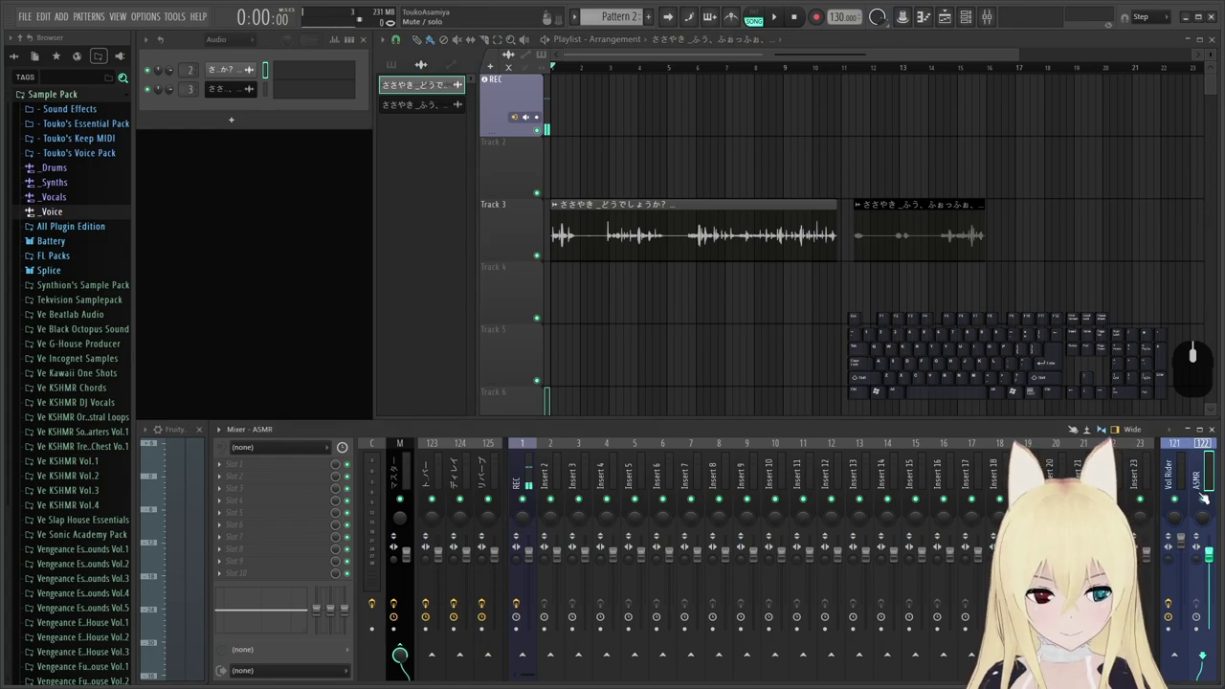
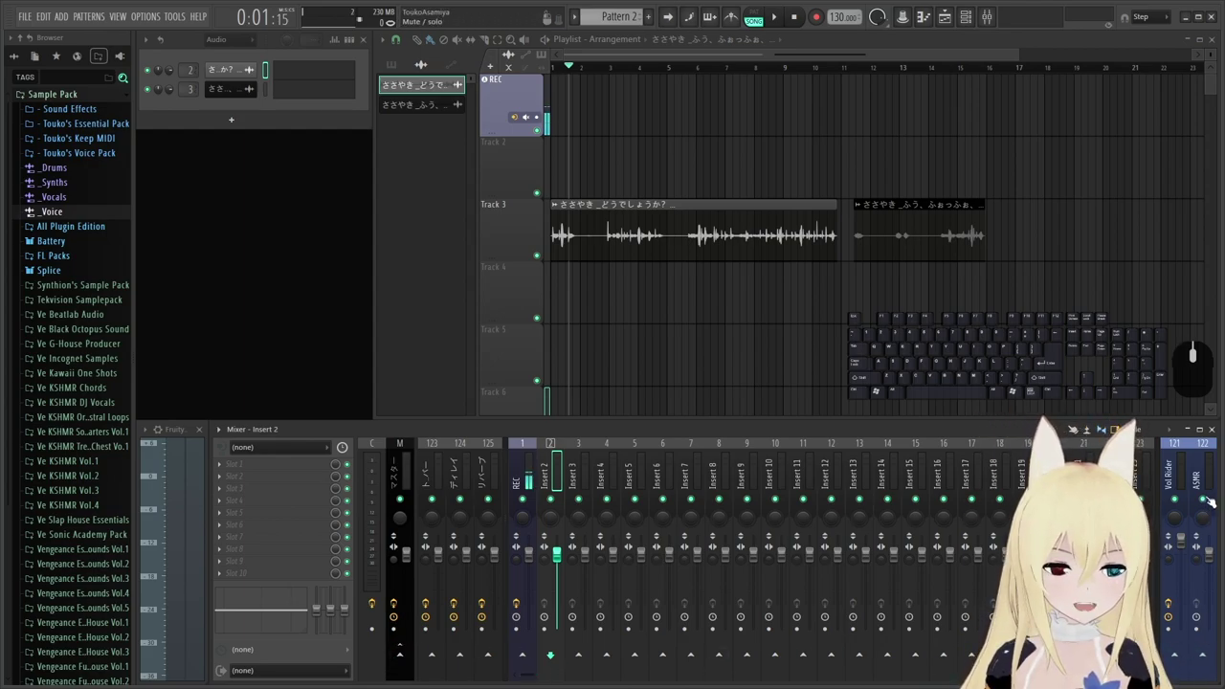
left_click(1209, 656)
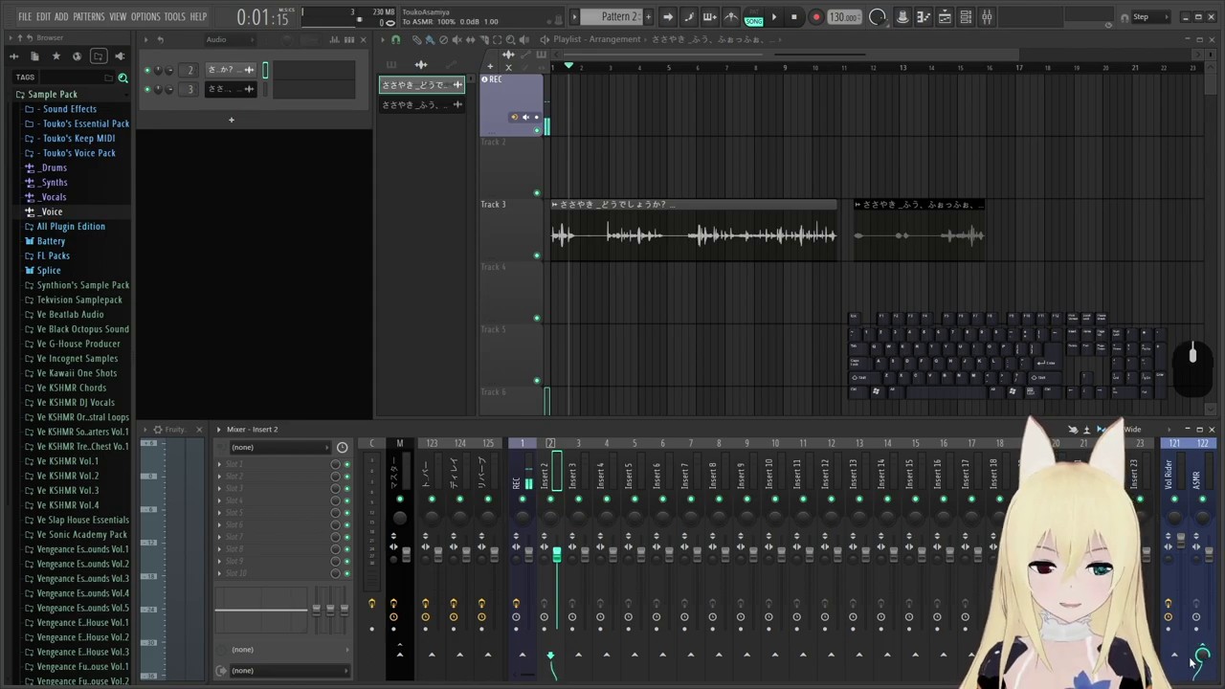
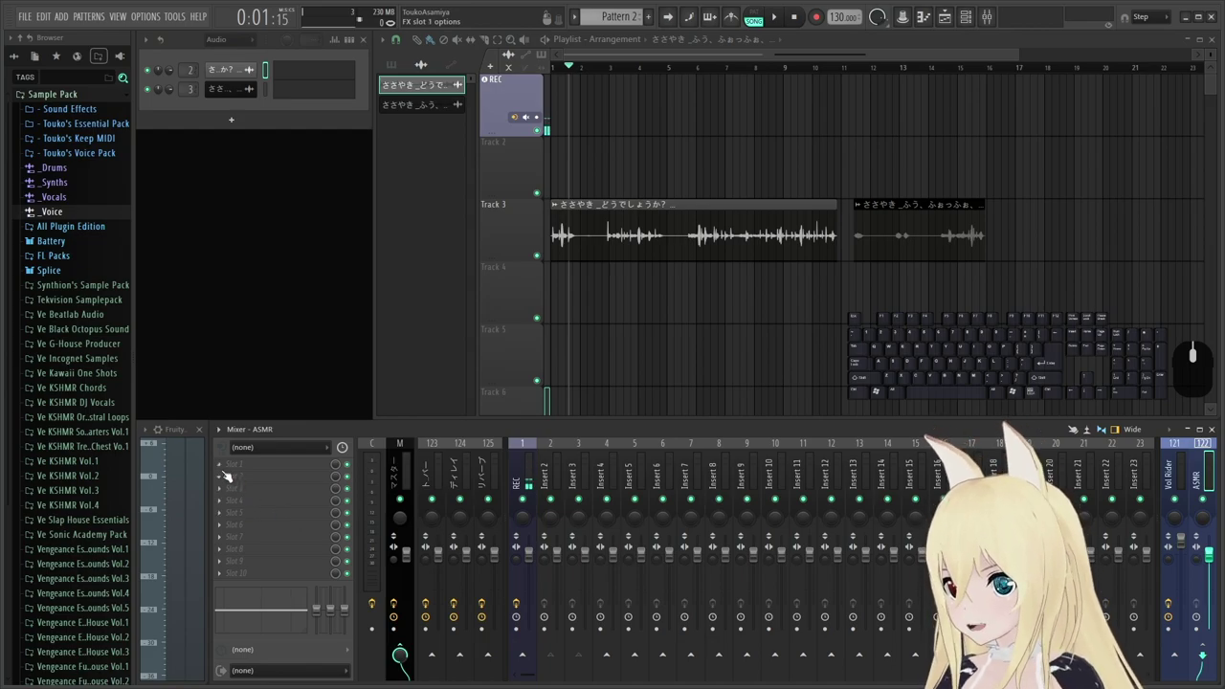
Bring up the effect plugin list for an empty slot on the ASMR bus.
left_click(224, 464)
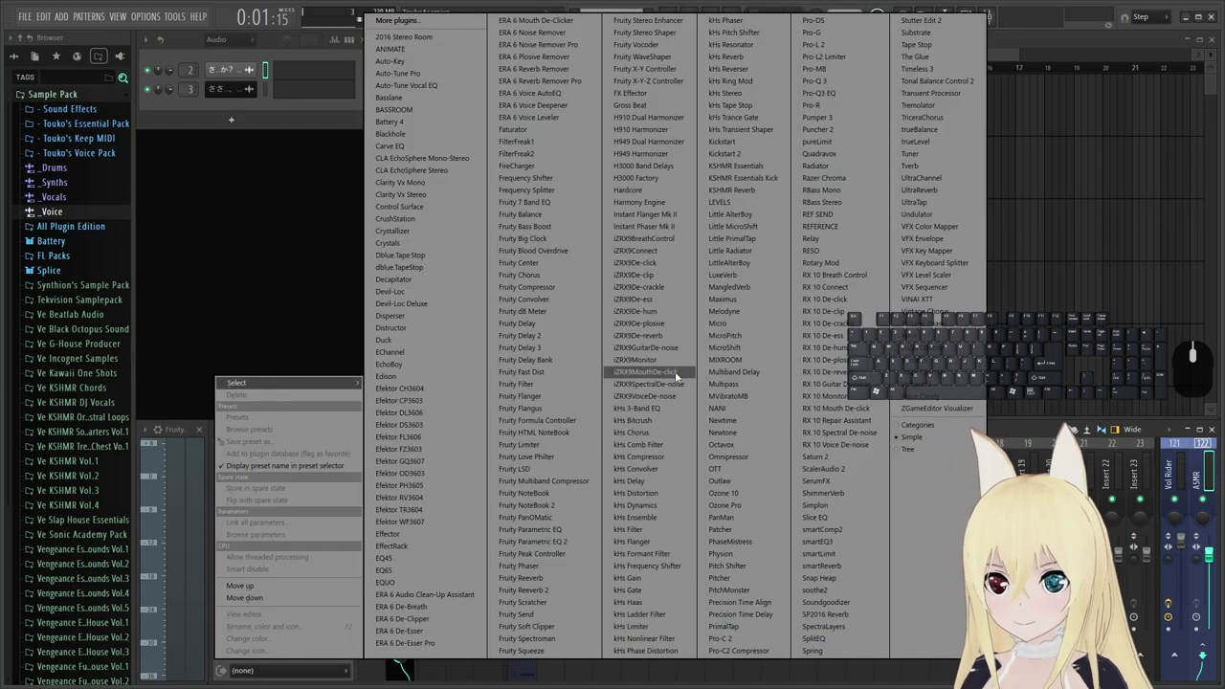
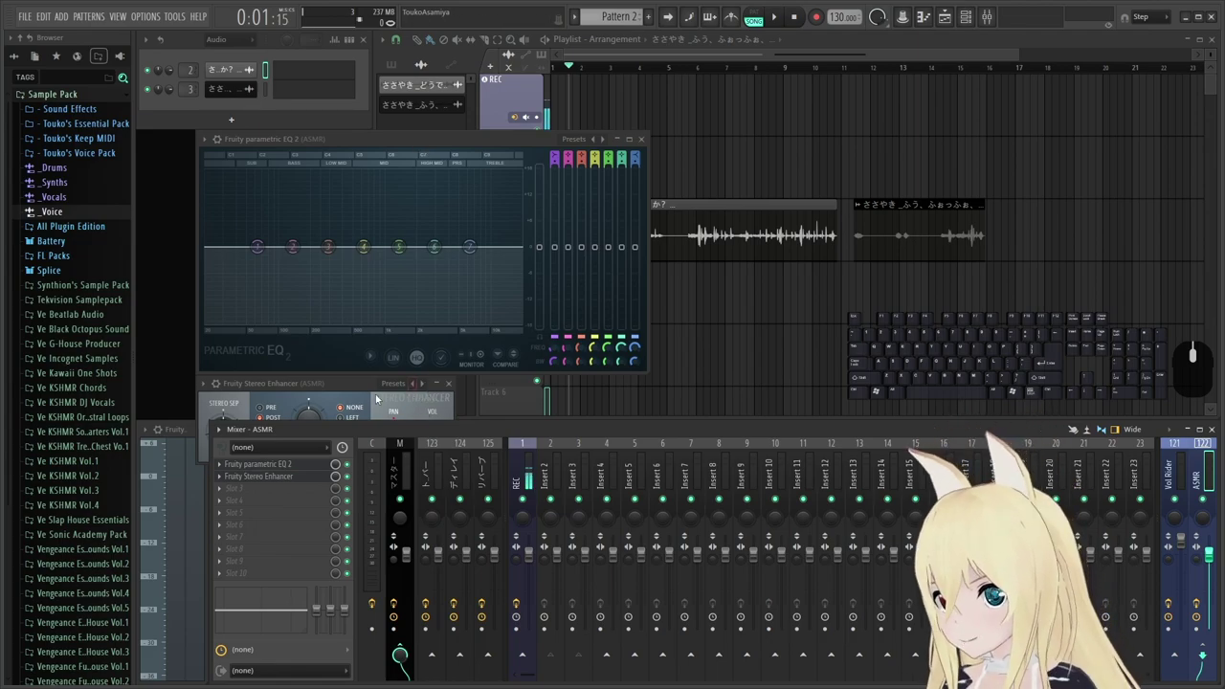
Arrange the Stereo Enhancer and EQ windows so the EQ spectrum stays visible during playback.
left_click_drag(311, 385, 252, 343)
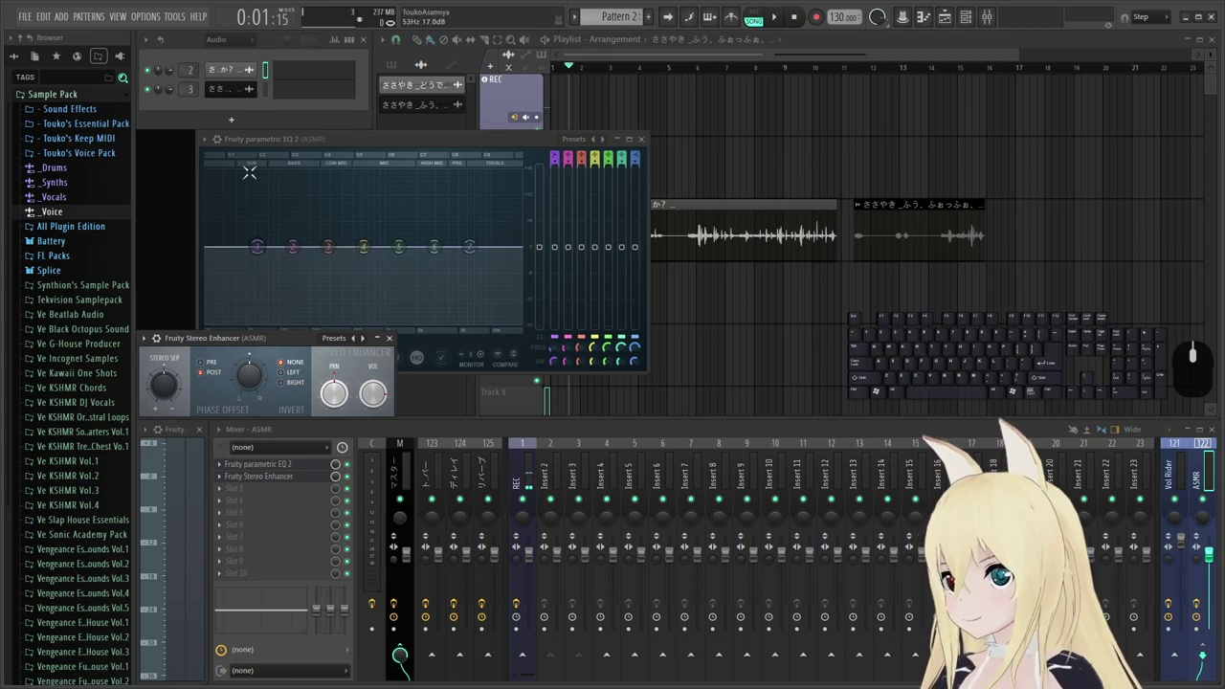
left_click_drag(326, 138, 269, 91)
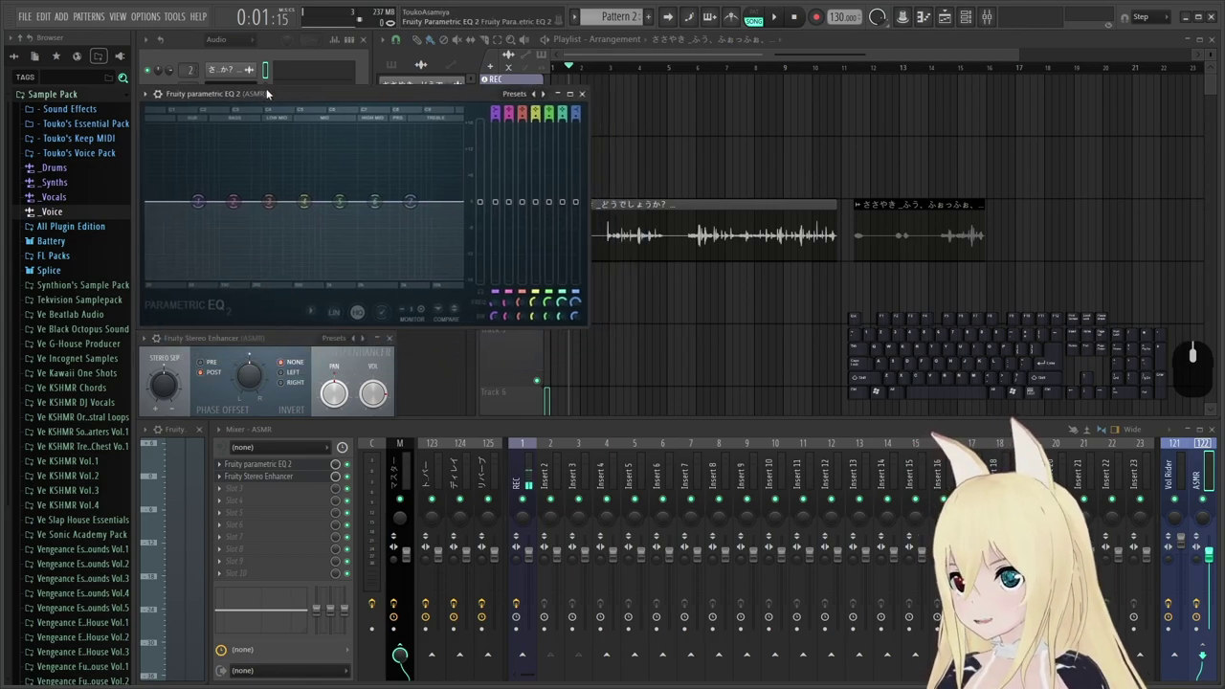
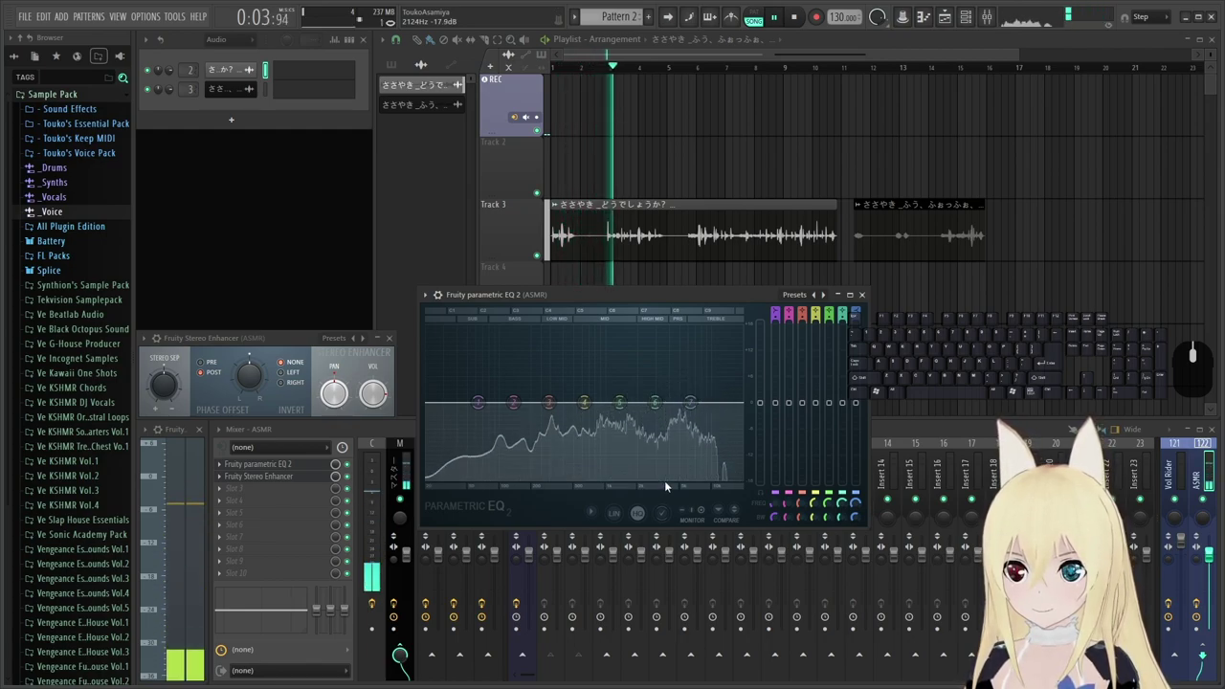
left_click_drag(679, 297, 697, 284)
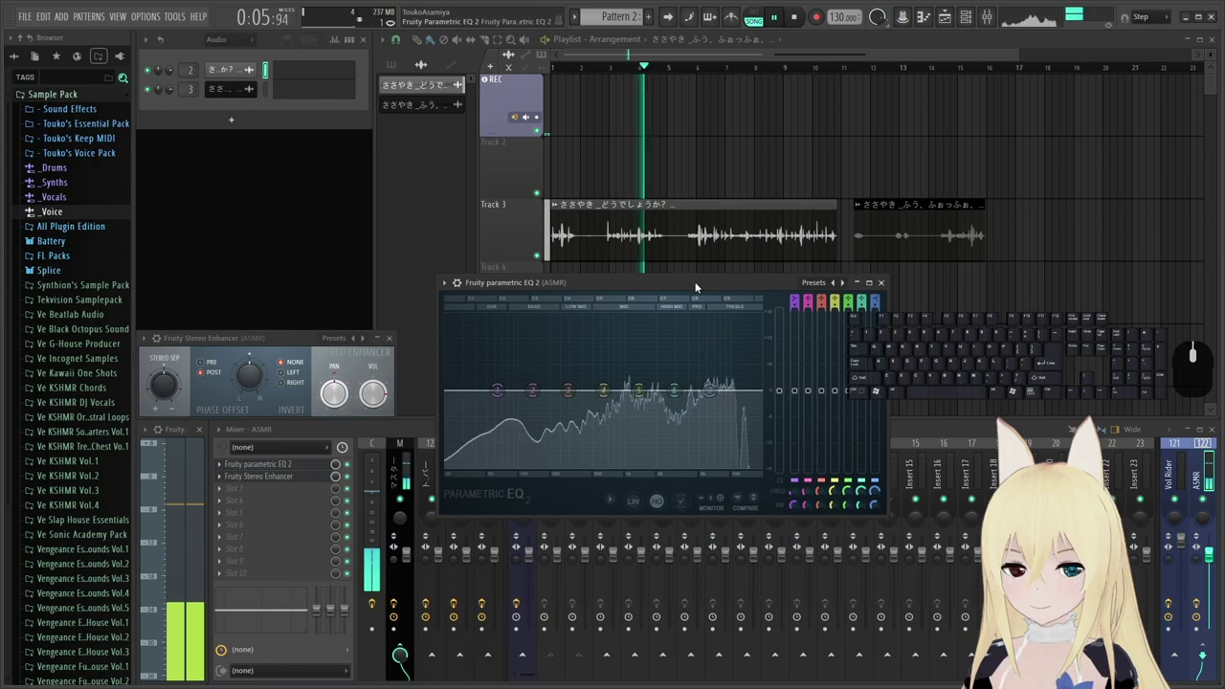
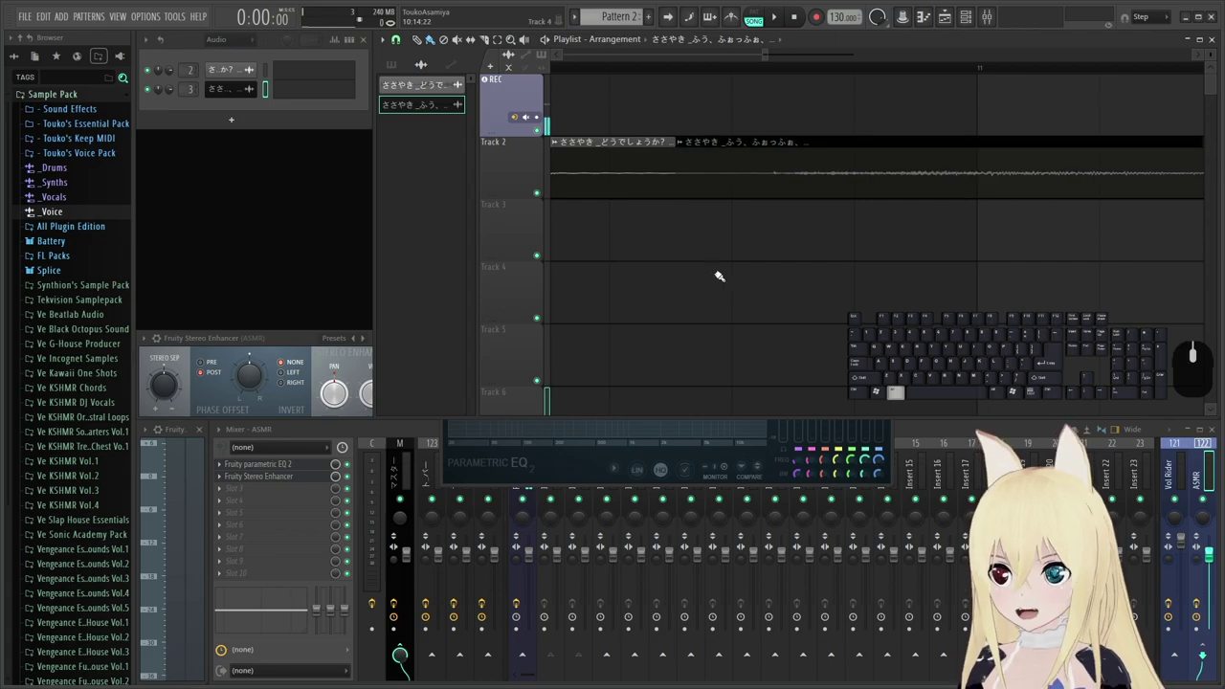
Zoom the playlist so both whisper clips fit in view.
scroll("down", 3)
scroll("up", 3)
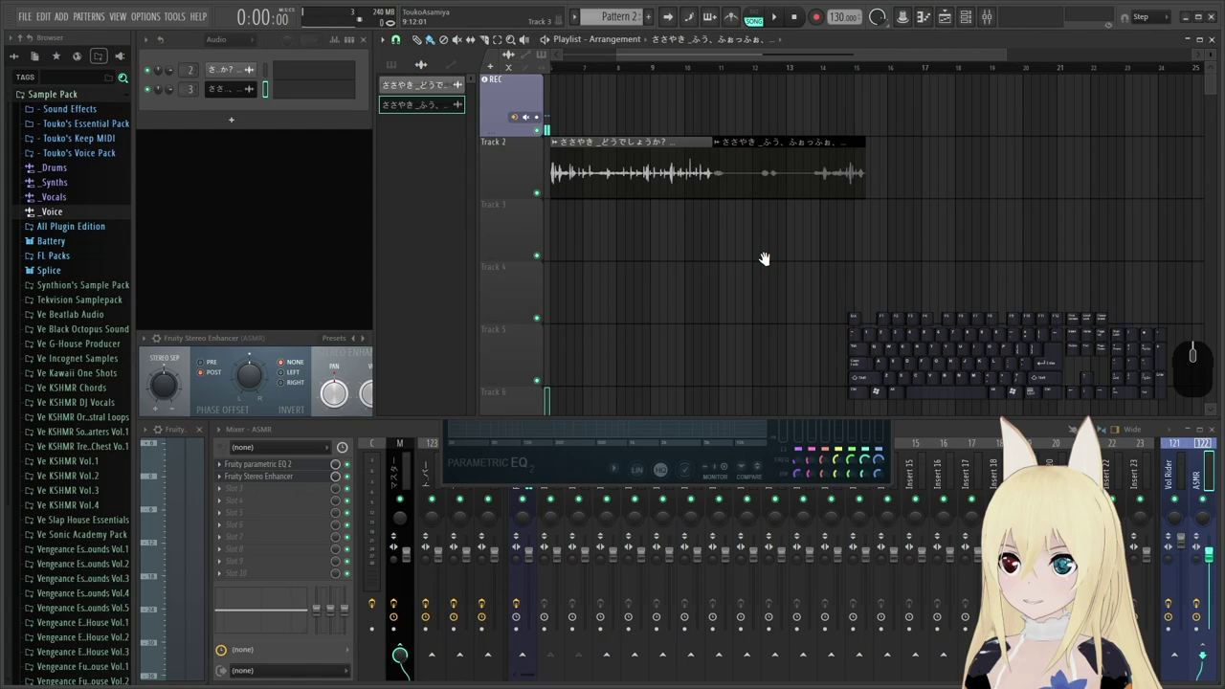
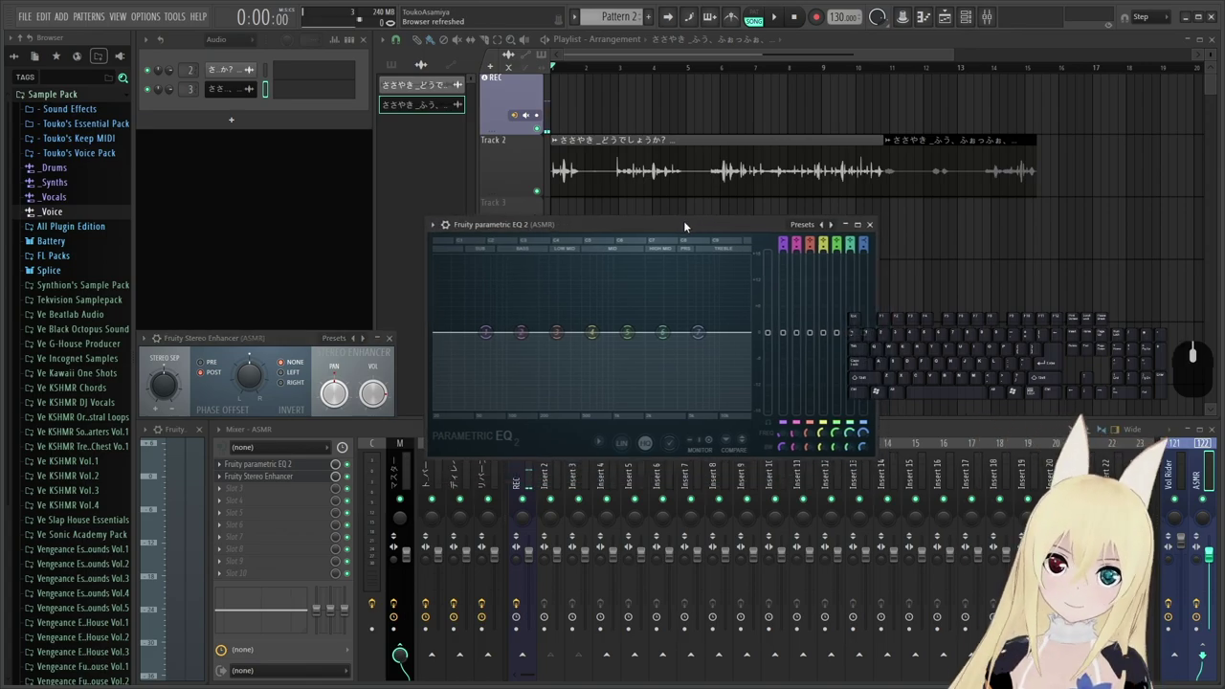
Audition a brief stretch of playback through the ASMR bus EQ and stop.
key("space")
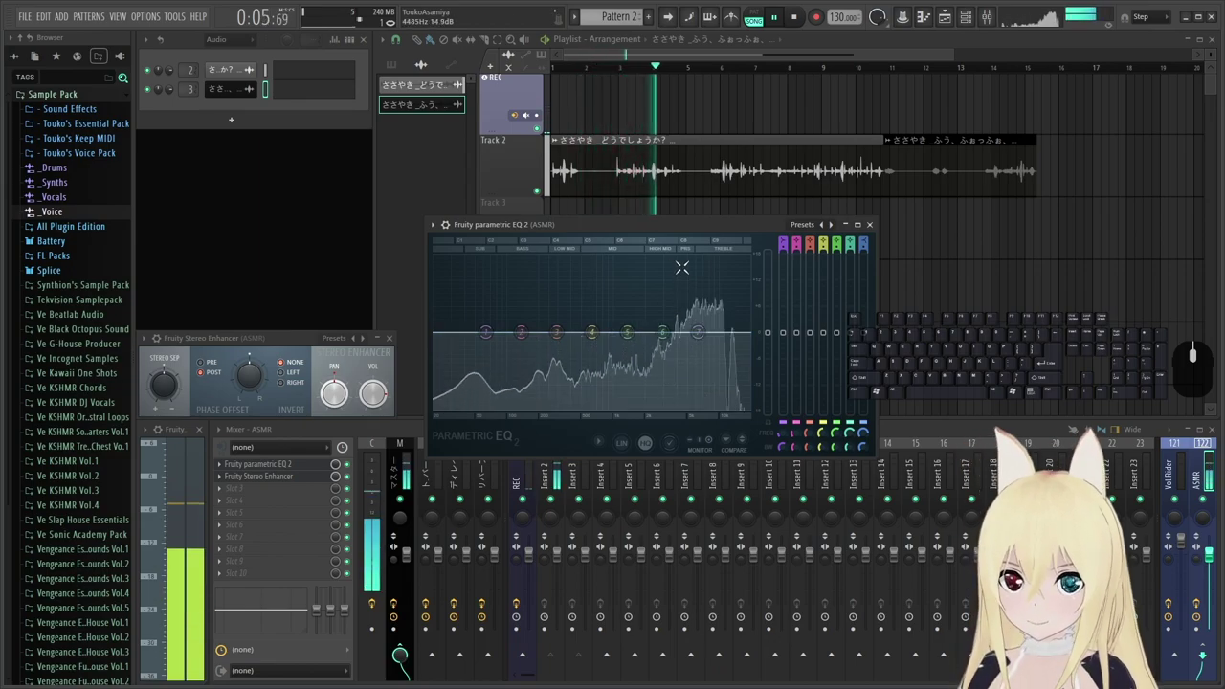
key("space")
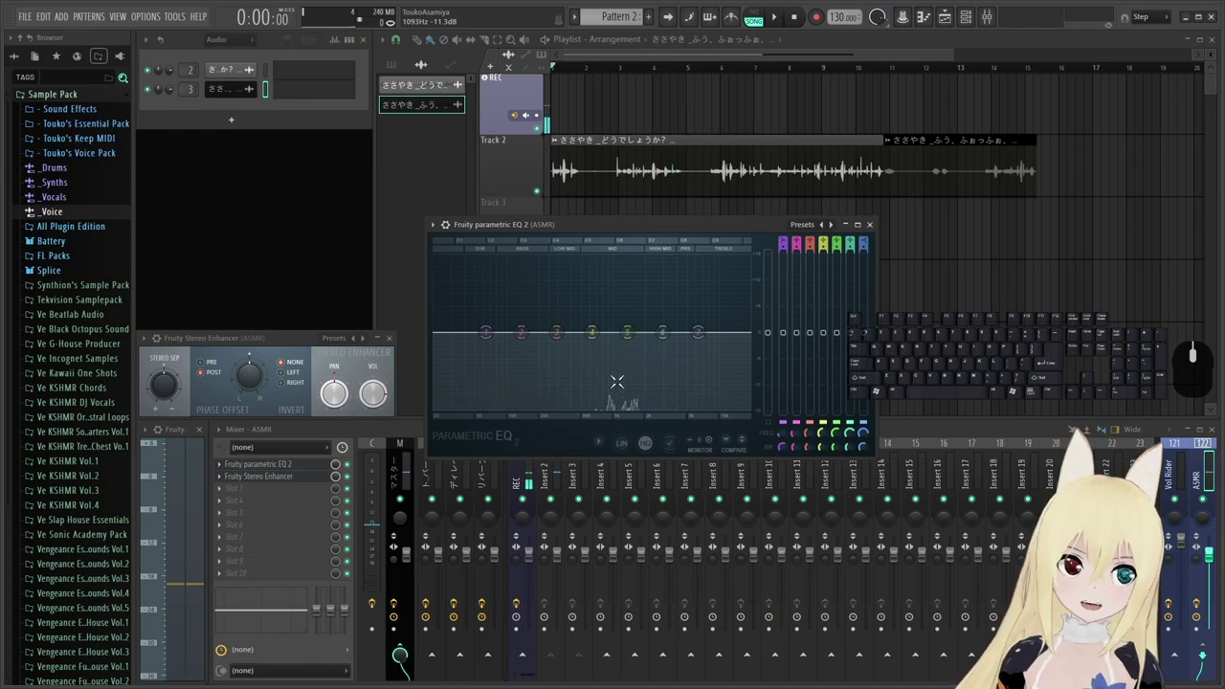
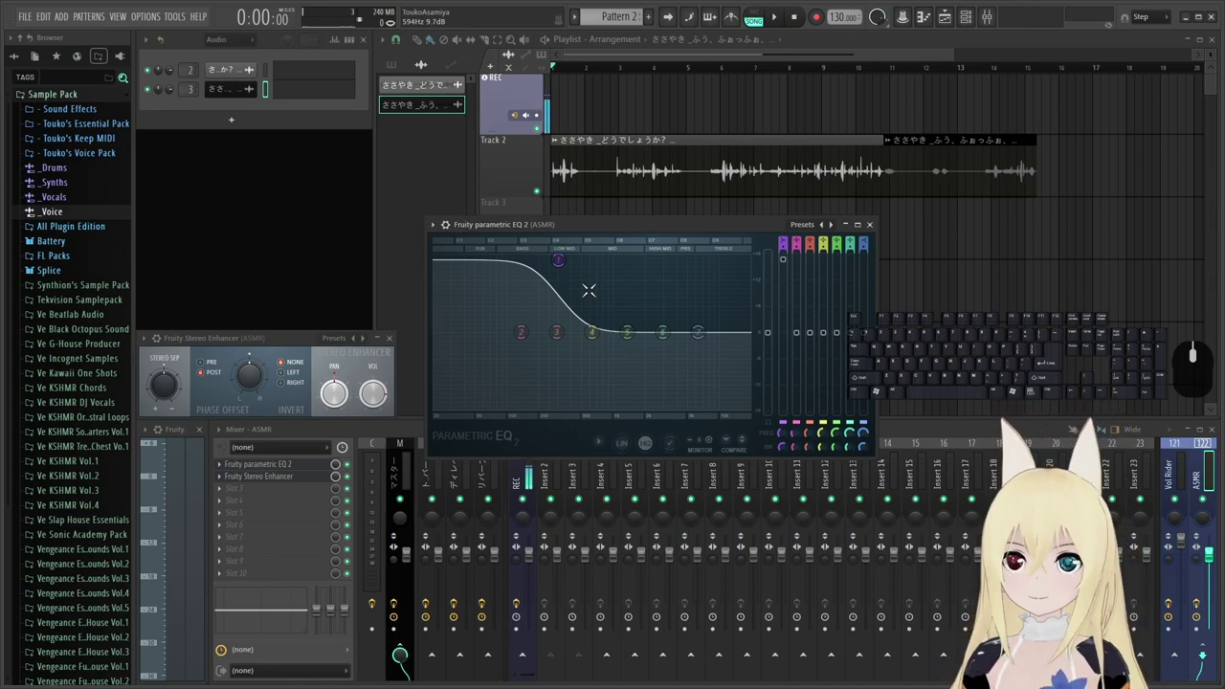
Audition the EQ's high-frequency peaking boost briefly, then scroll the view down.
key("space")
key("space")
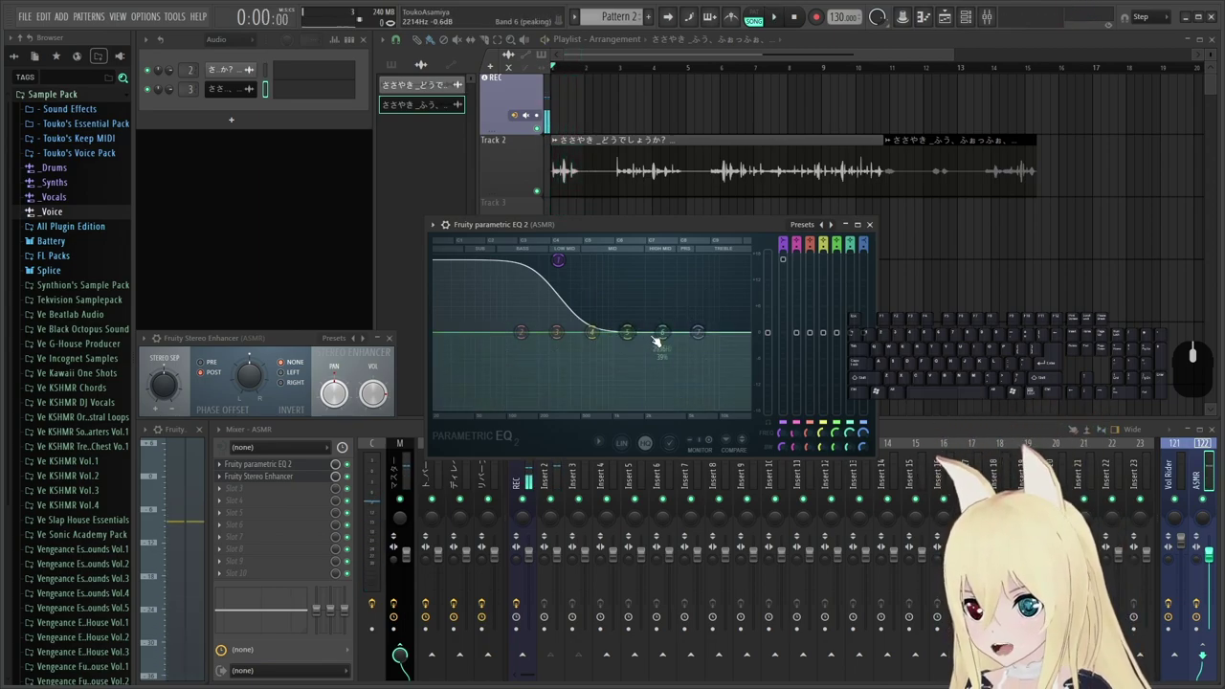
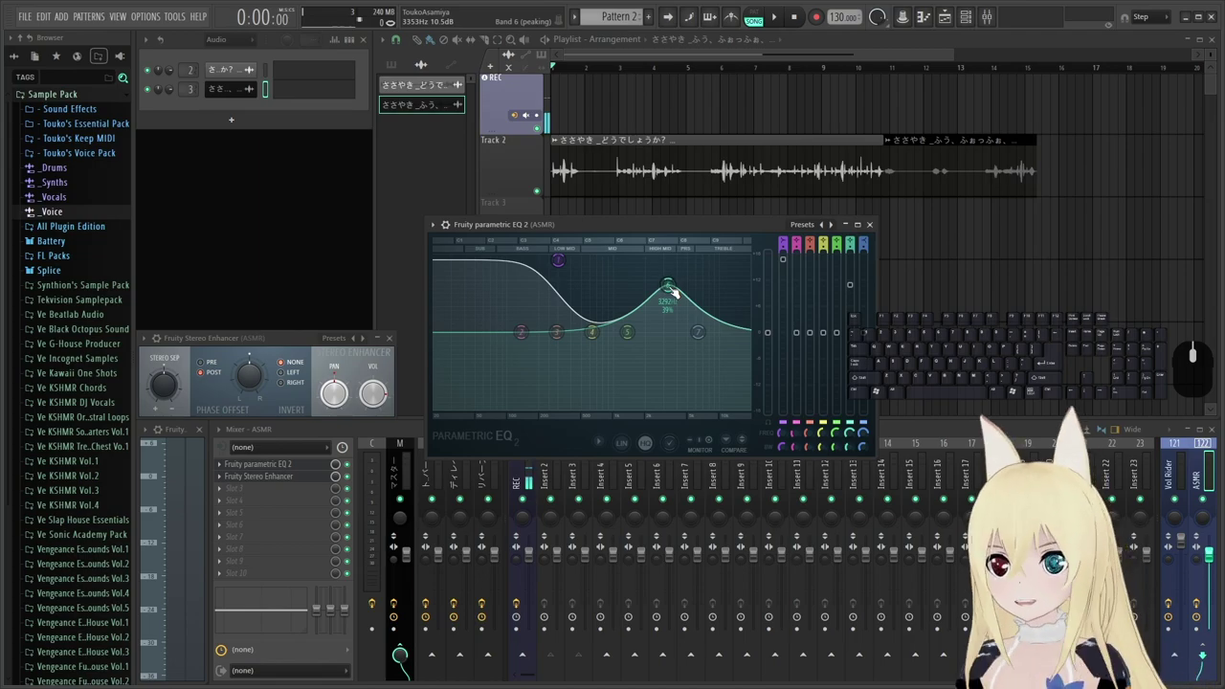
scroll("down", 3)
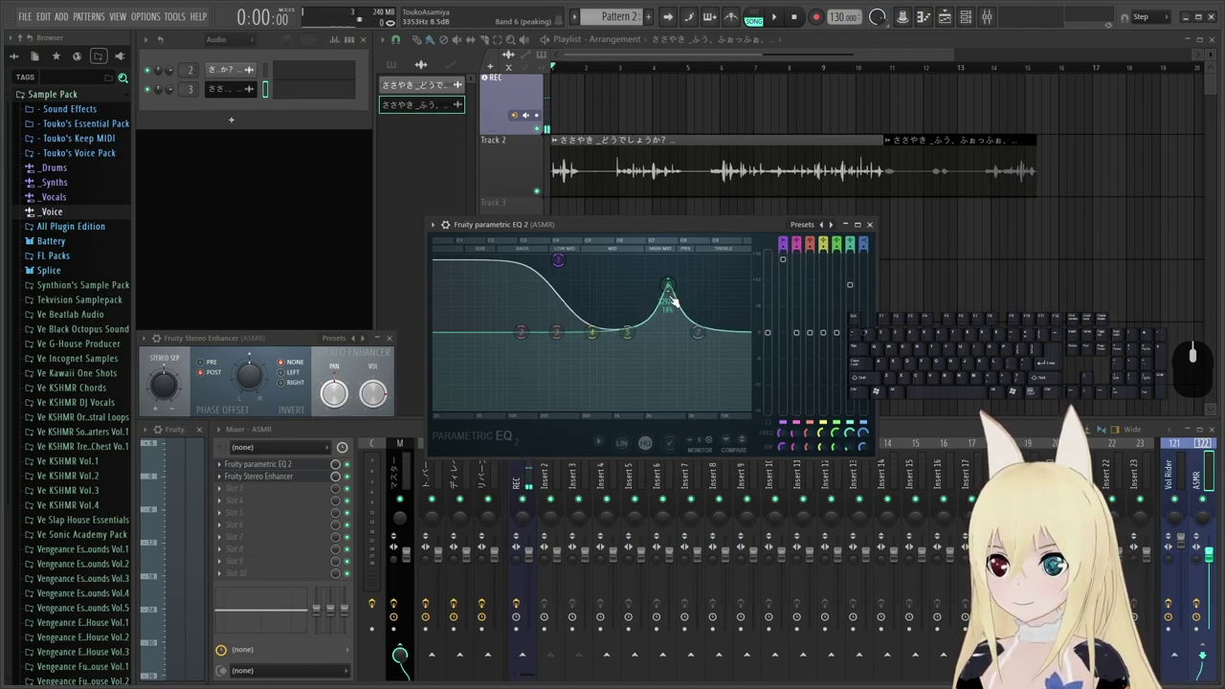
scroll("down", 3)
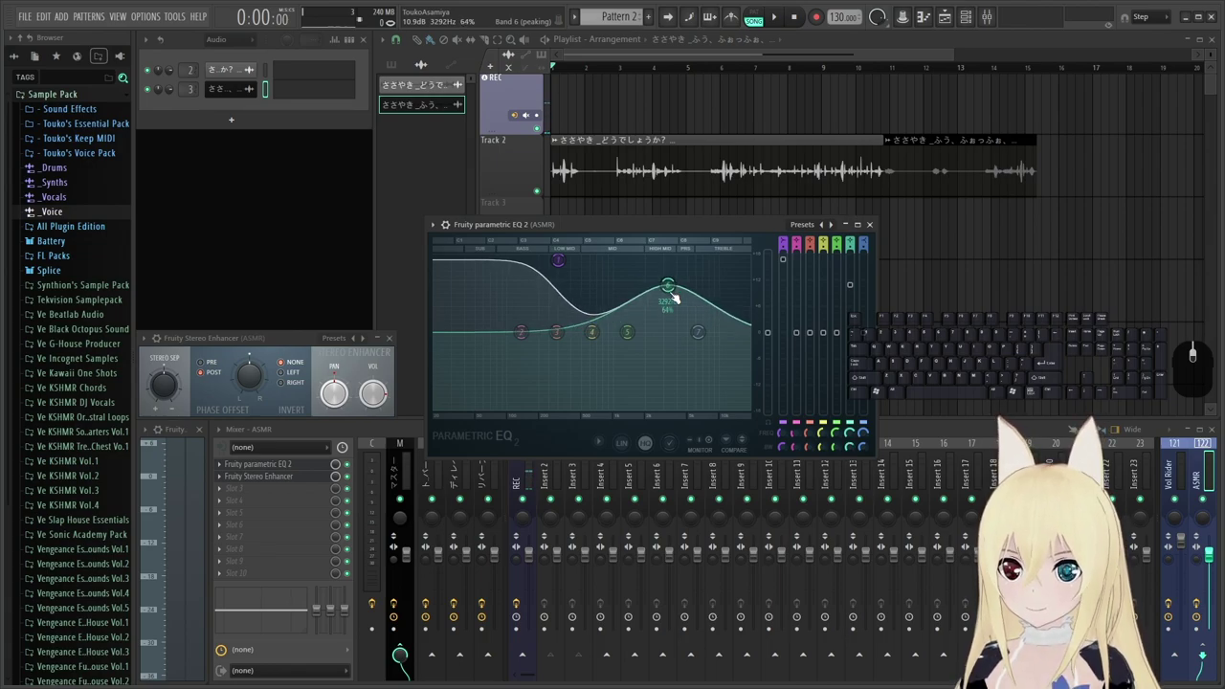
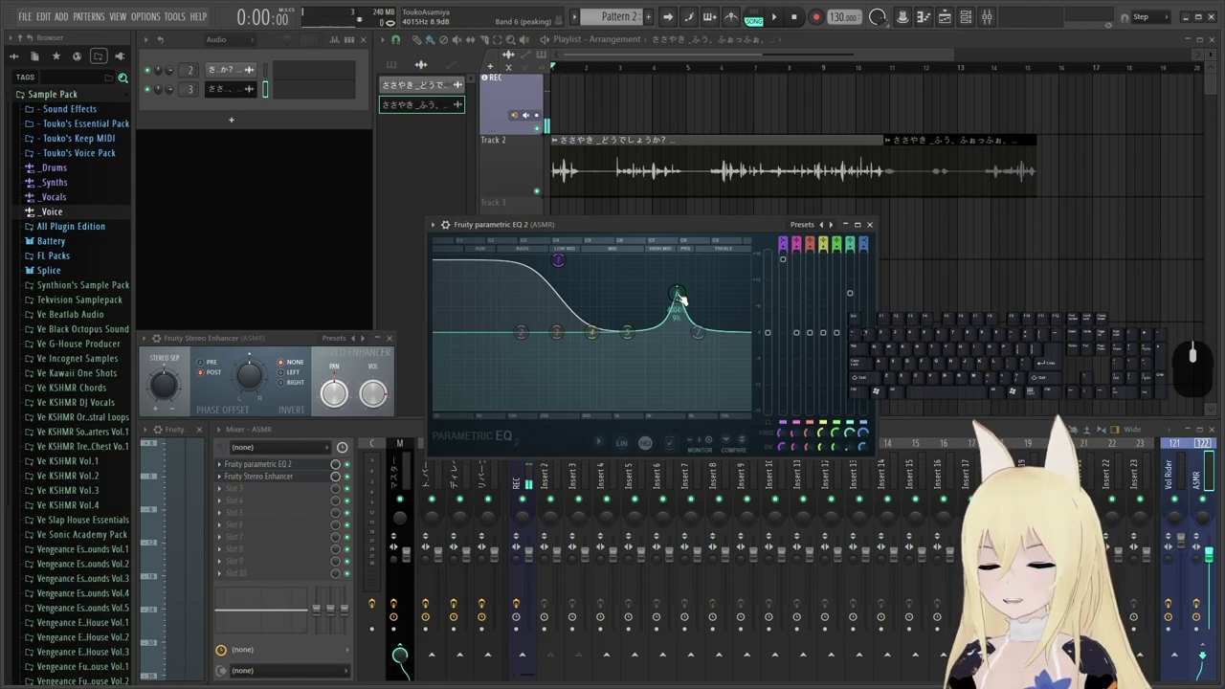
scroll("down", 3)
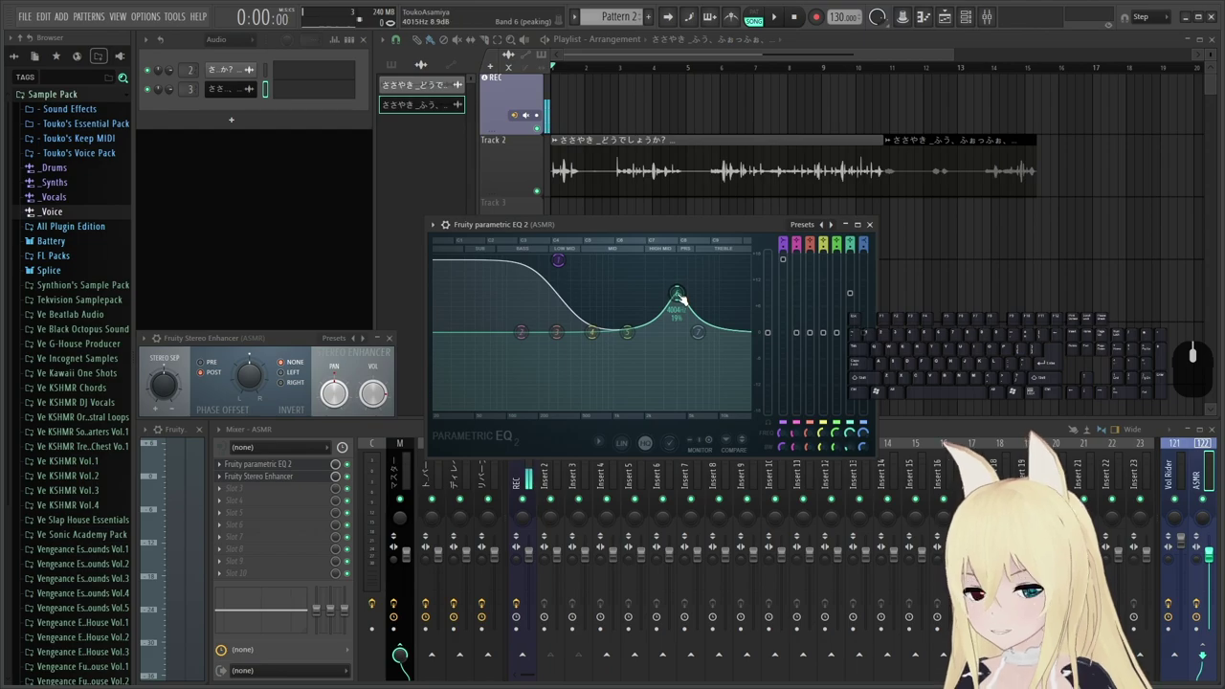
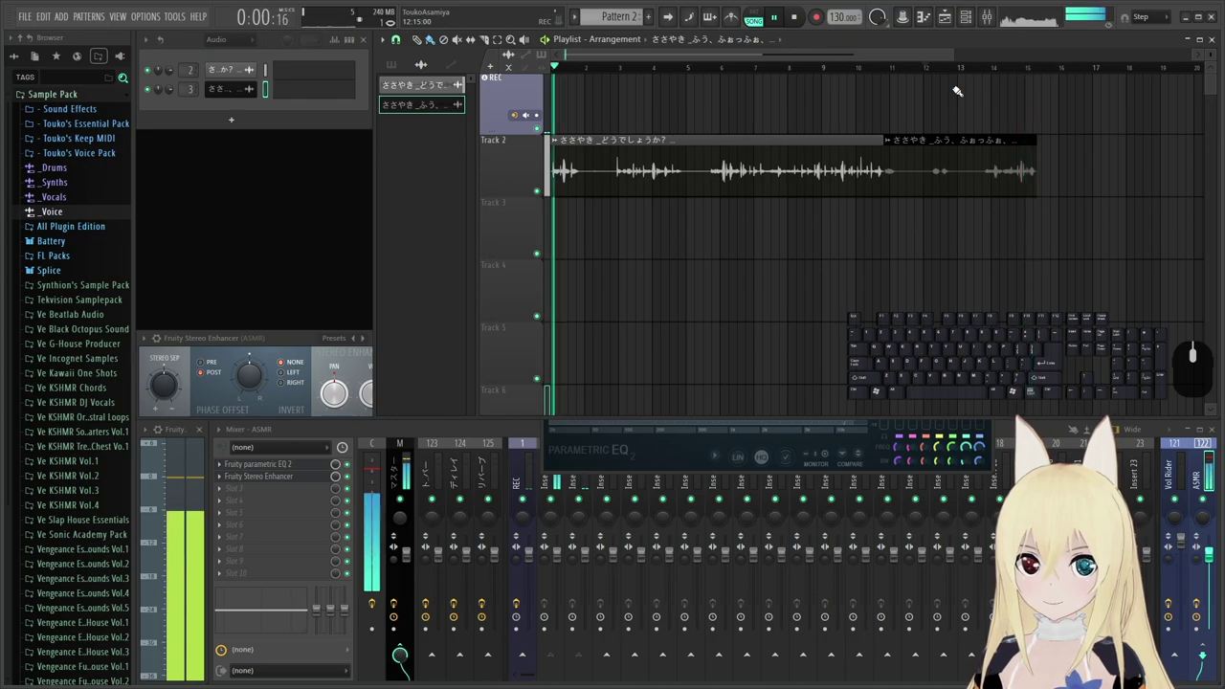
key("space")
left_click(681, 459)
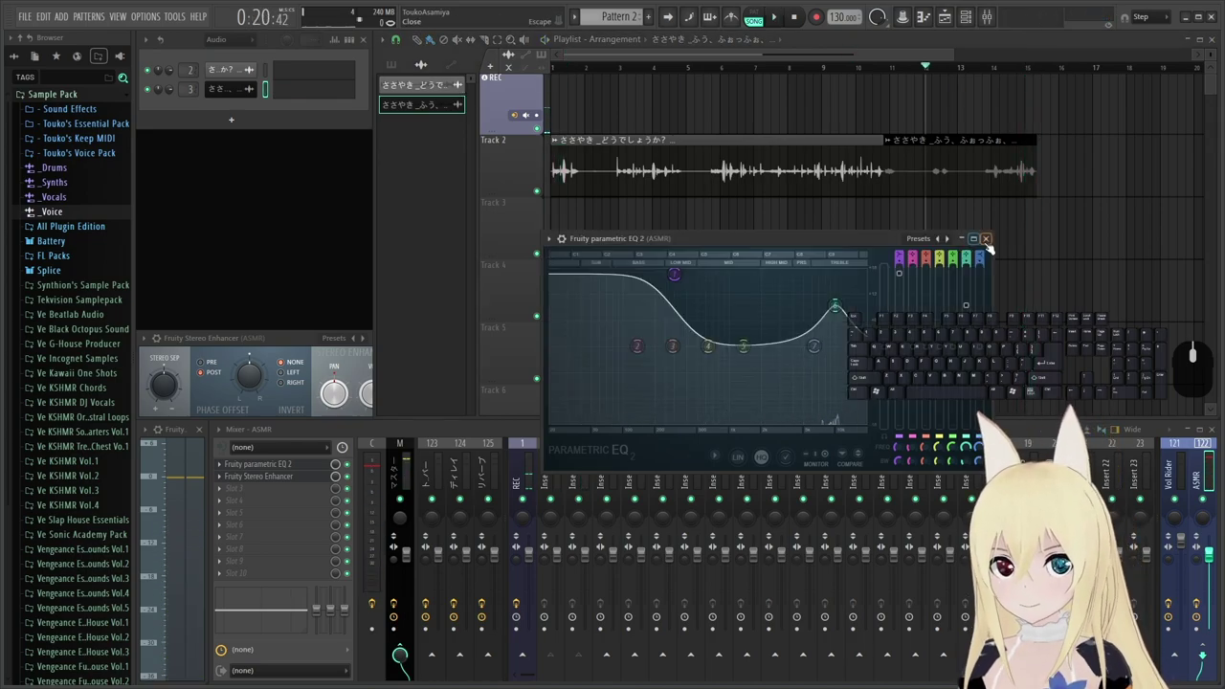
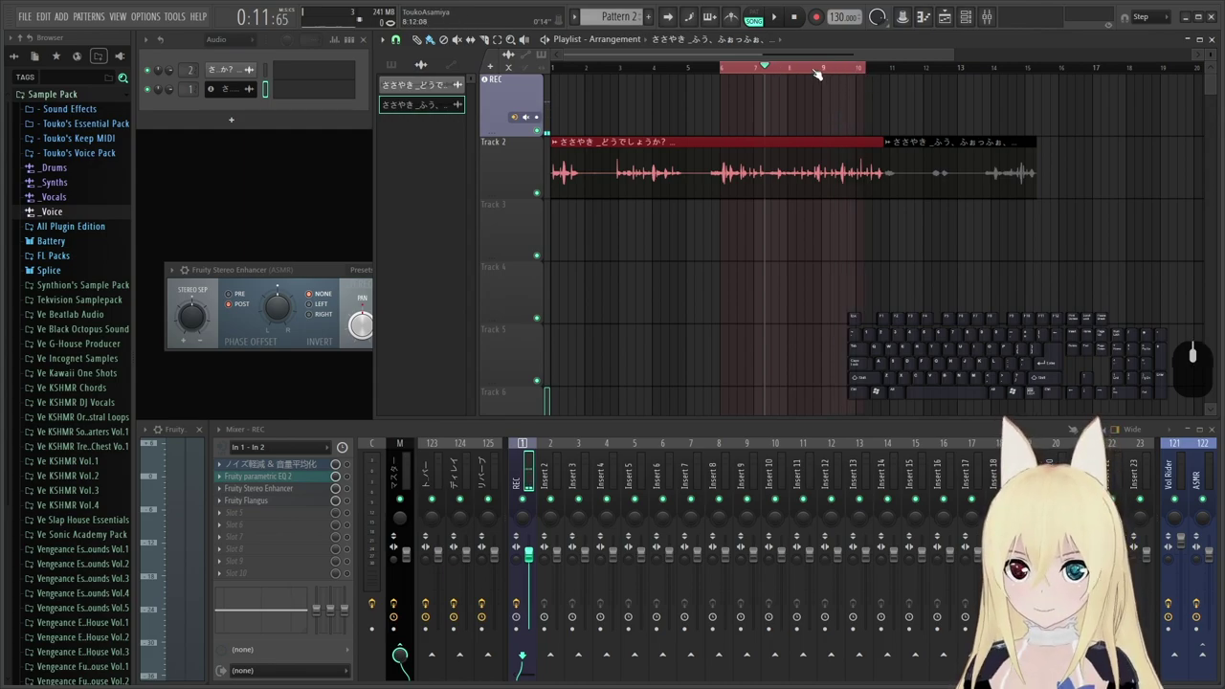
Clear the time selection and mark a short loop region around bar 7.
double_click(817, 69)
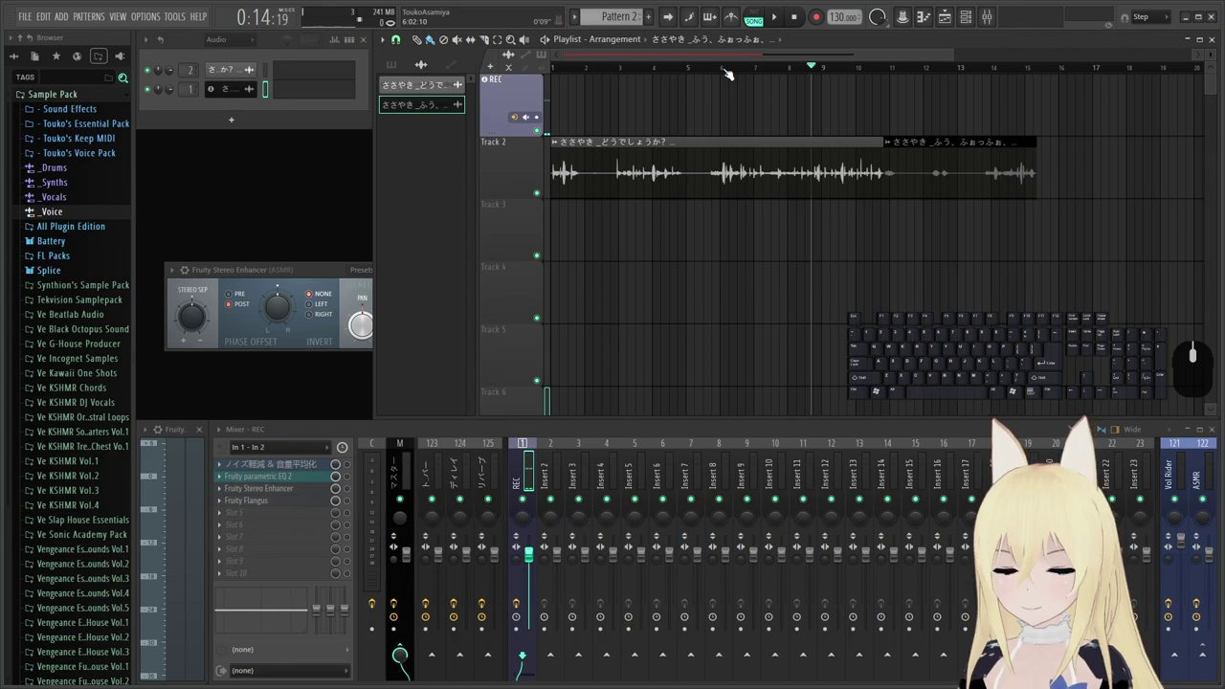
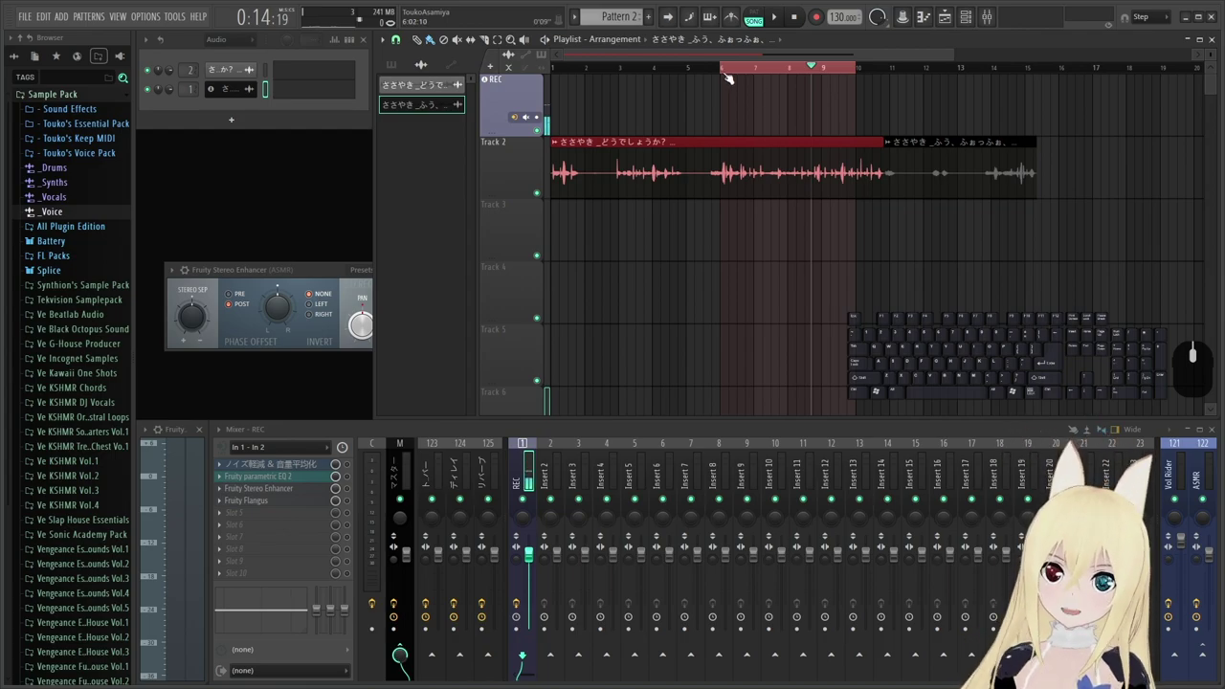
right_click(735, 67)
right_click(742, 69)
right_click(814, 77)
right_click(808, 71)
right_click(783, 68)
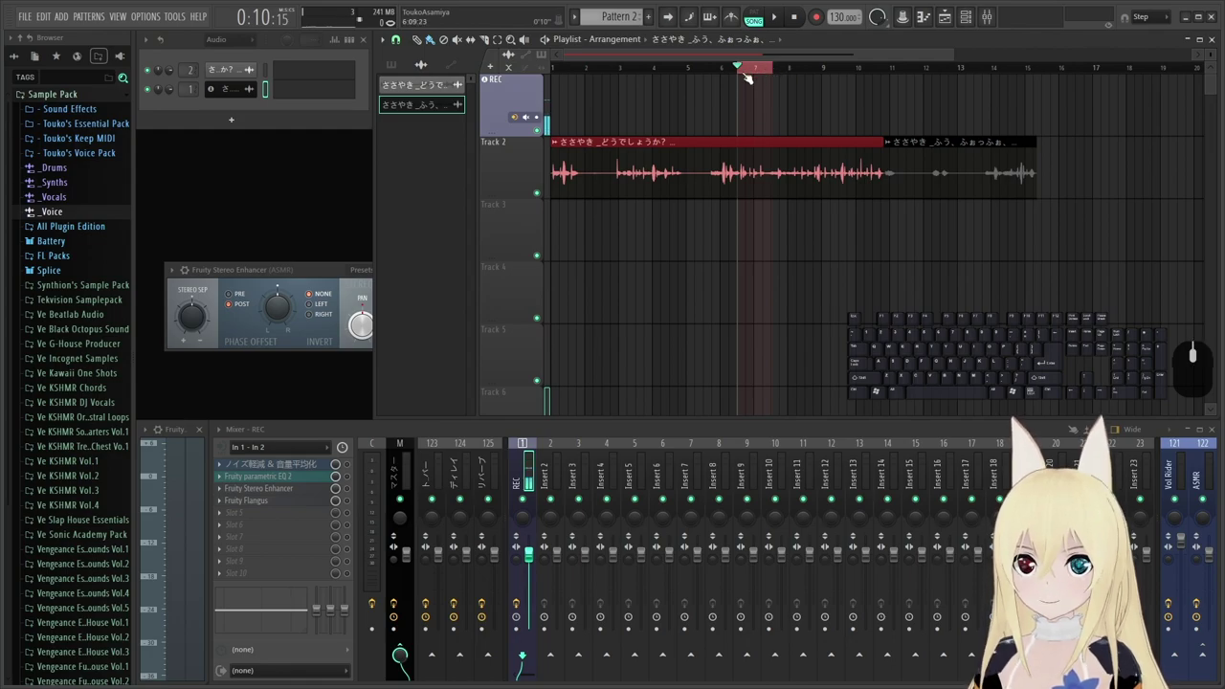
Audition the looped section, then widen the loop to cover bars 6 to 7.
key("space")
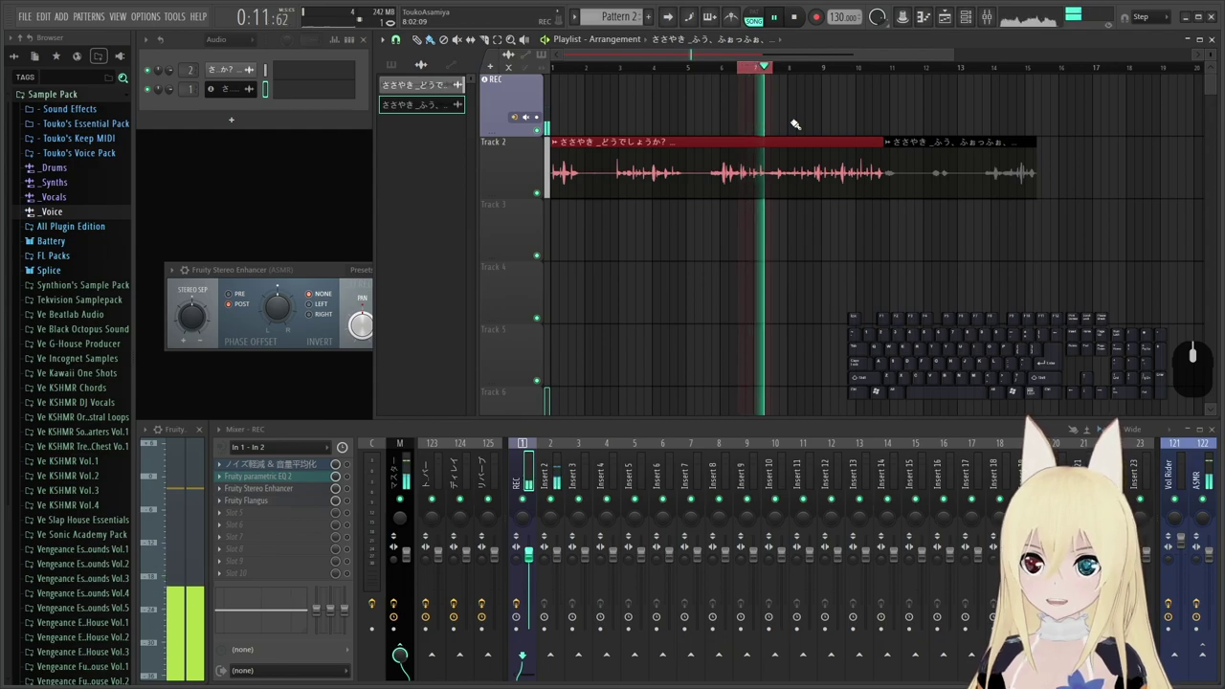
key("space")
key("space")
key("space")
right_click(727, 69)
right_click(791, 71)
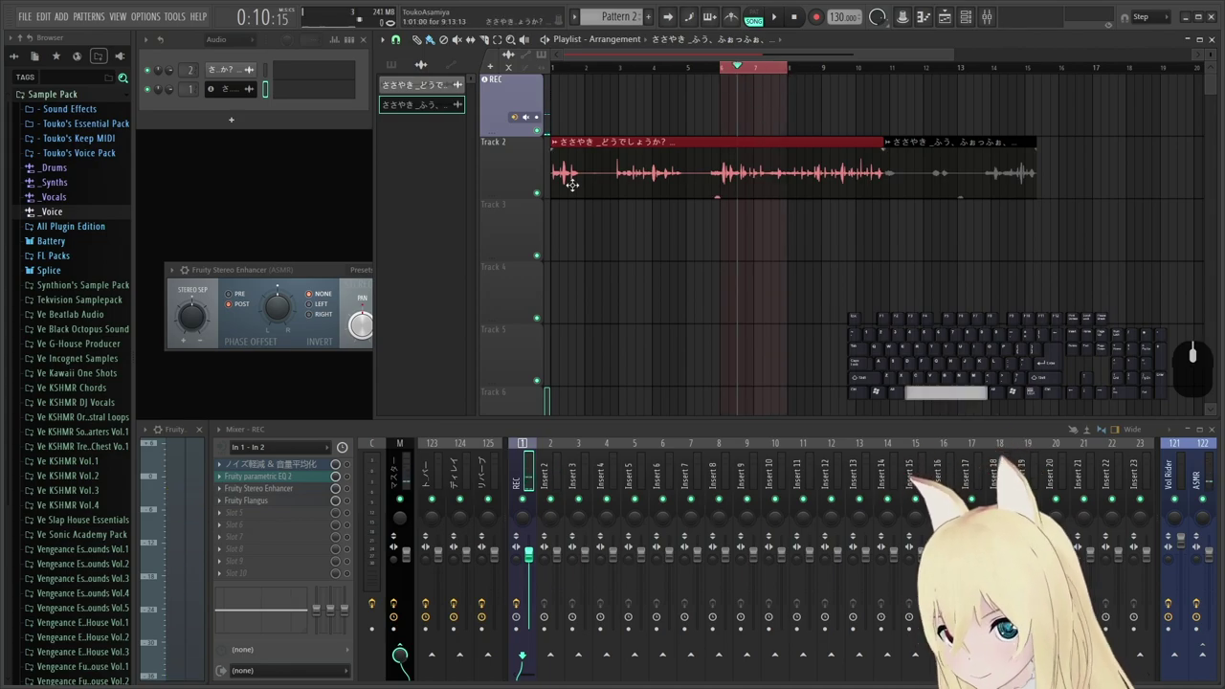
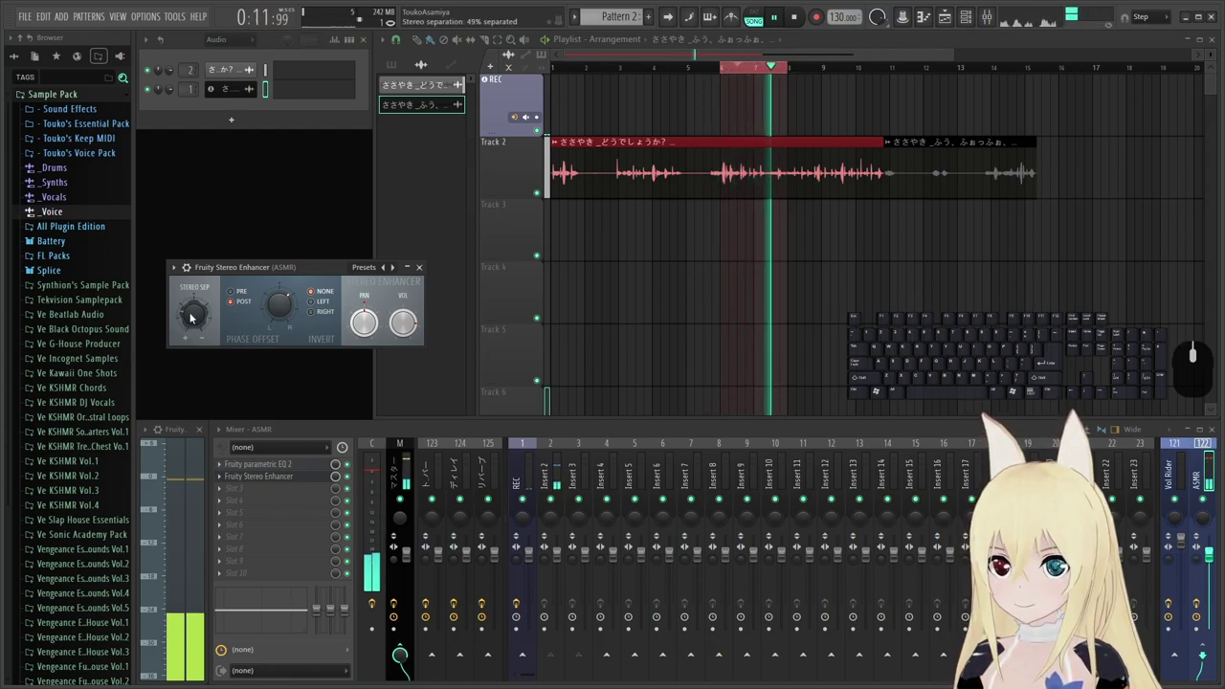
Stop playback after auditioning the Stereo Enhancer's separation and phase offset on the ASMR bus.
key("space")
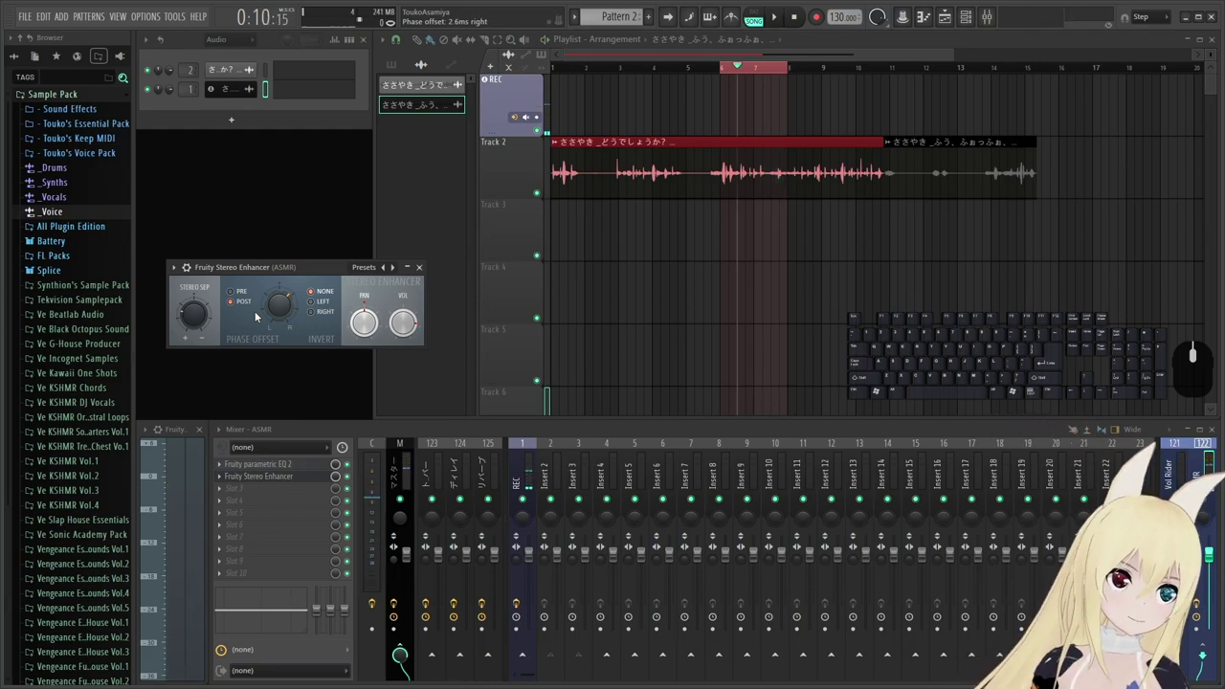
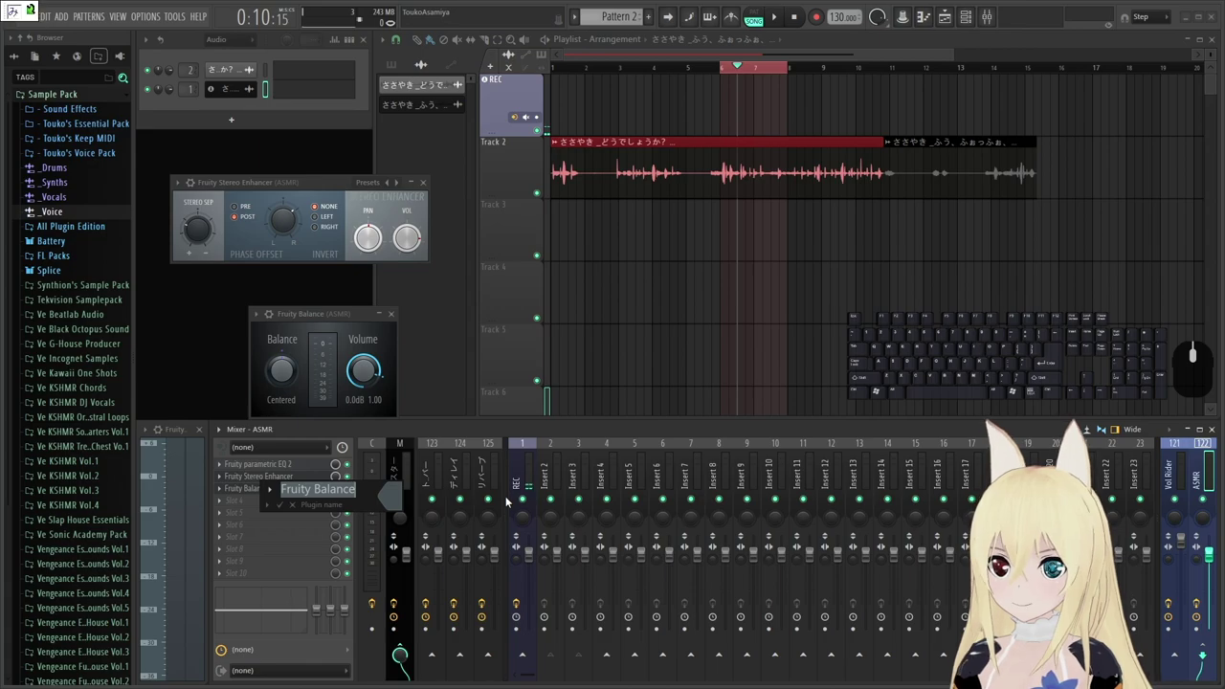
Rename the Fruity Balance slot on the ASMR bus to 右左振り分け using Japanese input conversion.
key("space")
key("space")
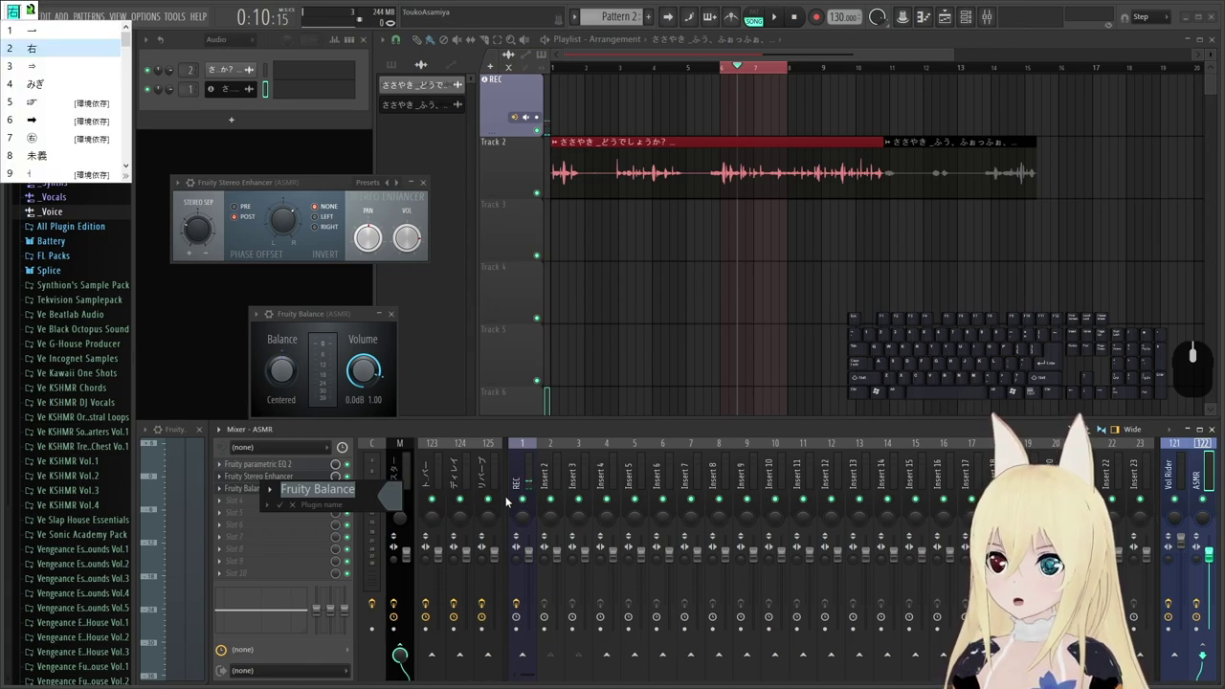
key("space")
key("space")
key("Return")
key("space")
key("k")
key("BackSpace")
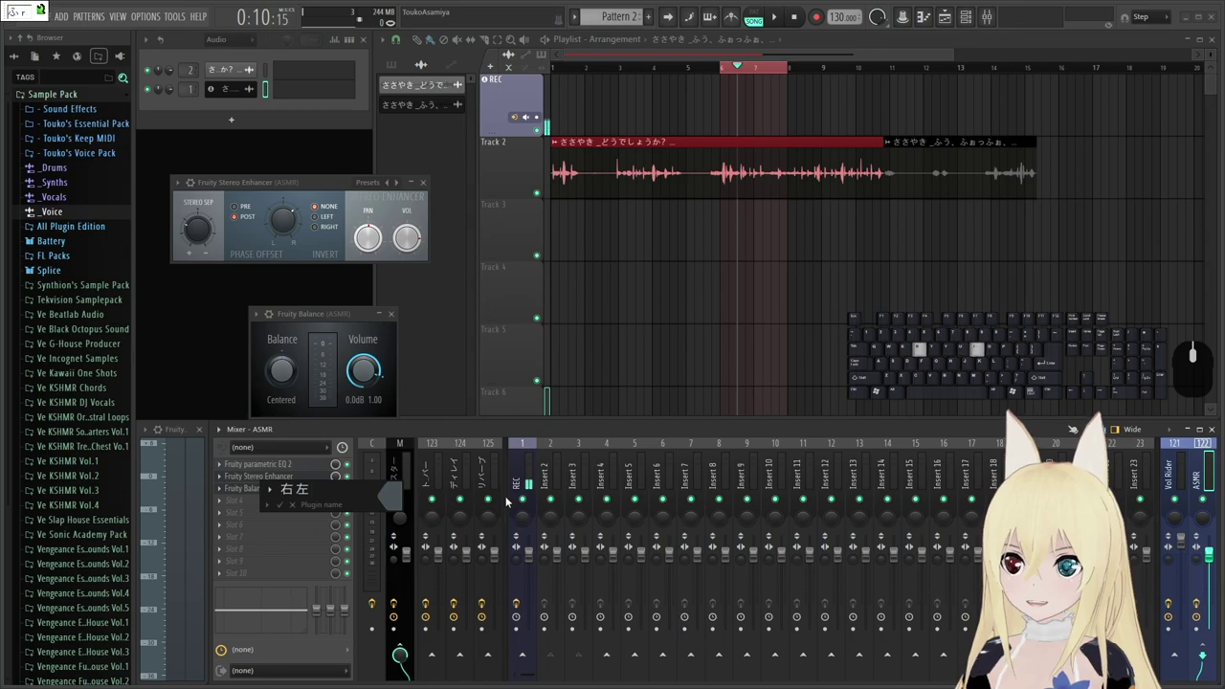
key("space")
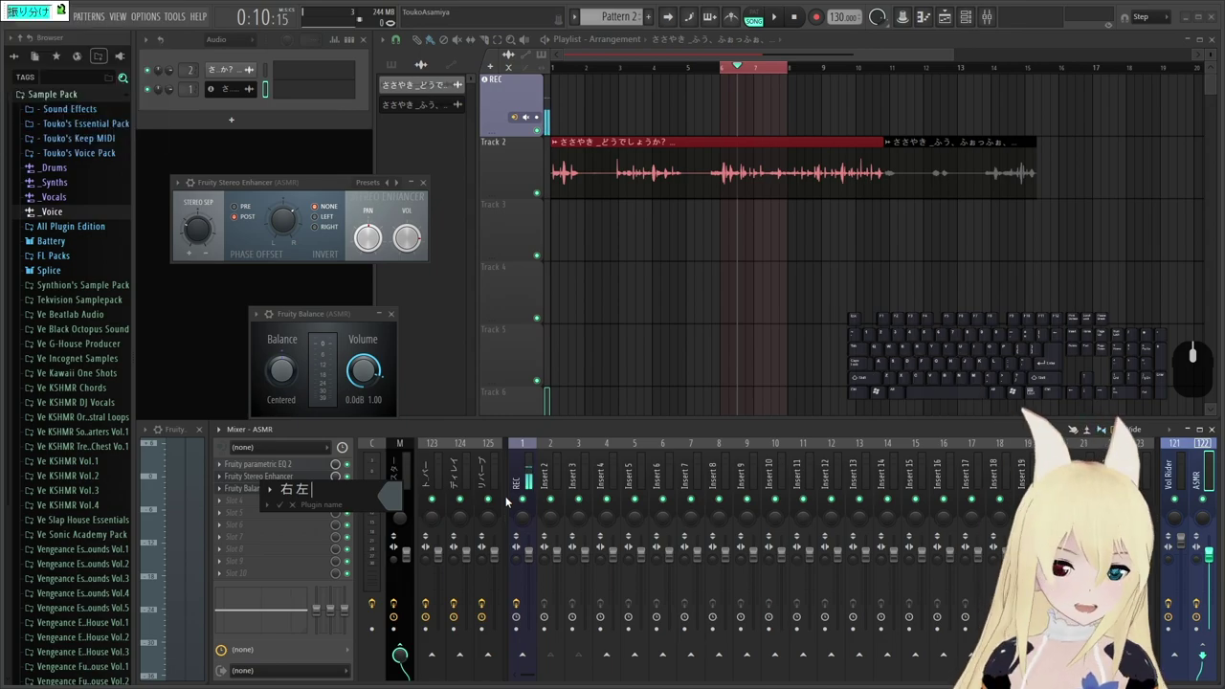
key("Return")
key("Return")
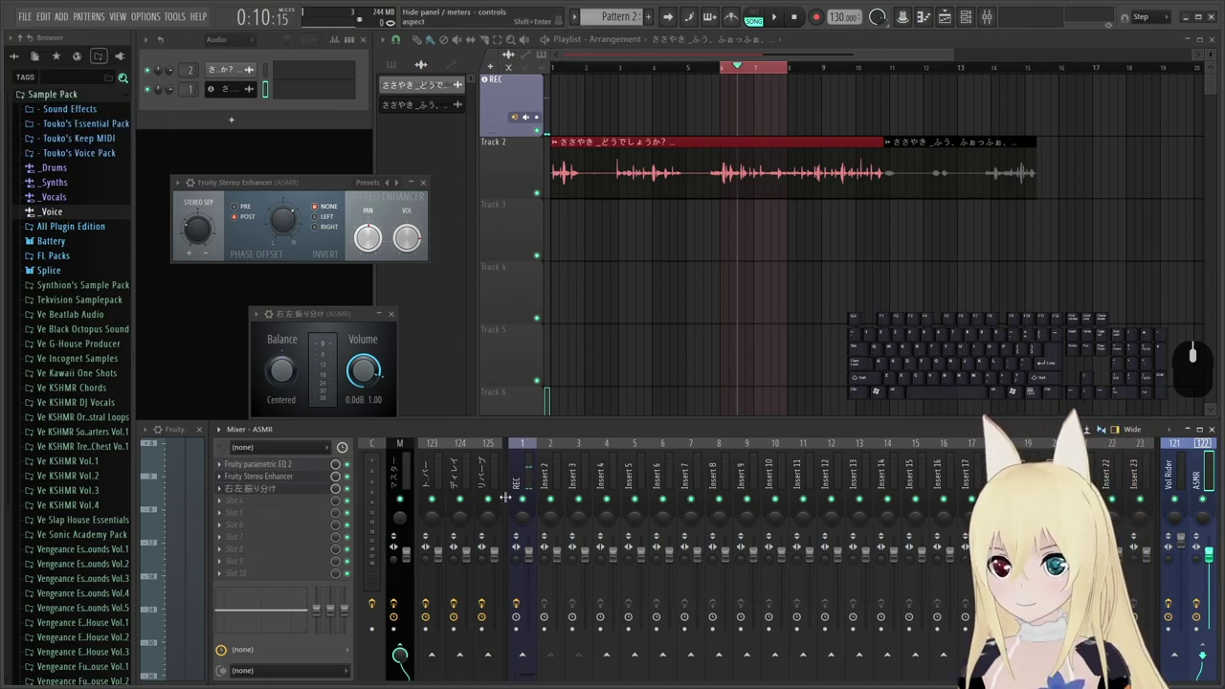
key("space")
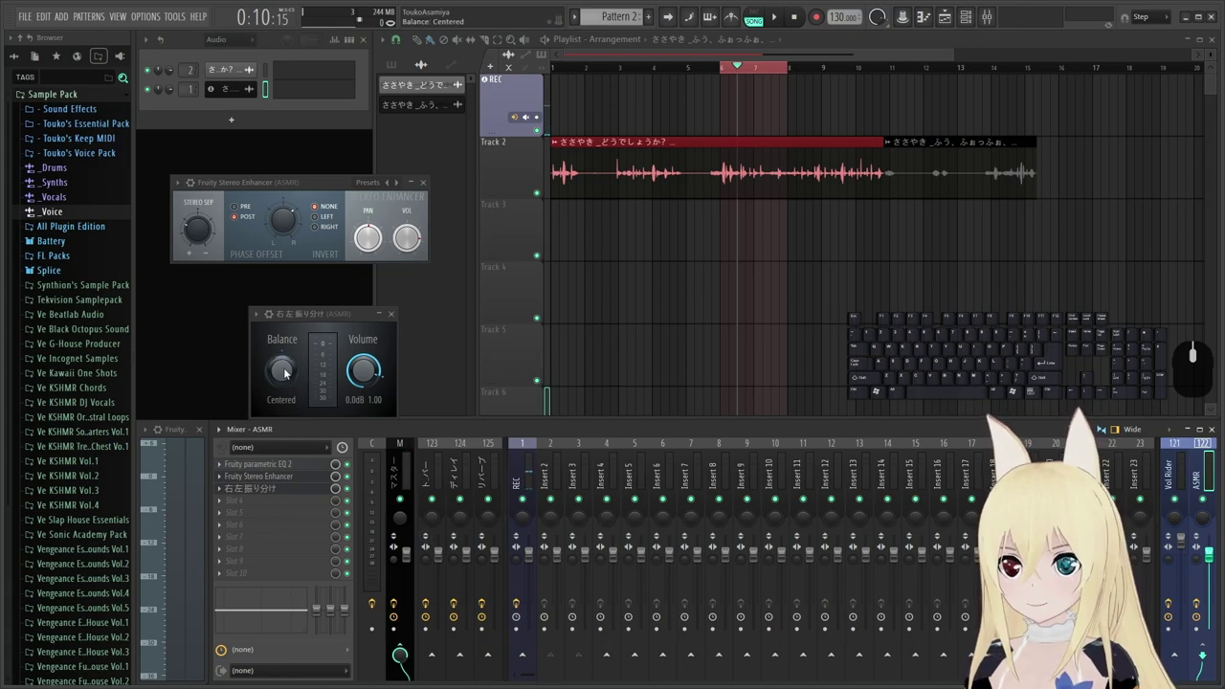
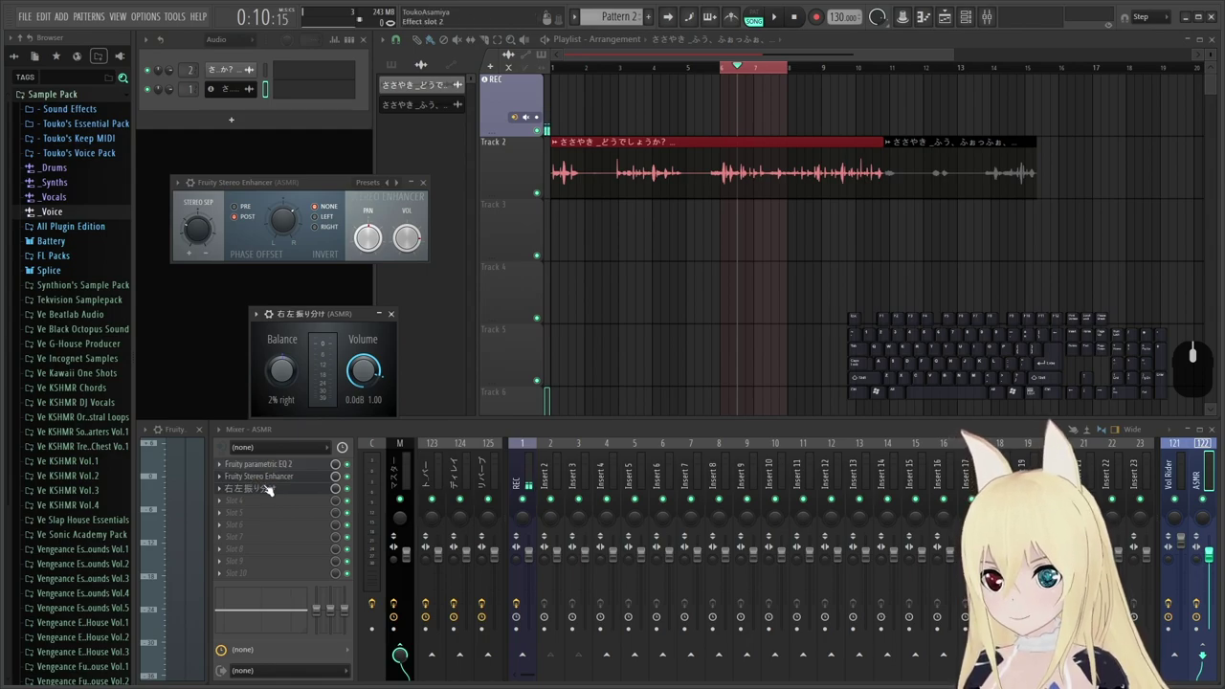
Rename the ASMR bus's parametric EQ to イコライザー and move on to the next slot.
scroll("down", 3)
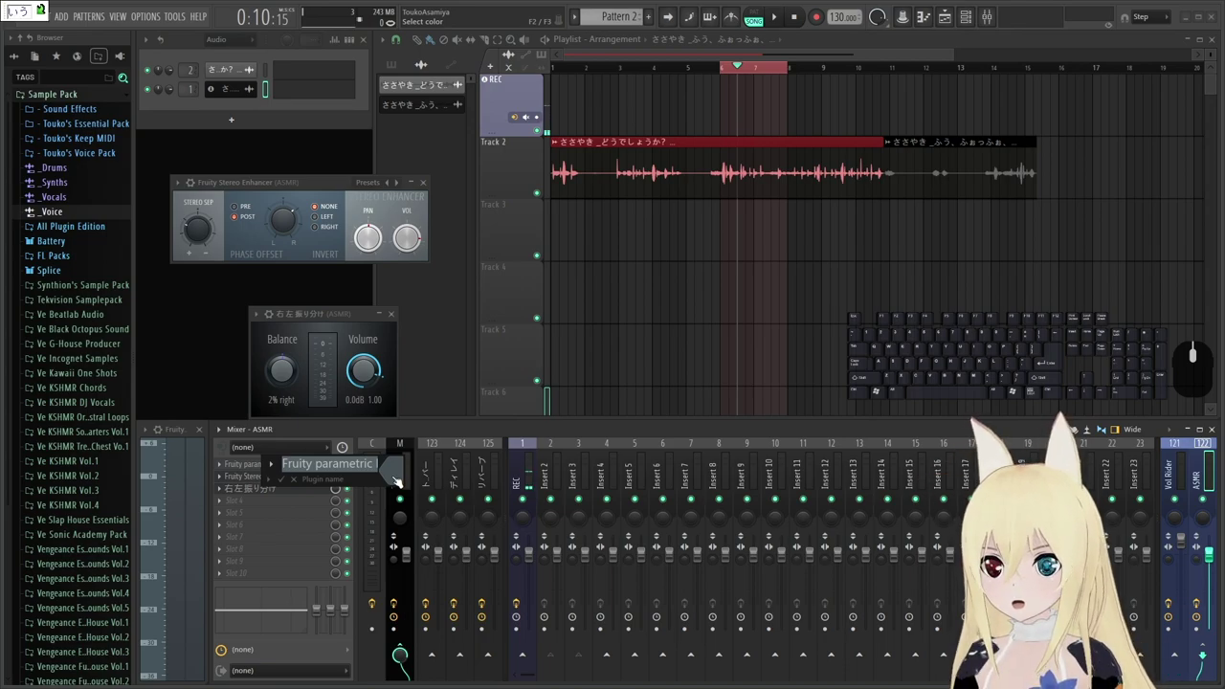
key("BackSpace")
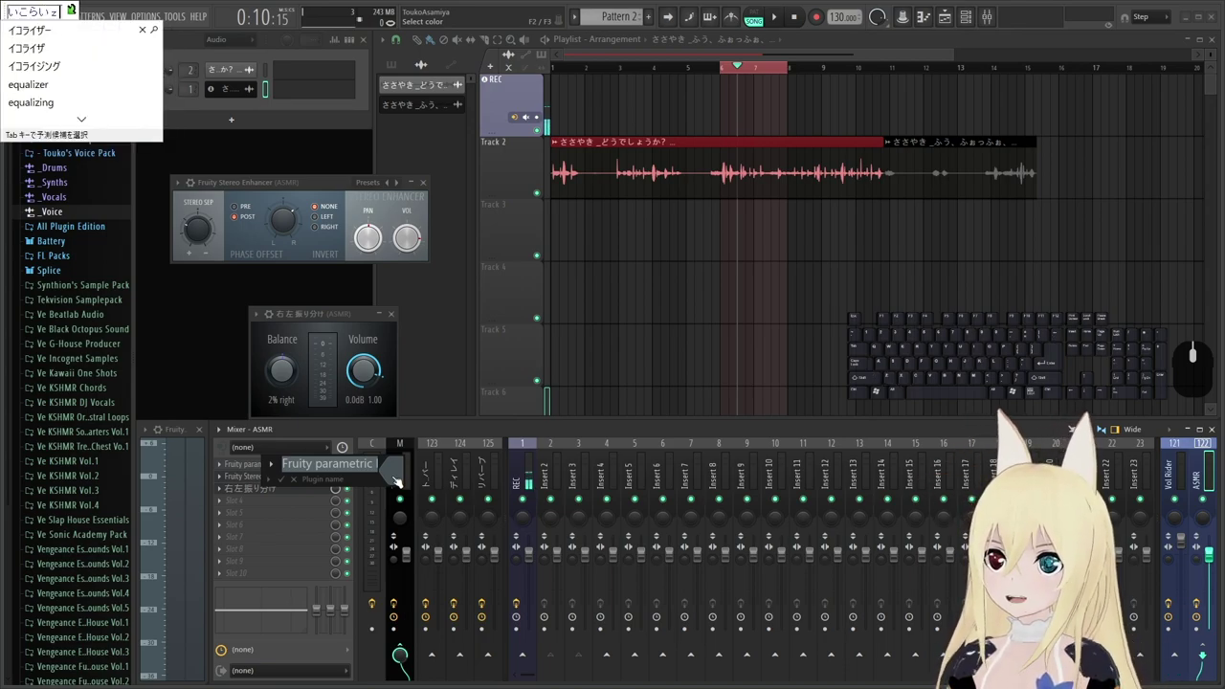
key("F8")
key("Return")
key("Return")
middle_click(300, 477)
key("shift+a")
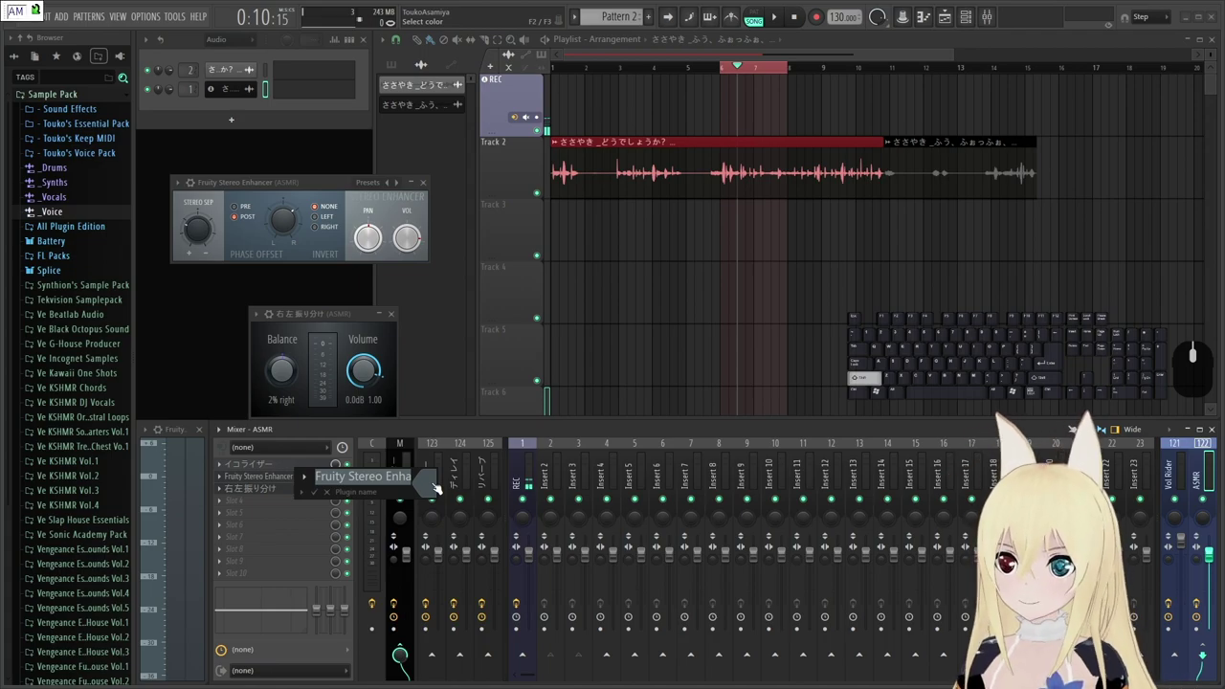
Rename the Stereo Enhancer slot to ASMR効果エフェクト and confirm it.
key("shift+s")
key("shift+BackSpace")
key("shift+s")
key("shift+m")
key("shift+r")
key("Return")
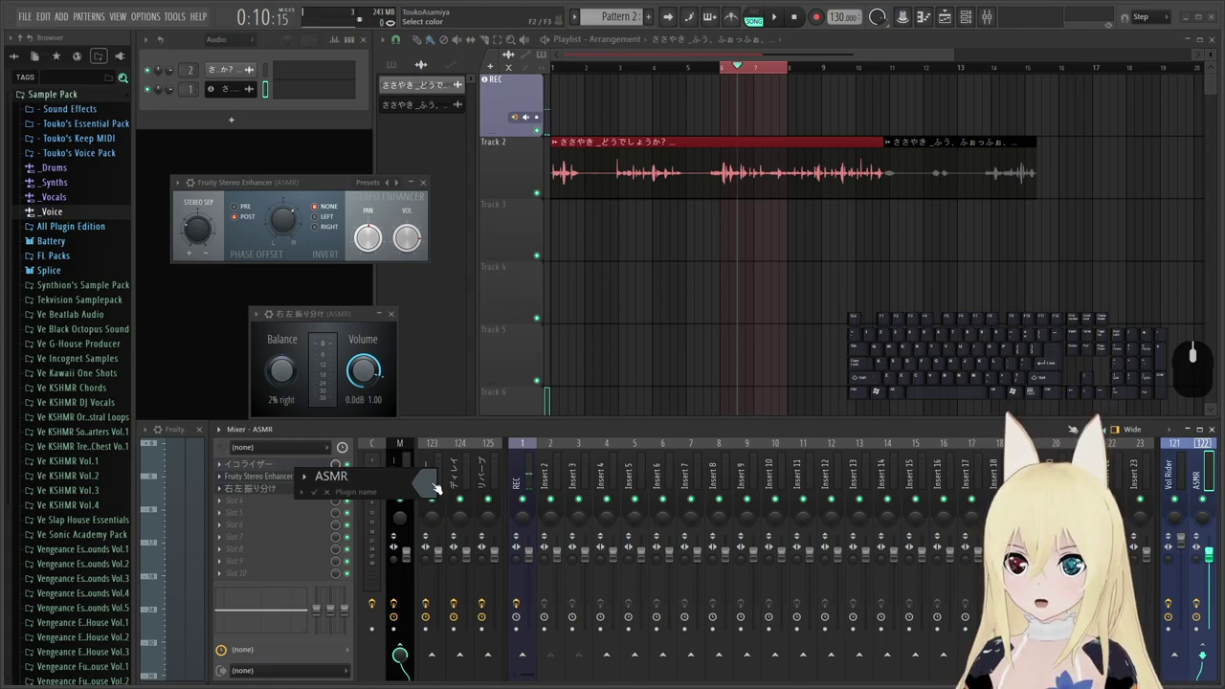
key("space")
key("o")
key("space")
key("Return")
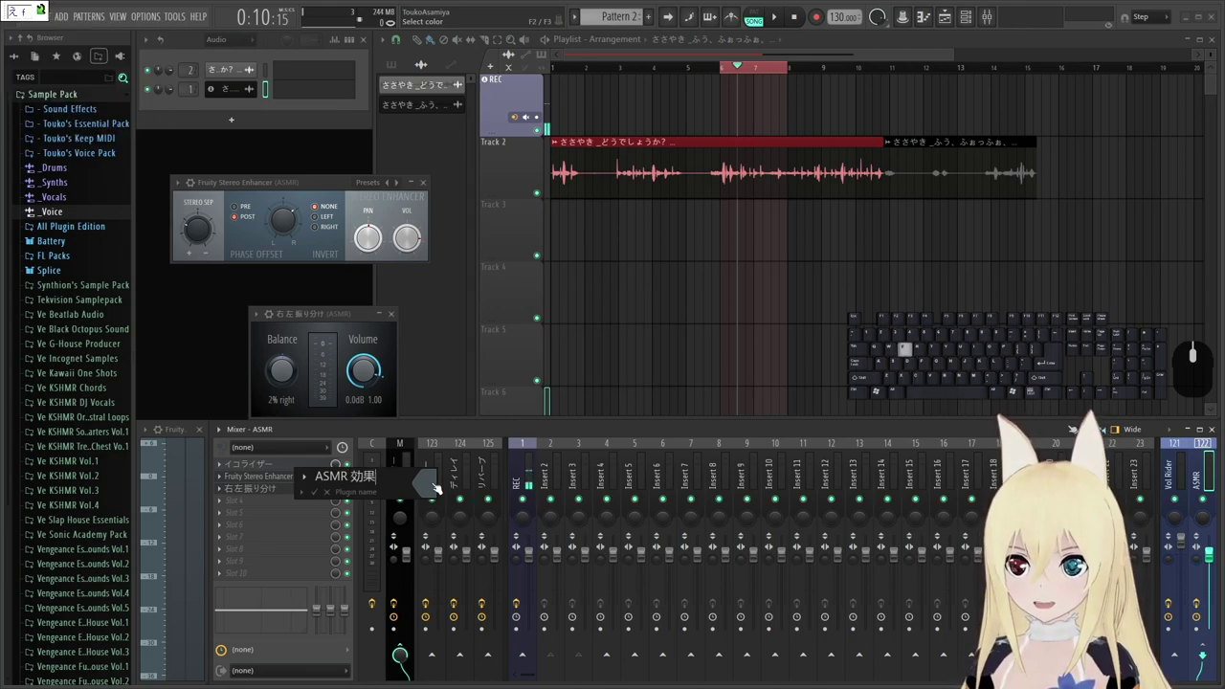
key("Return")
key("Return")
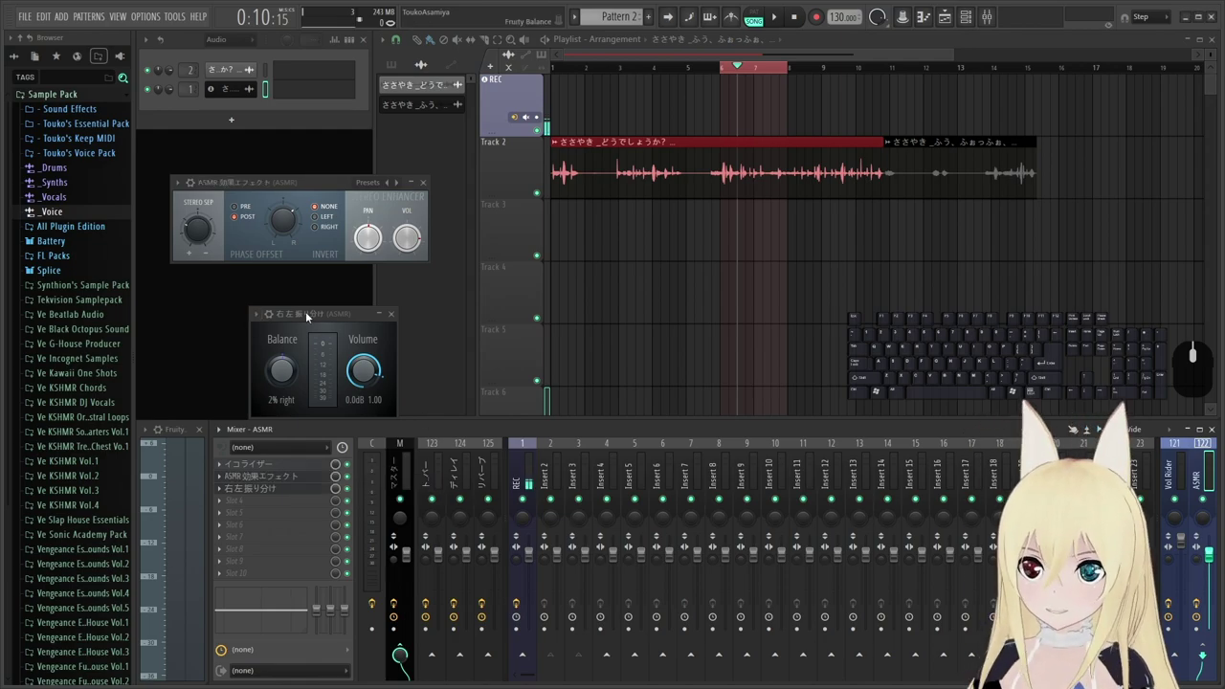
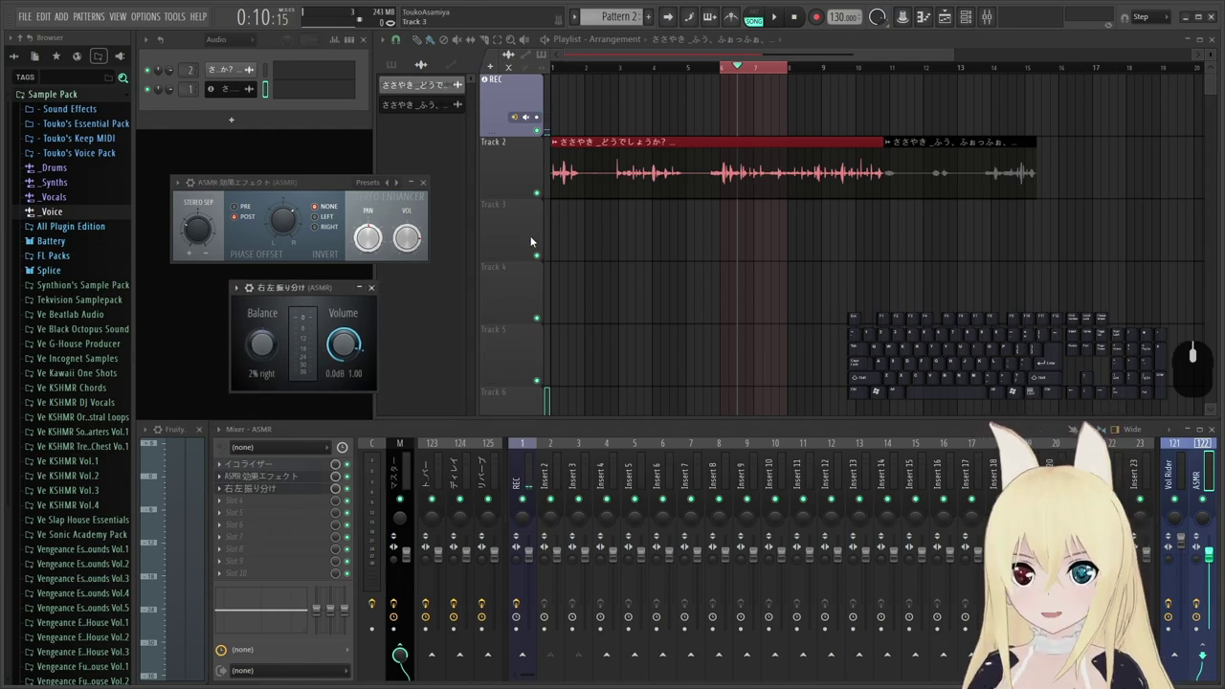
Reposition the Balance window, close the Stereo Enhancer and reopen the イコライザー EQ.
left_click_drag(309, 290, 613, 240)
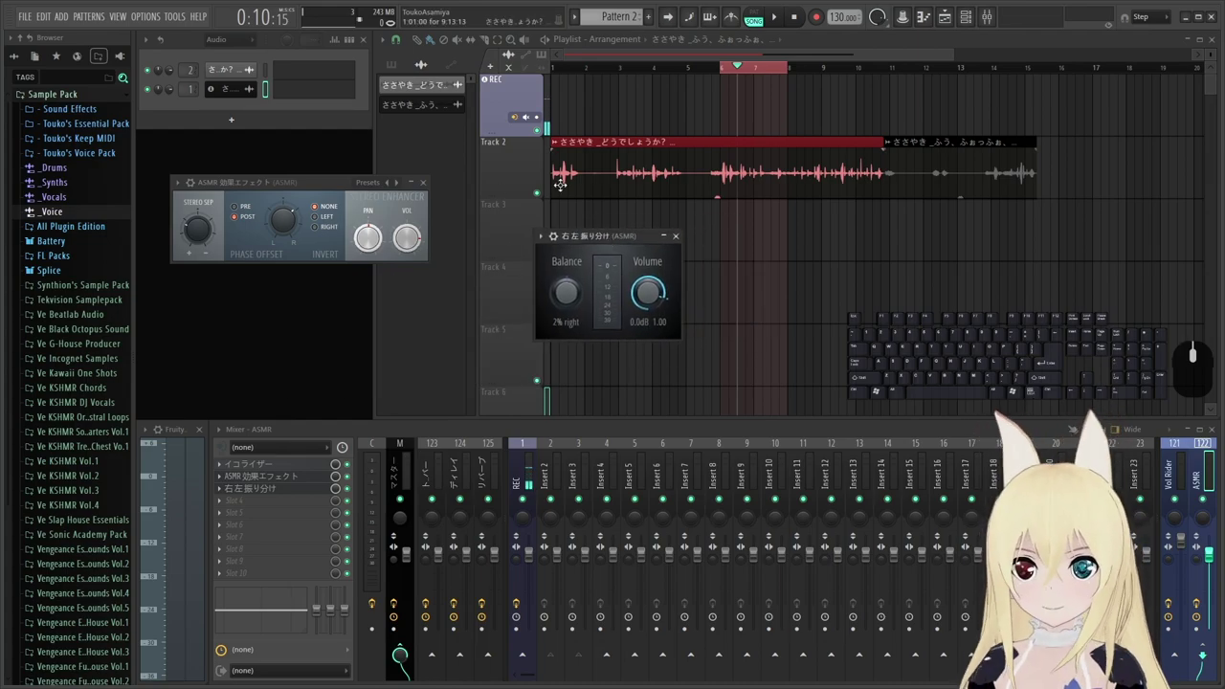
left_click_drag(602, 236, 365, 299)
left_click(442, 296)
left_click(303, 481)
left_click(298, 464)
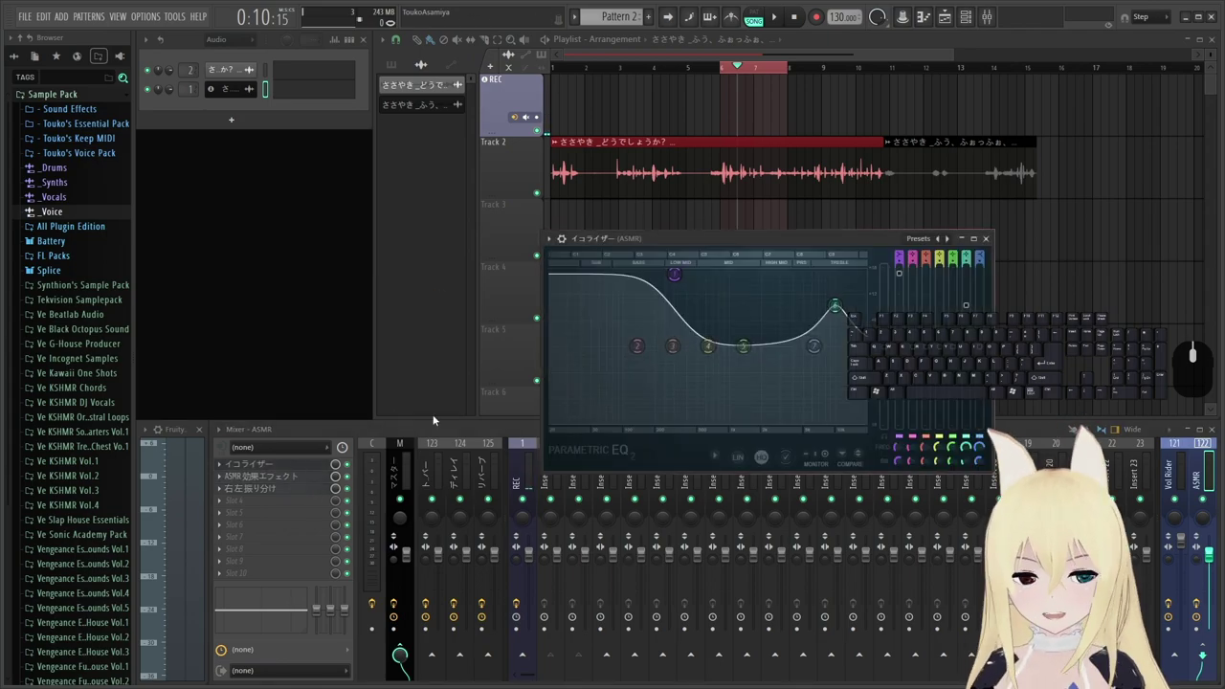
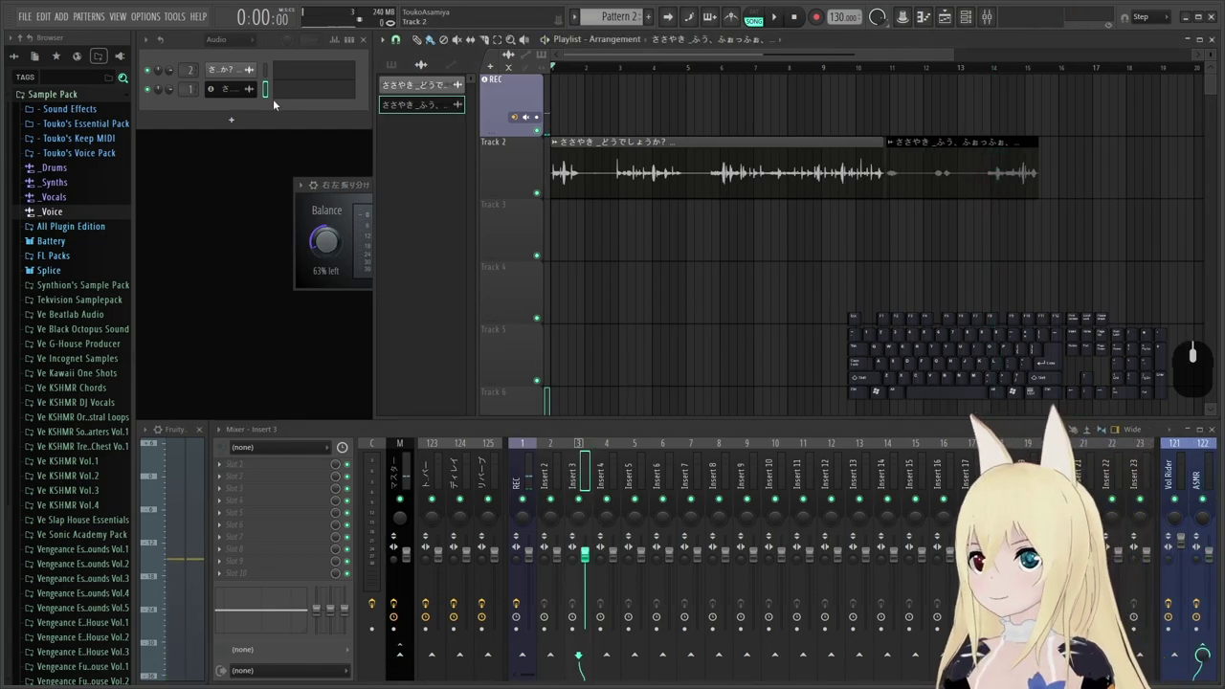
Route the second voice channel to mixer track 3 and audition the ASMR bus balance at 85% left.
scroll("down", 3)
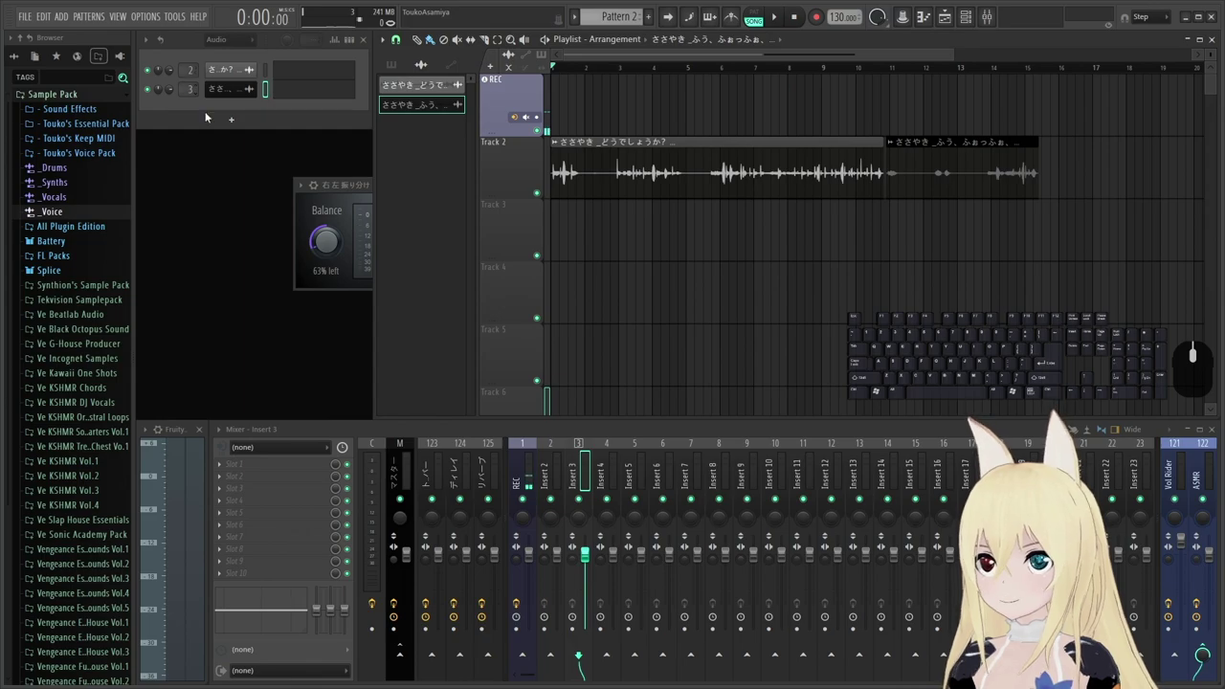
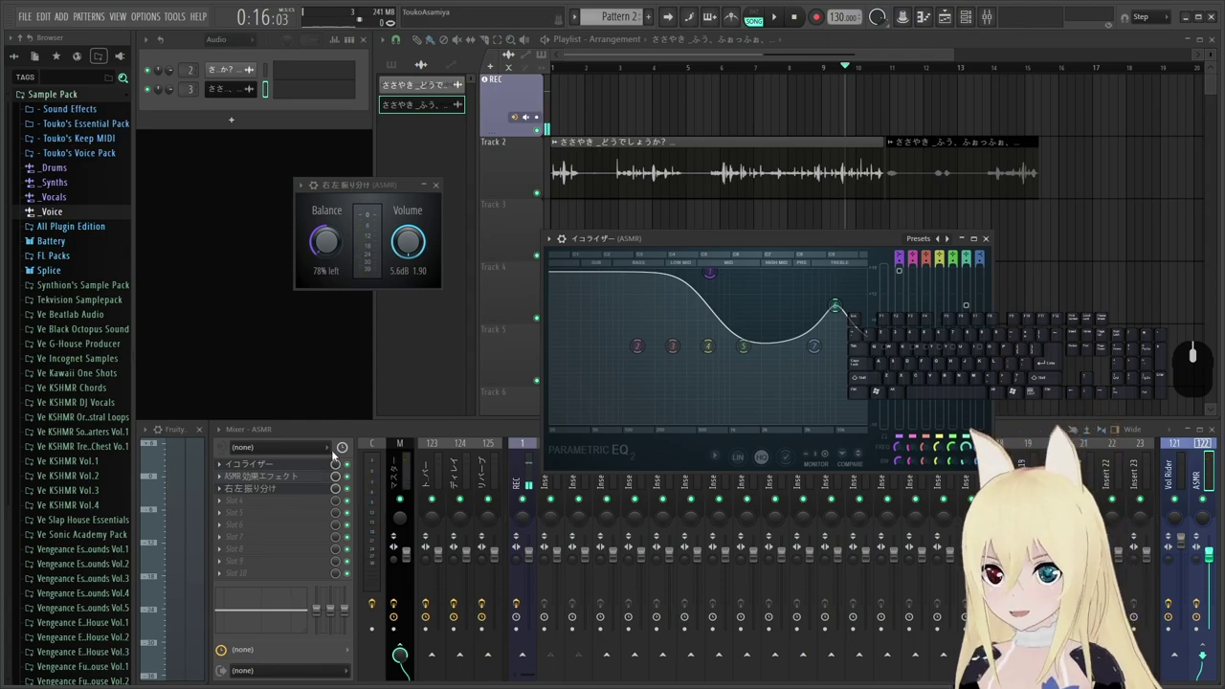
key("space")
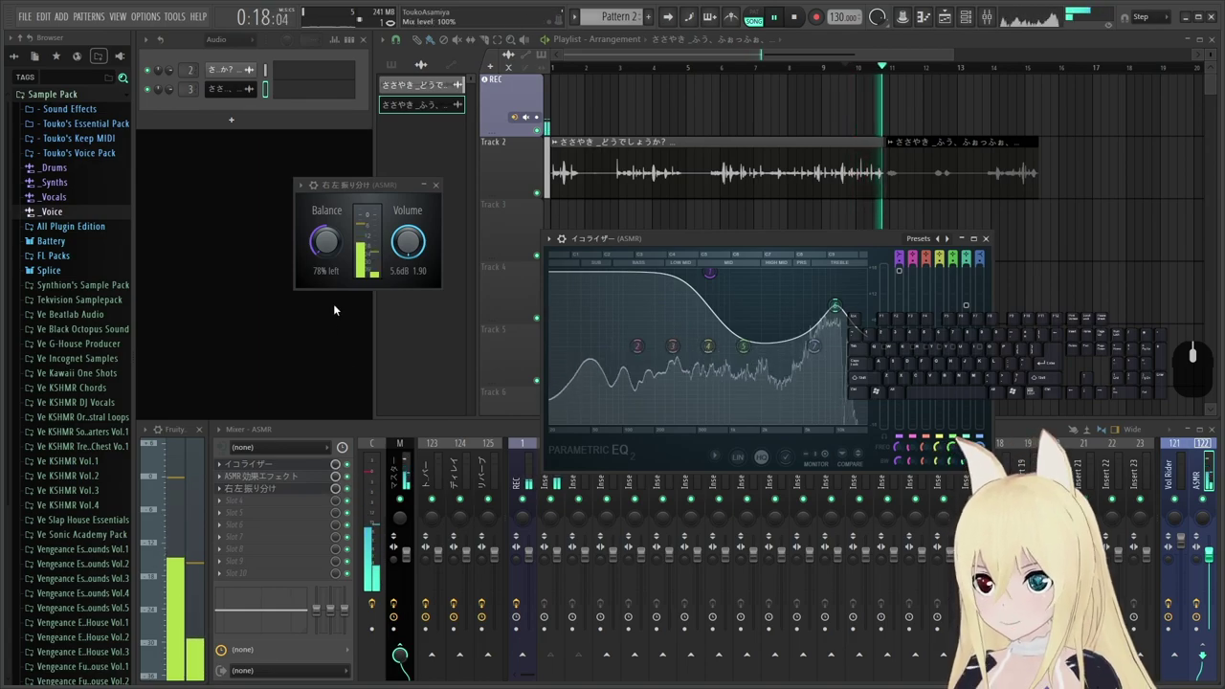
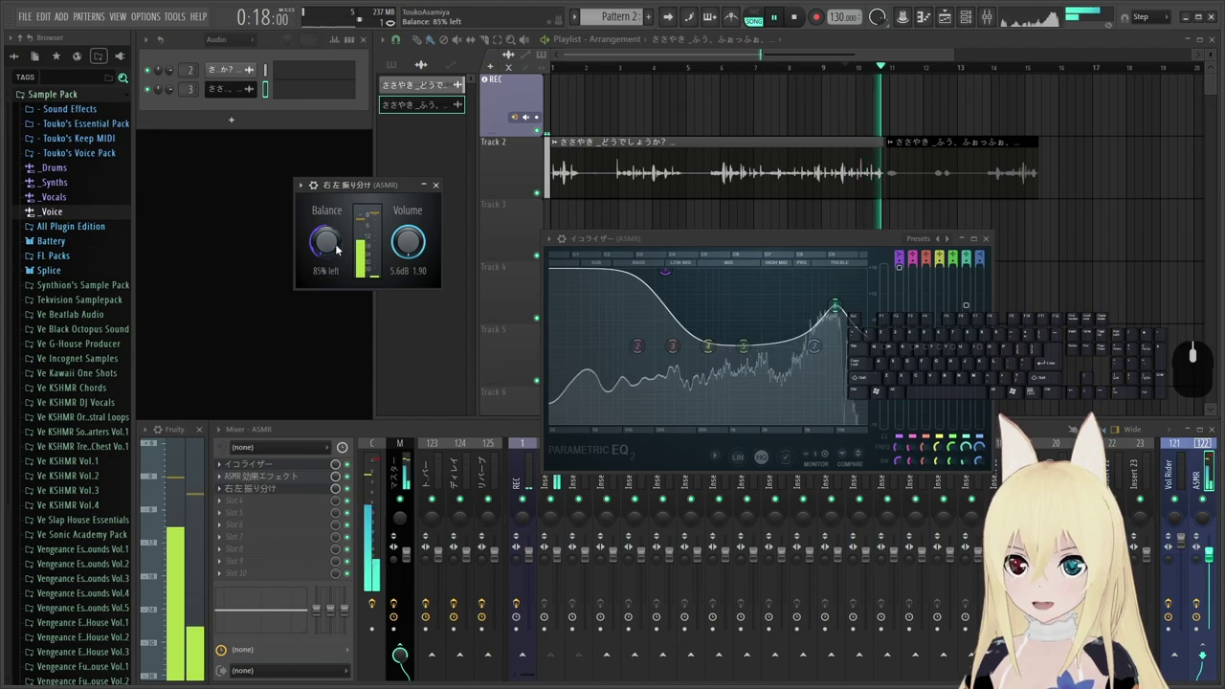
key("space")
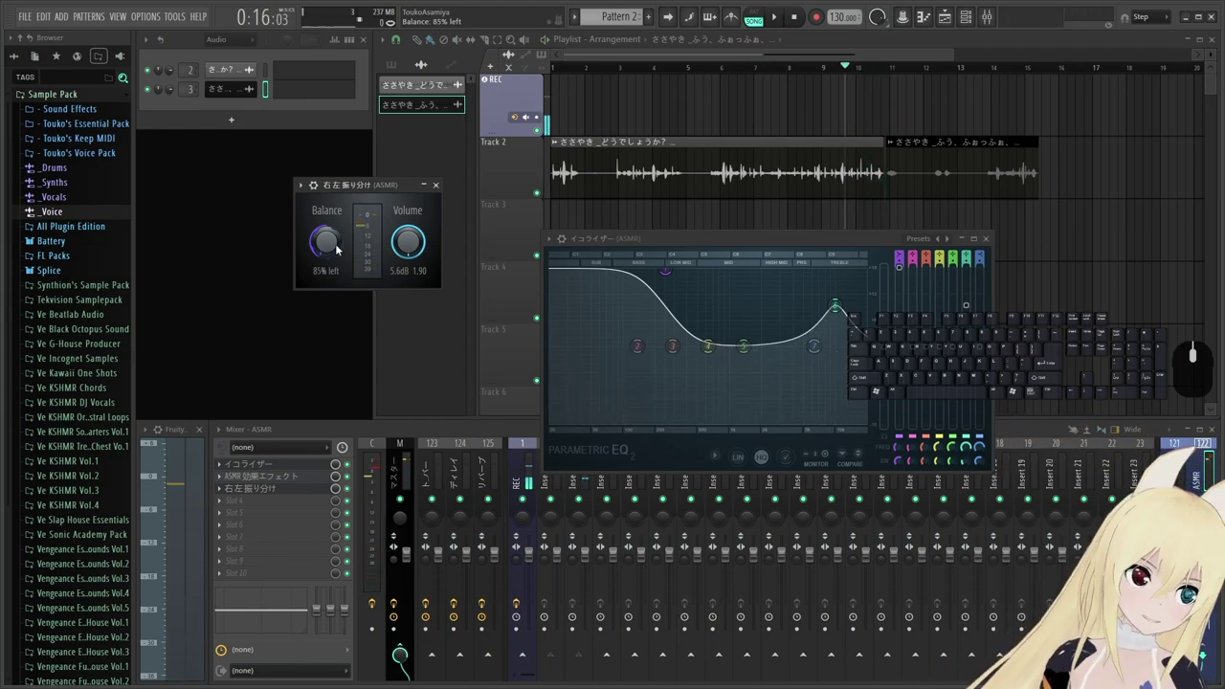
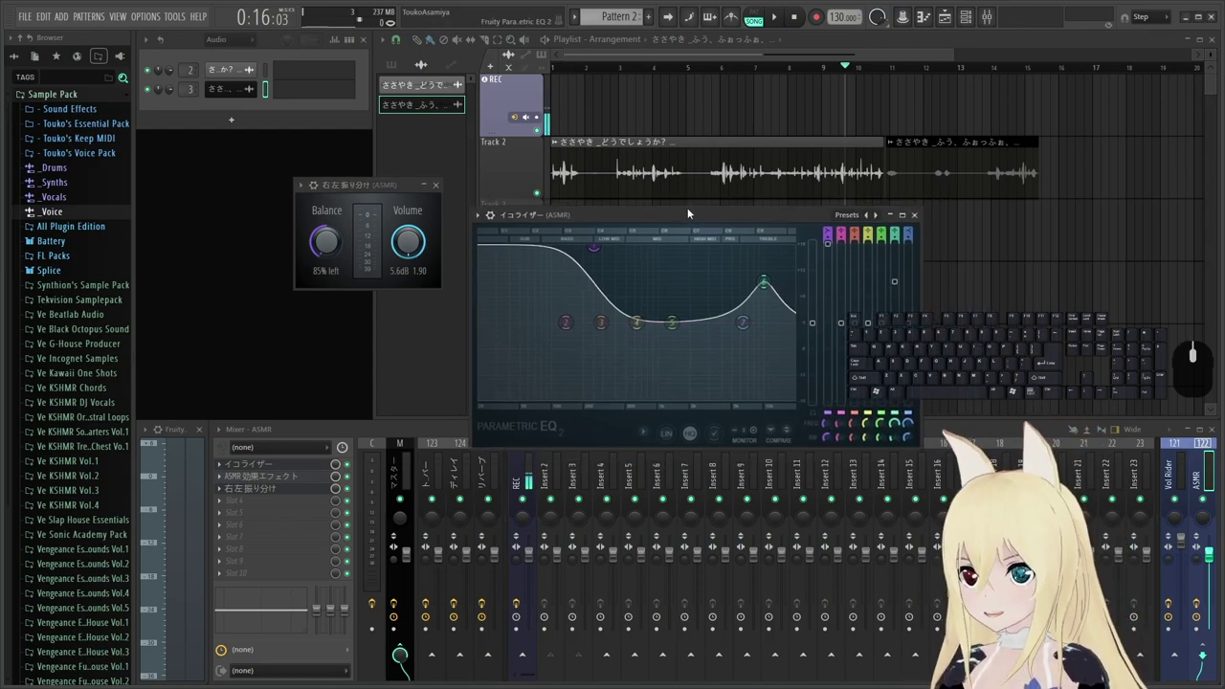
Close the イコライザー EQ window, leaving only the Balance plugin open.
left_click(920, 216)
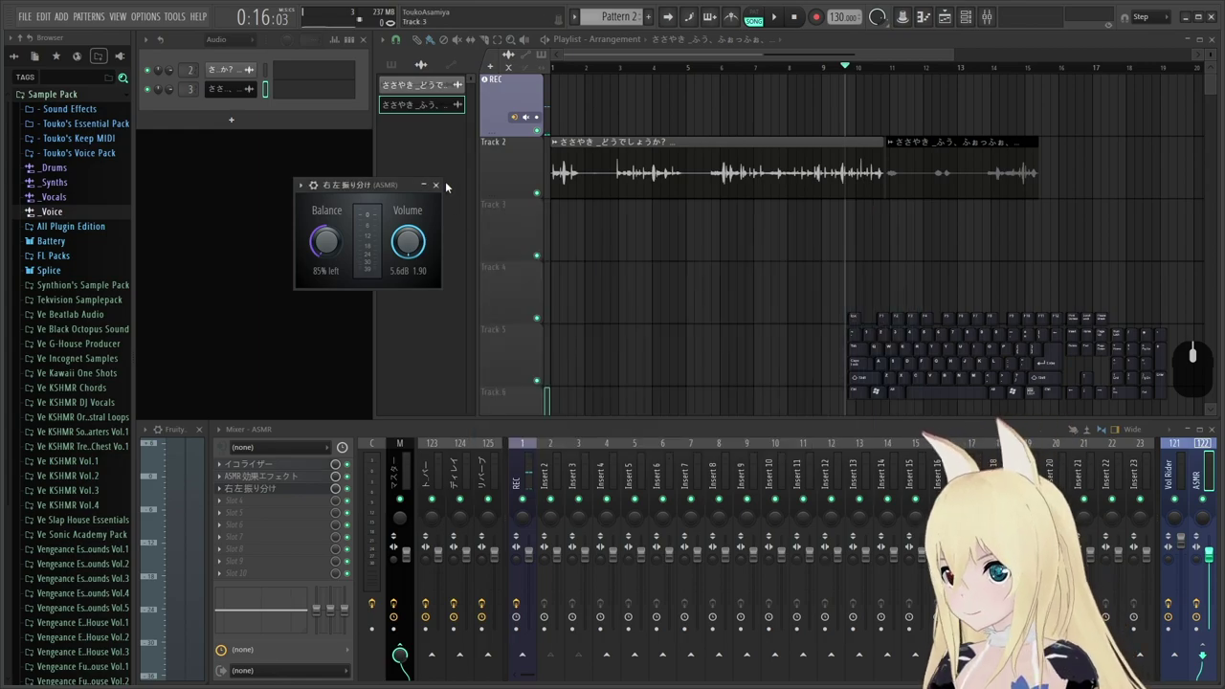
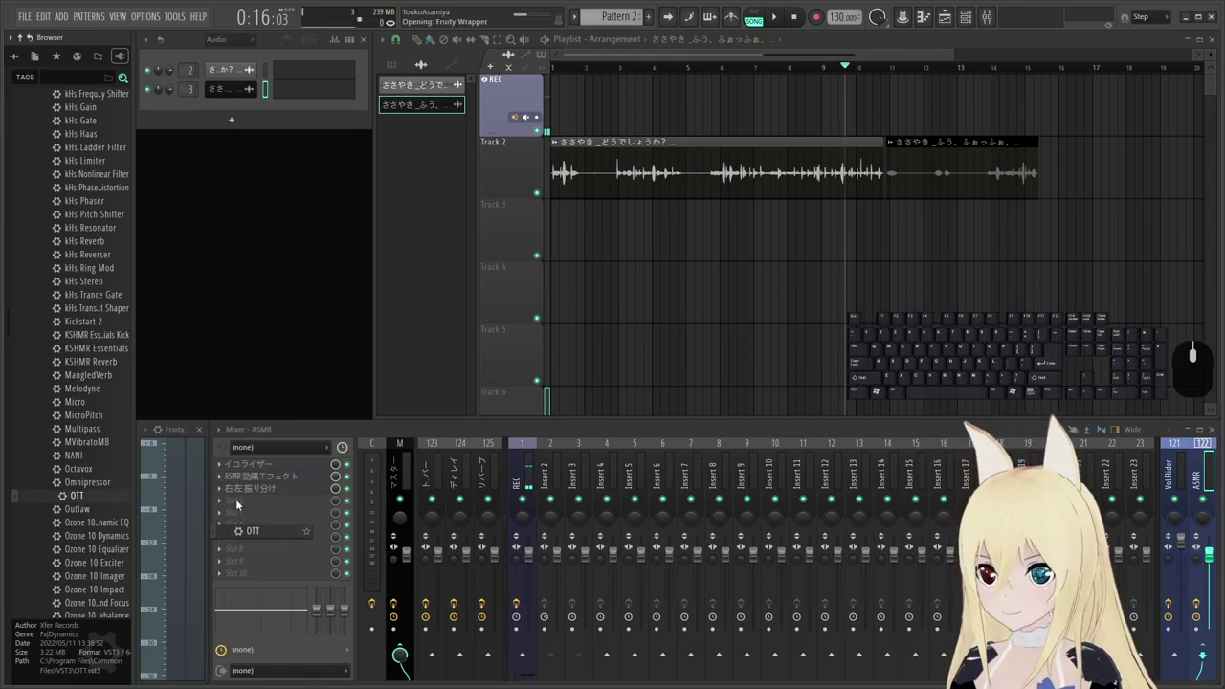
Position the OTT window on the ASMR bus and audition its lowered depth during brief playback.
left_click_drag(357, 215, 369, 147)
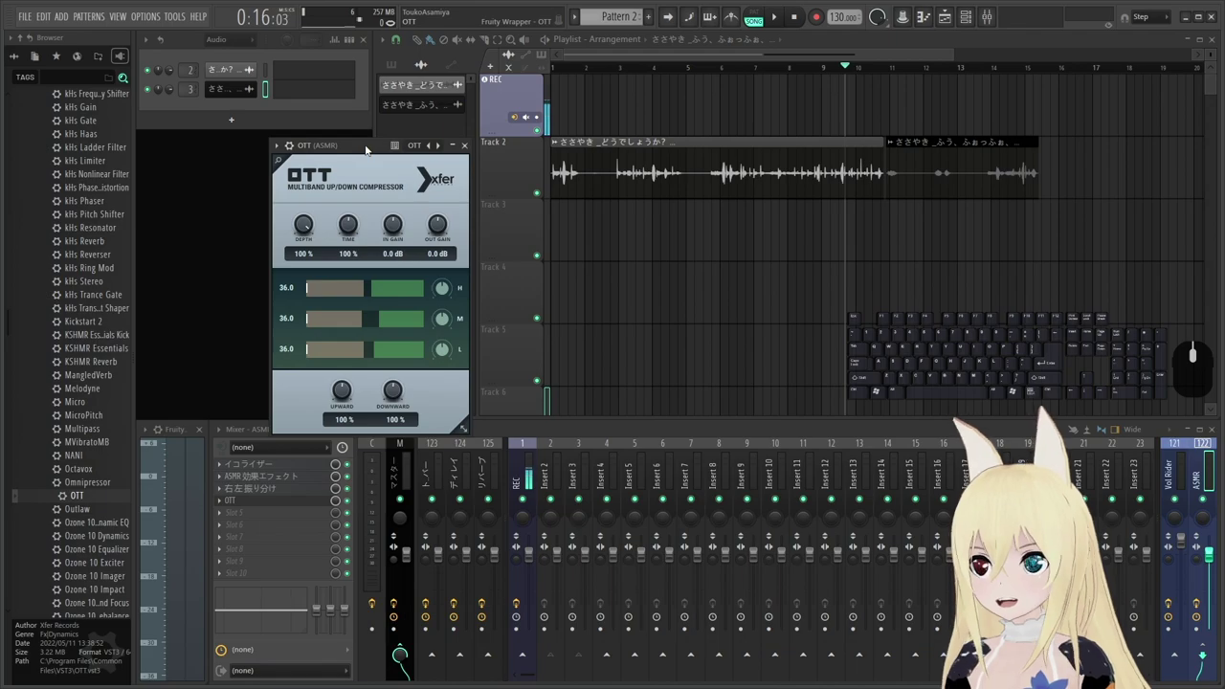
left_click(368, 147)
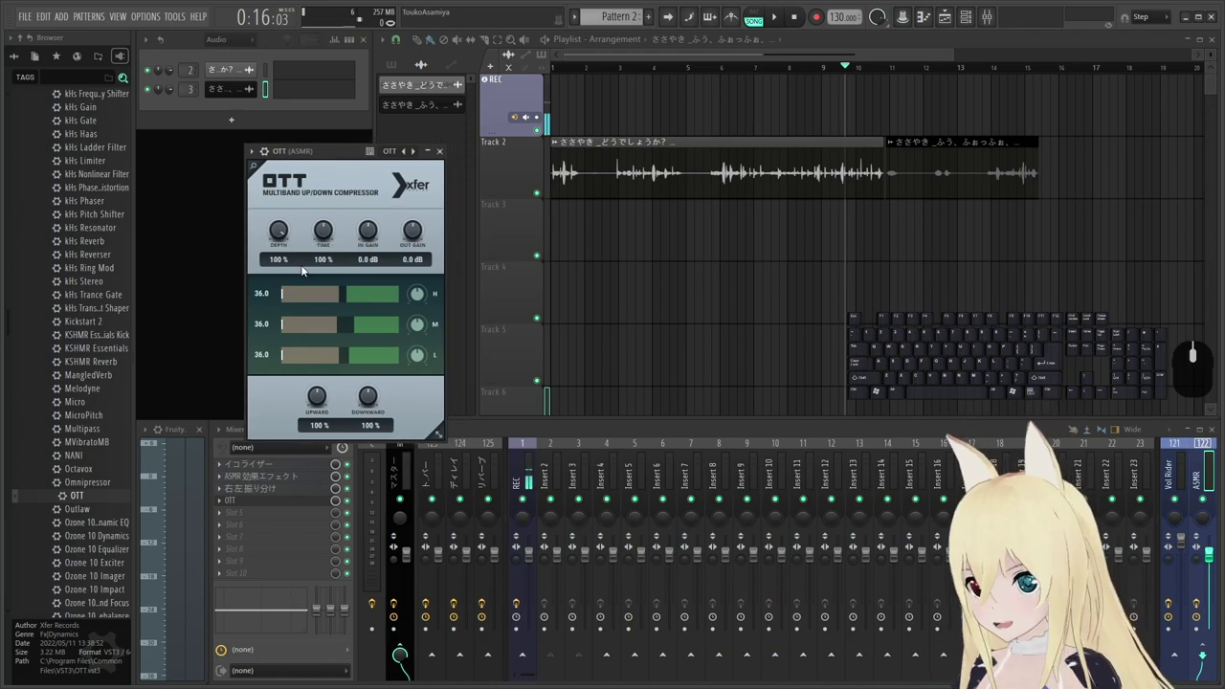
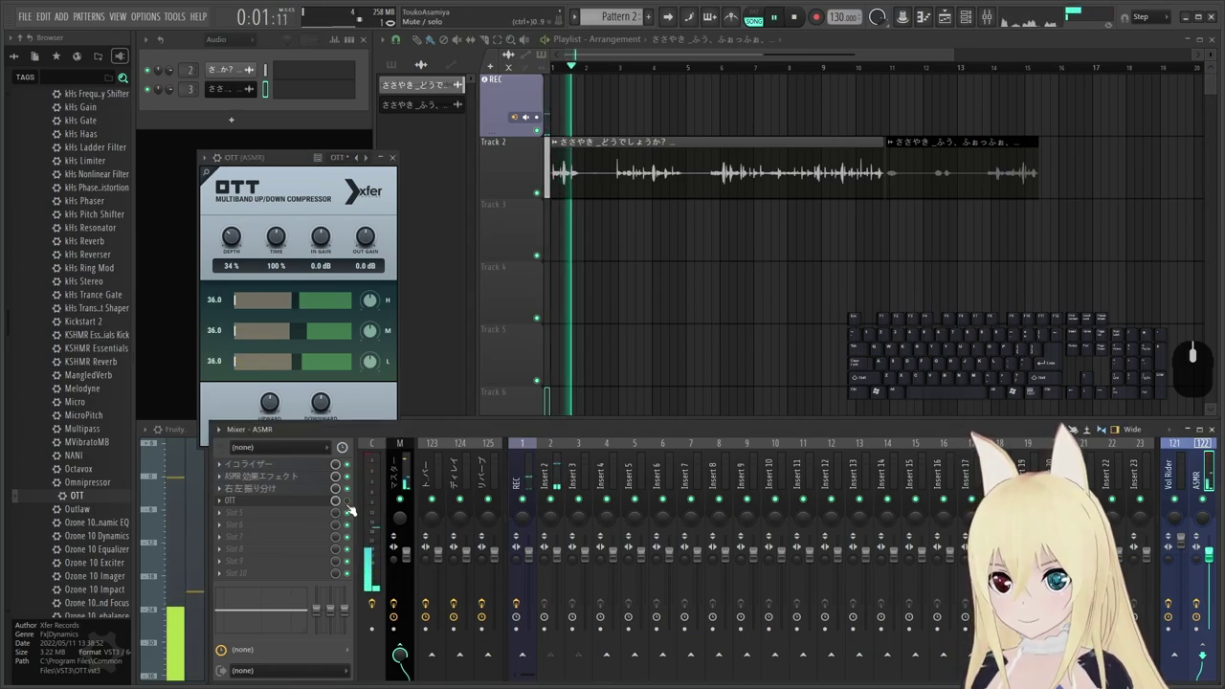
key("space")
left_click(351, 504)
key("space")
key("space")
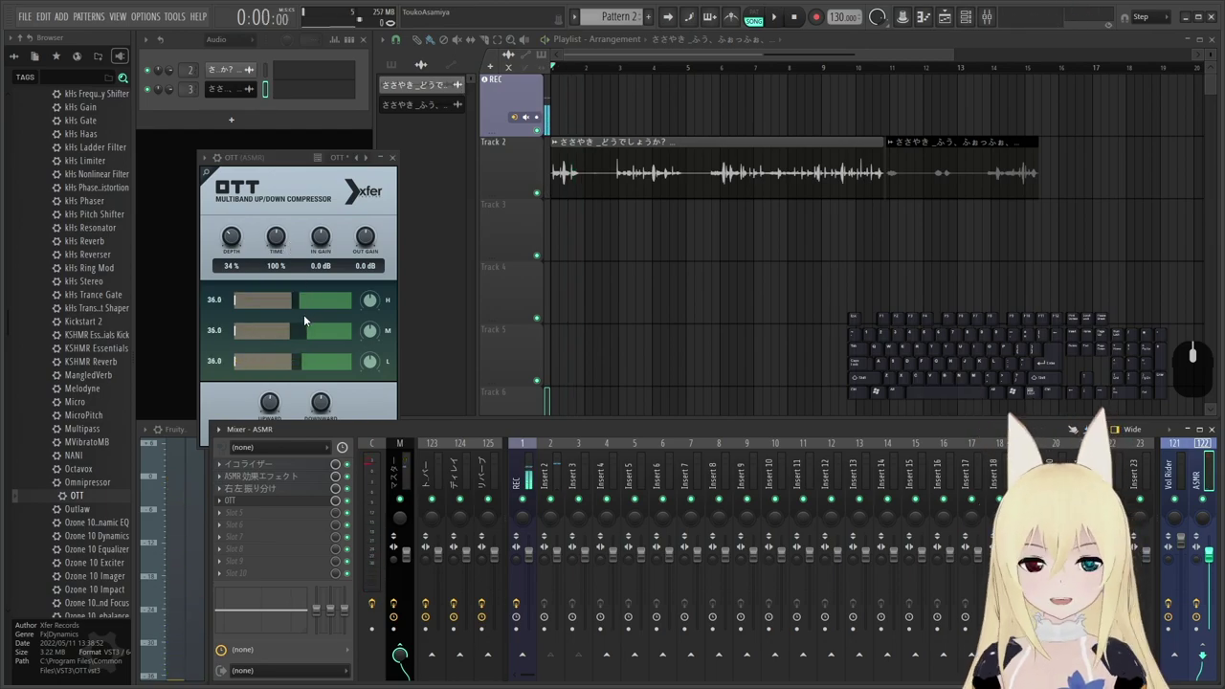
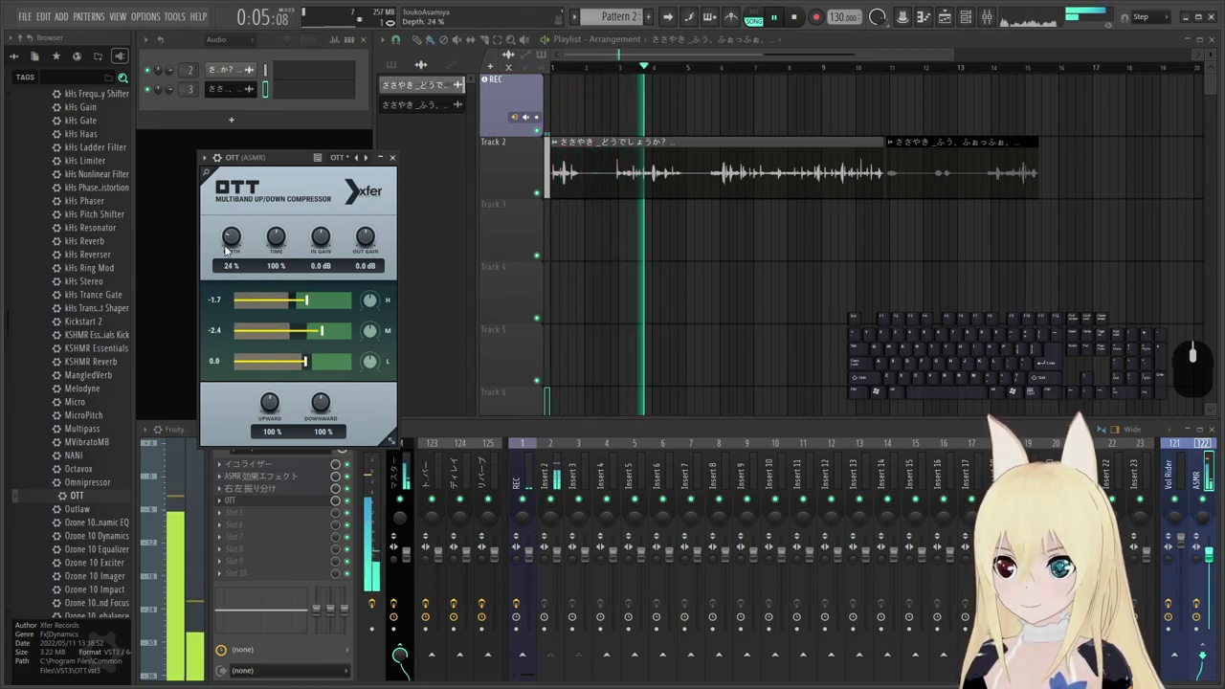
Adjust the OTT compressor's high band threshold on the ASMR bus.
left_click_drag(300, 299, 318, 300)
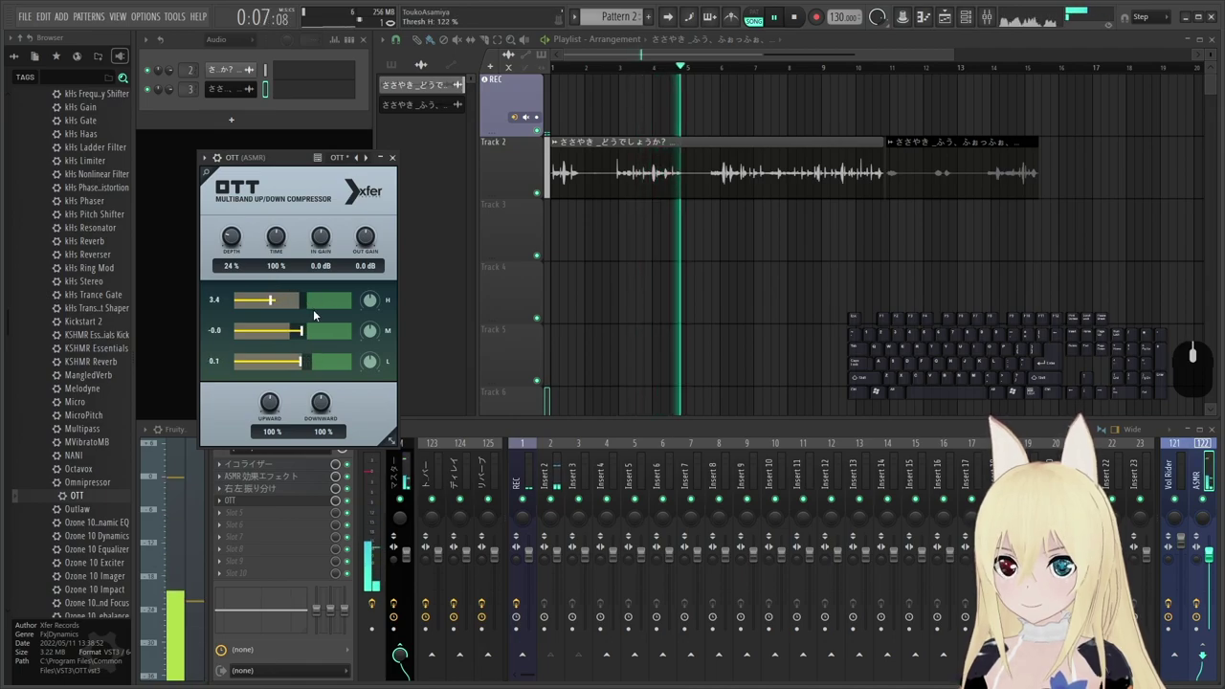
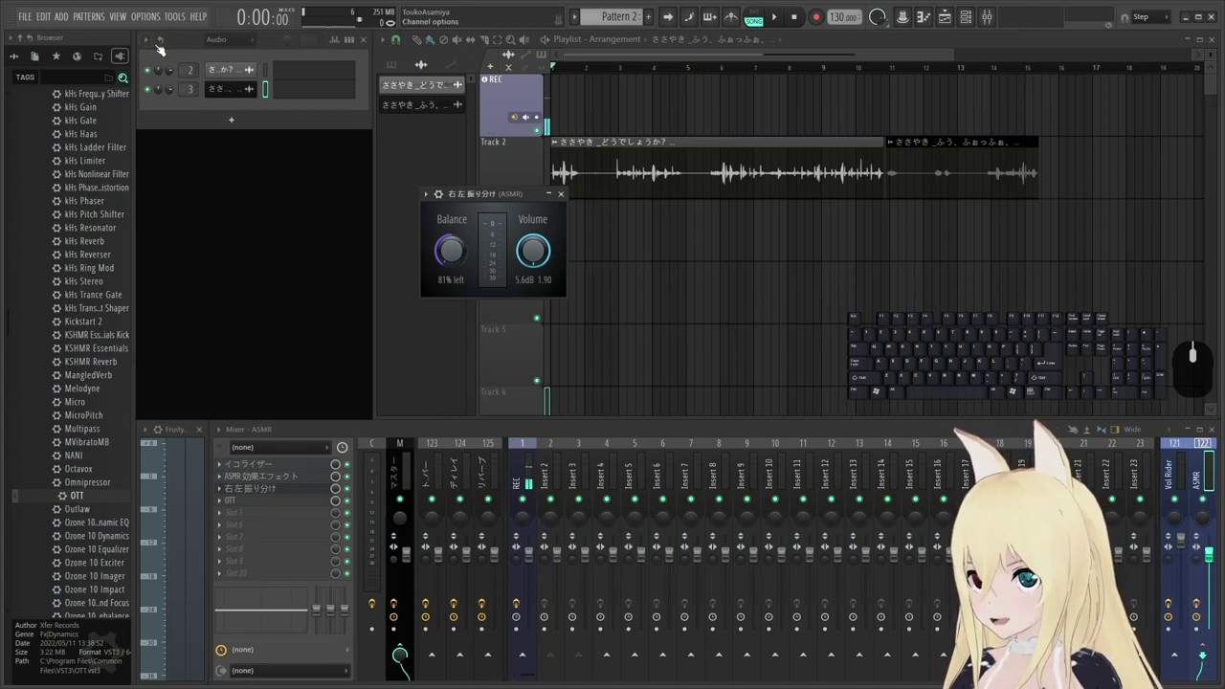
Go to Options > Manage plugins and start a scan for installed plugins.
left_click(206, 178)
left_click(156, 14)
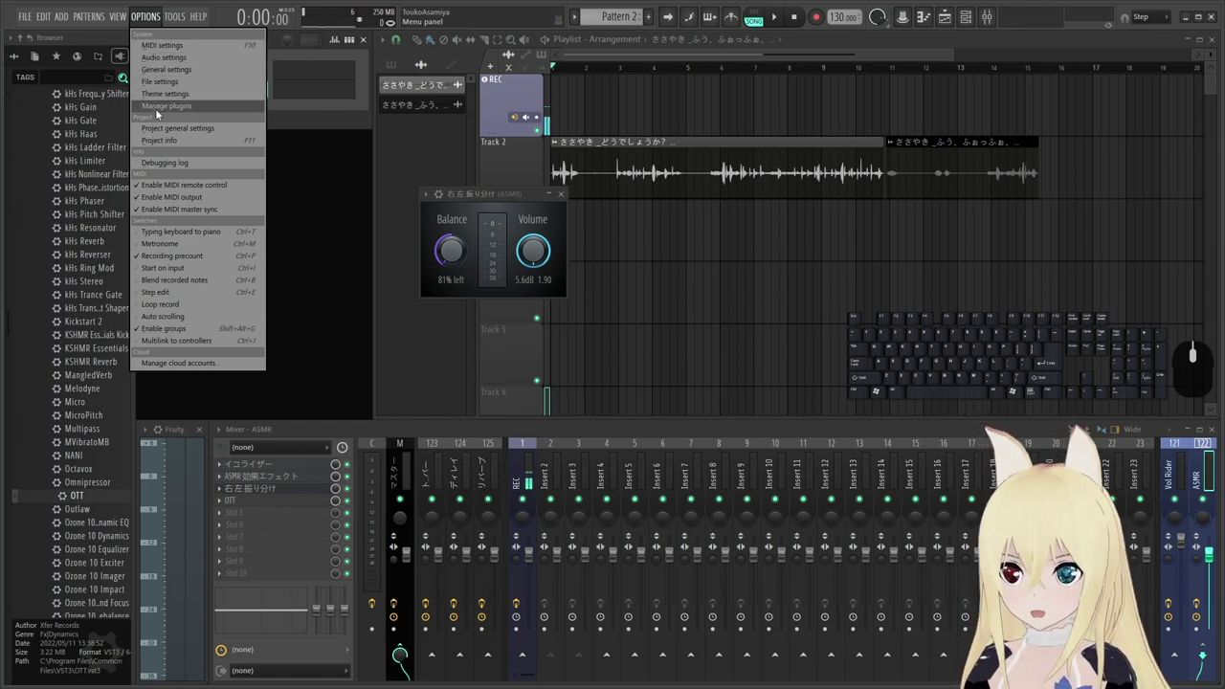
left_click(146, 105)
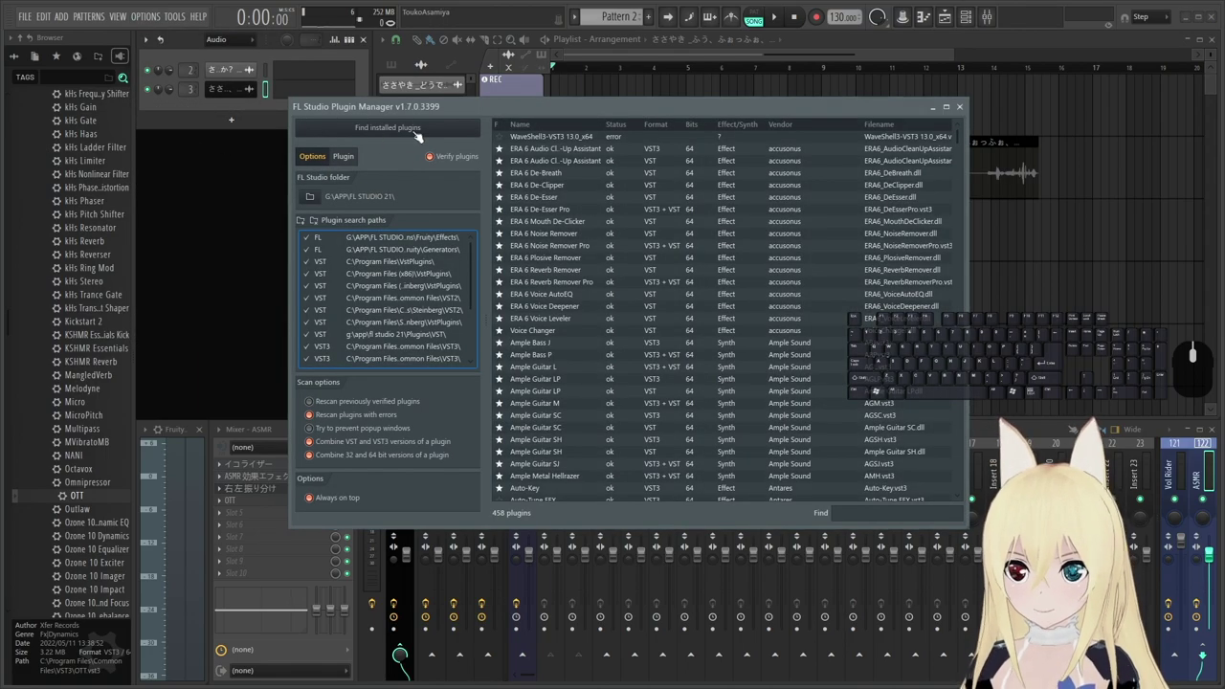
left_click(396, 128)
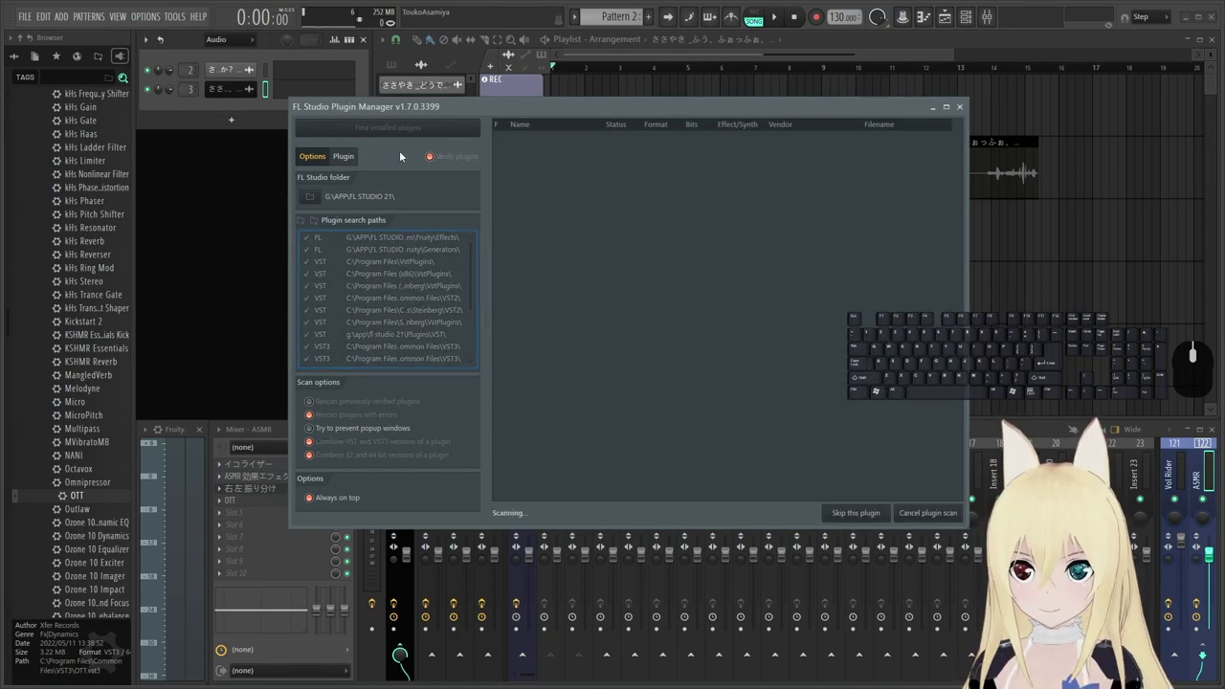
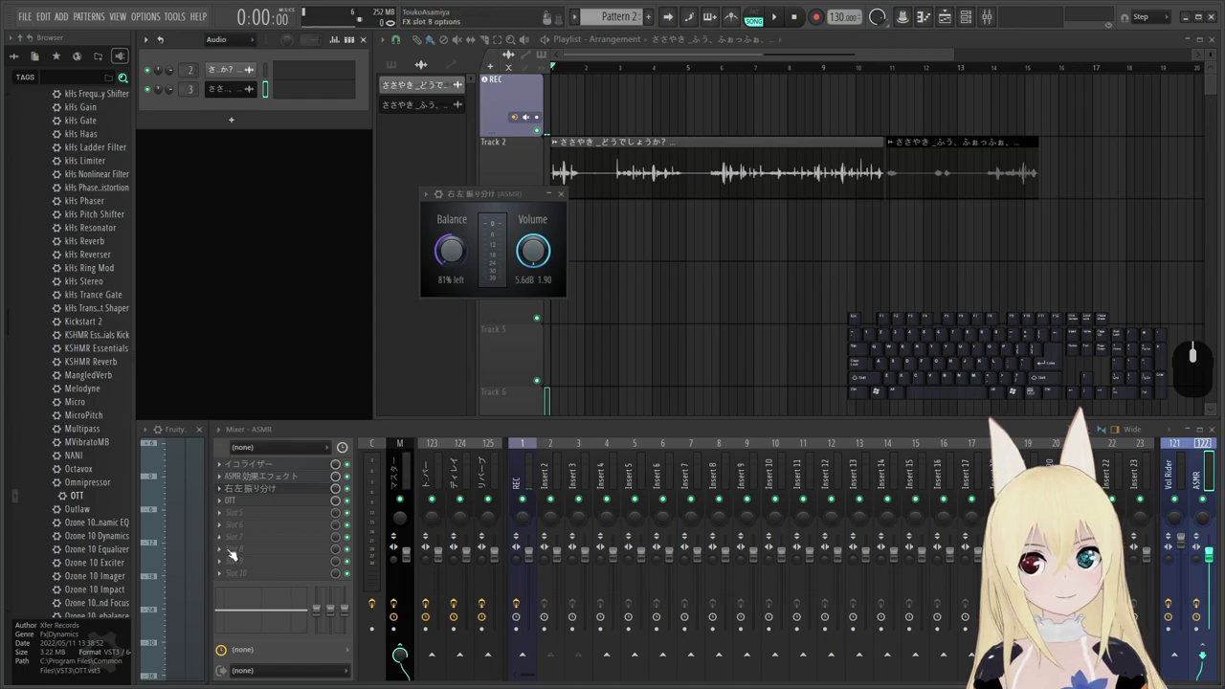
Bring up the effect plugin list for an empty FX slot on the ASMR insert.
left_click(223, 500)
left_click(246, 400)
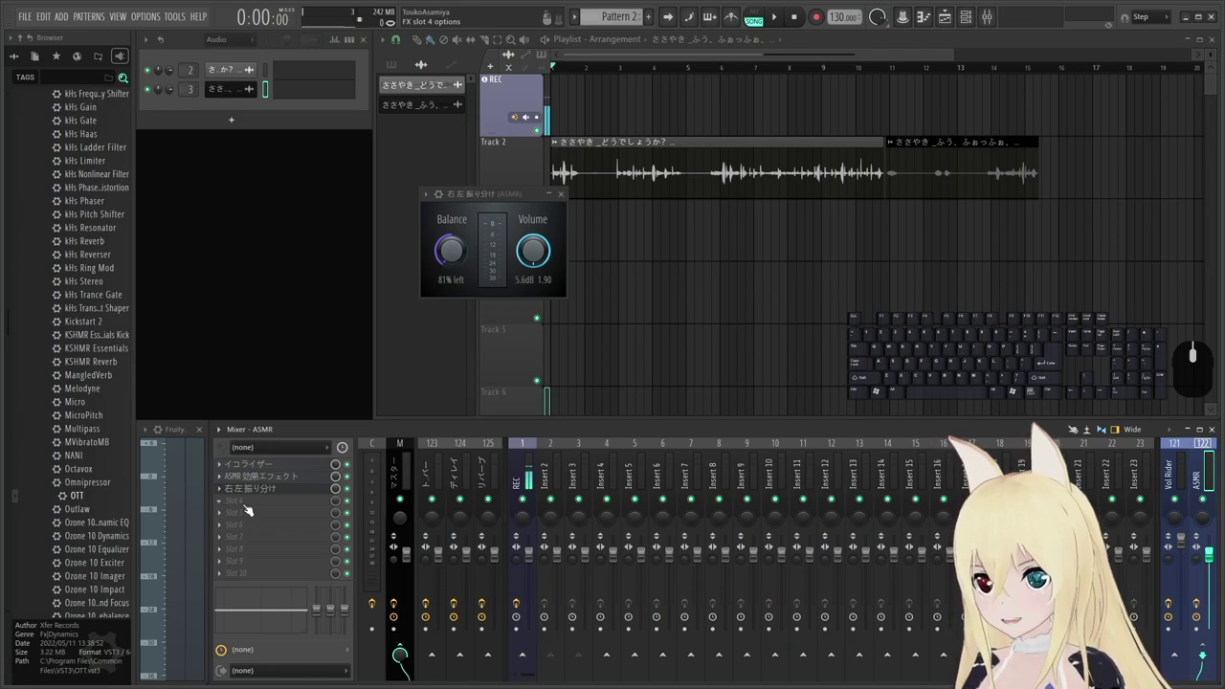
left_click(224, 503)
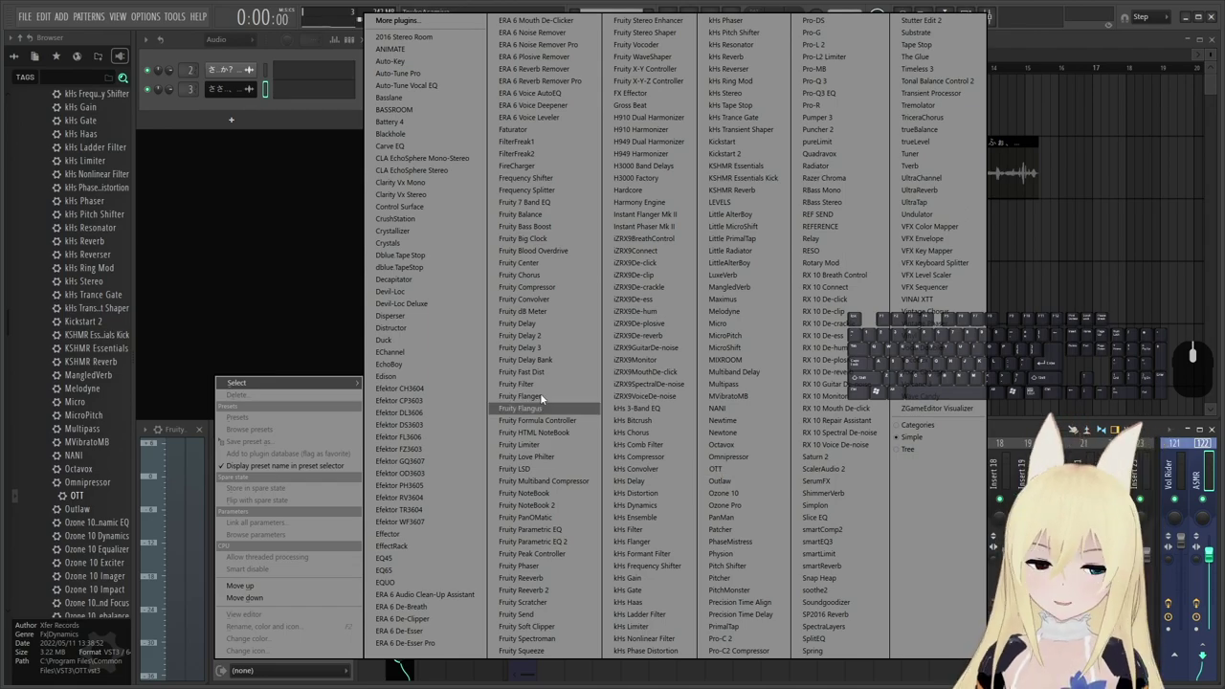
Scroll the Plugin Manager list to OTT, select it to confirm it is installed, and leave the manager.
left_click(232, 239)
left_click(139, 13)
left_click(158, 108)
left_click_drag(716, 248, 665, 262)
scroll("down", 3)
scroll("down", 3)
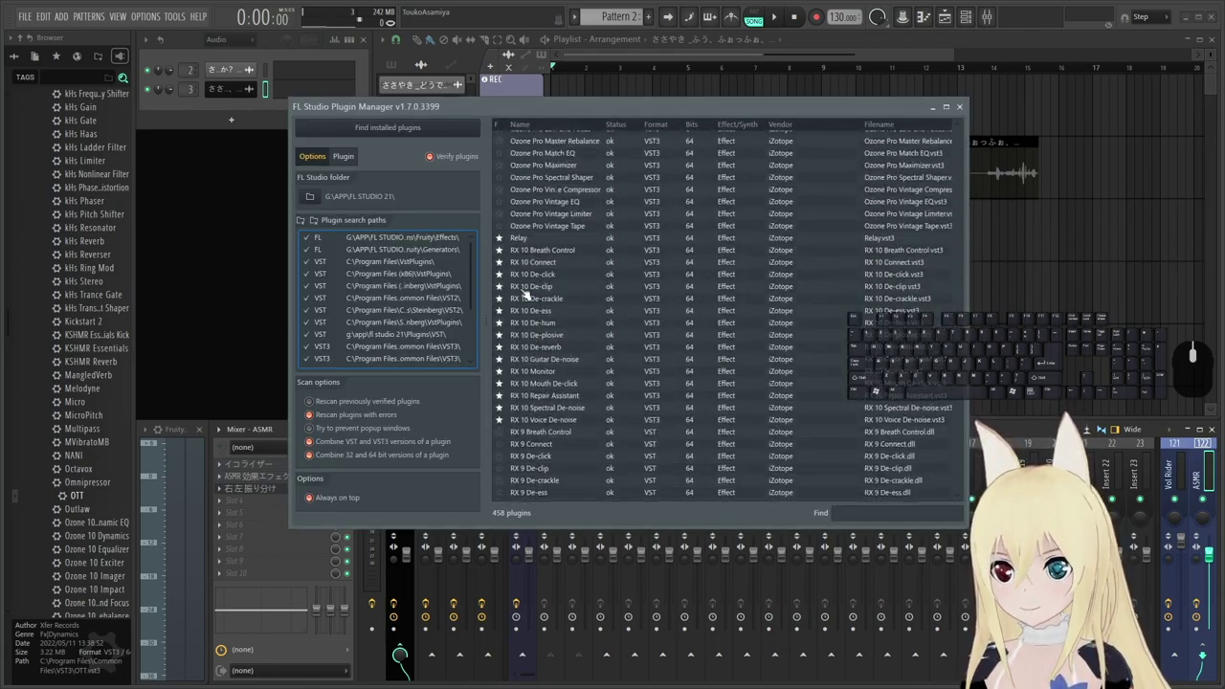
scroll("down", 3)
middle_click(526, 261)
scroll("up", 3)
scroll("up", 3)
scroll("down", 3)
middle_click(527, 268)
scroll("down", 3)
scroll("down", 3)
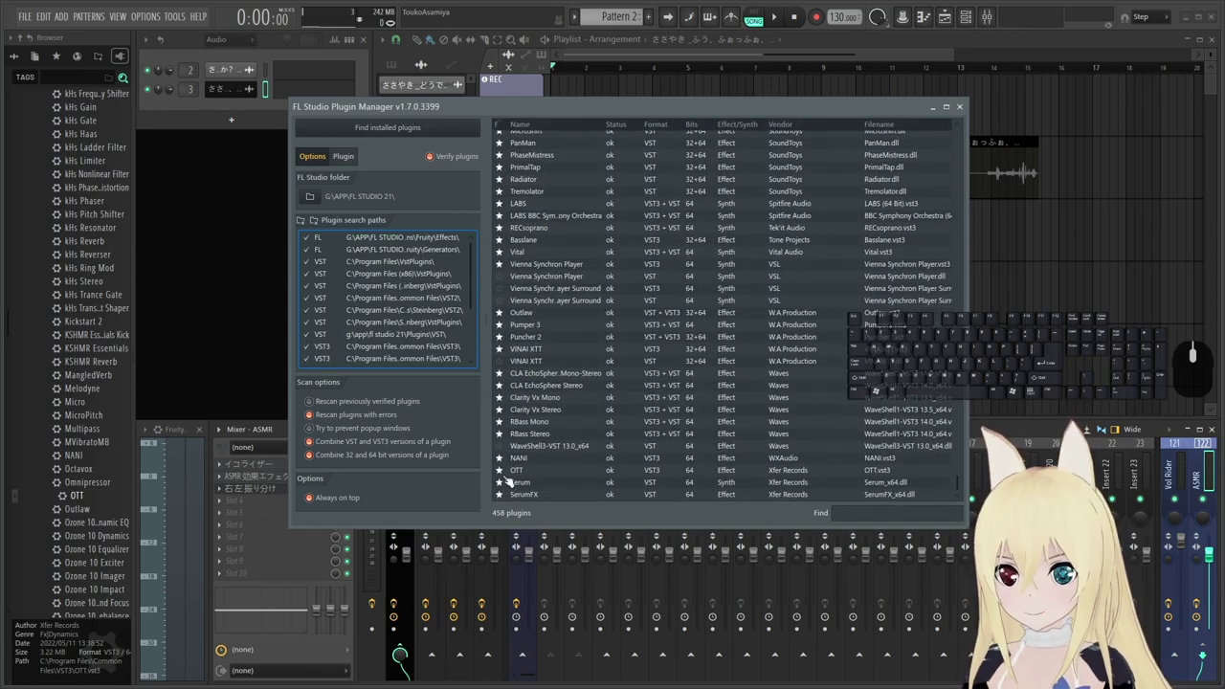
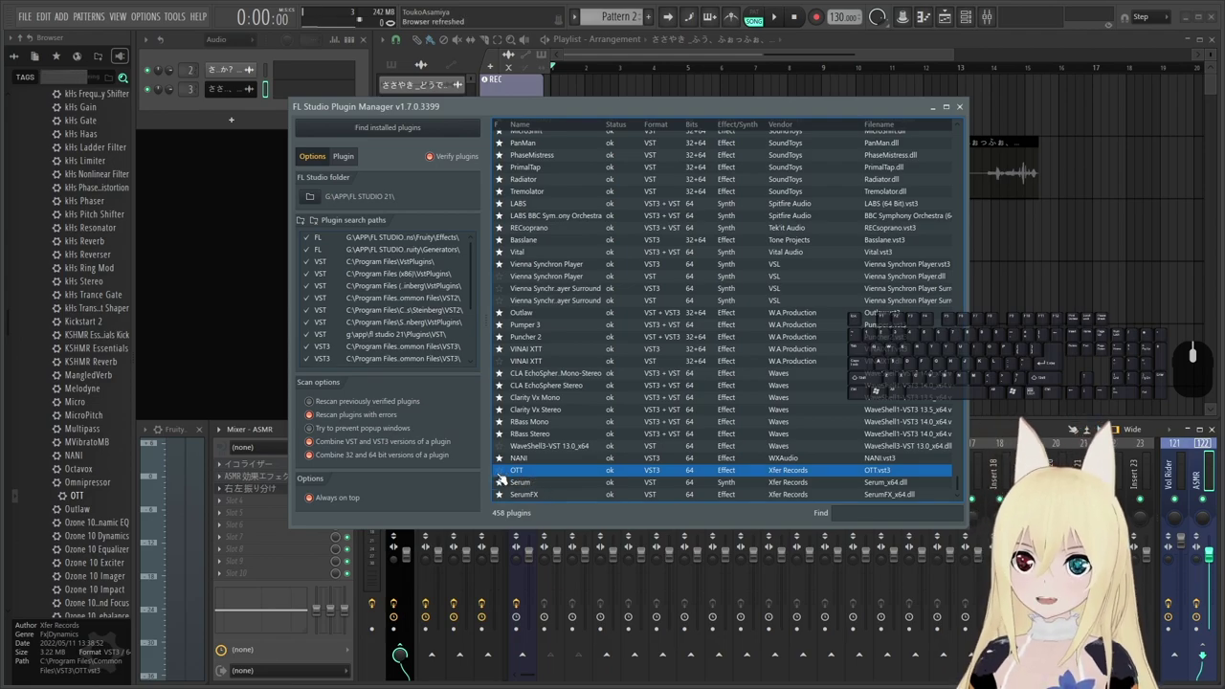
left_click(504, 472)
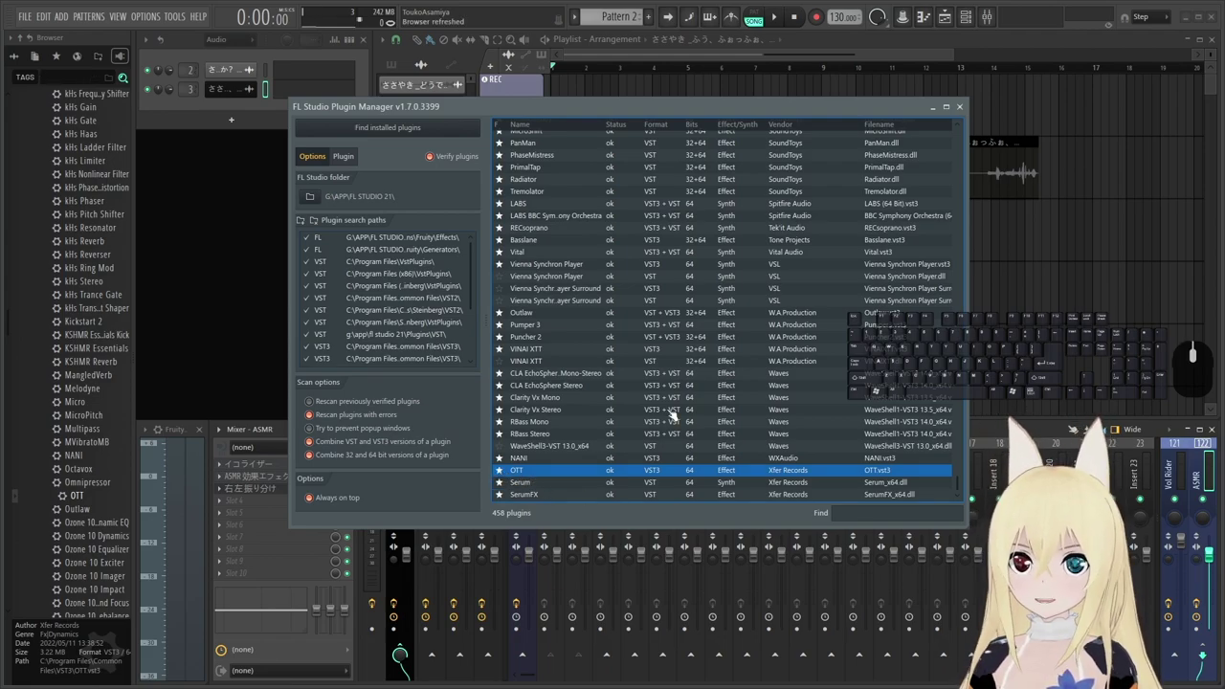
left_click(966, 105)
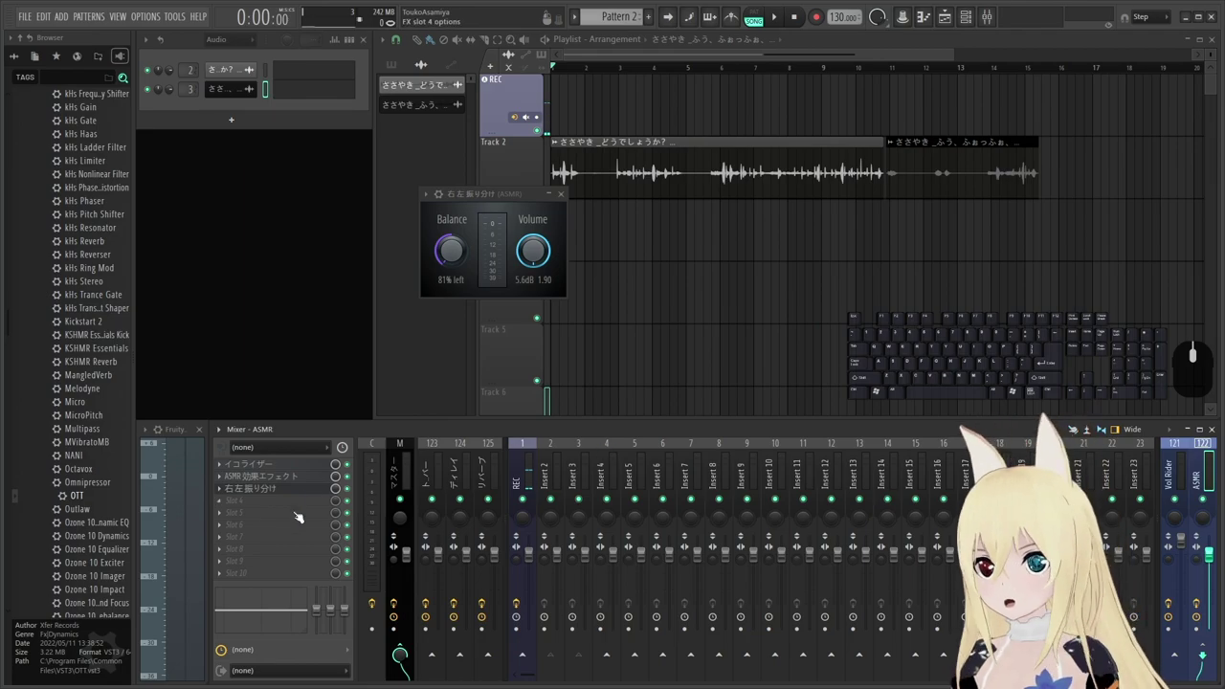
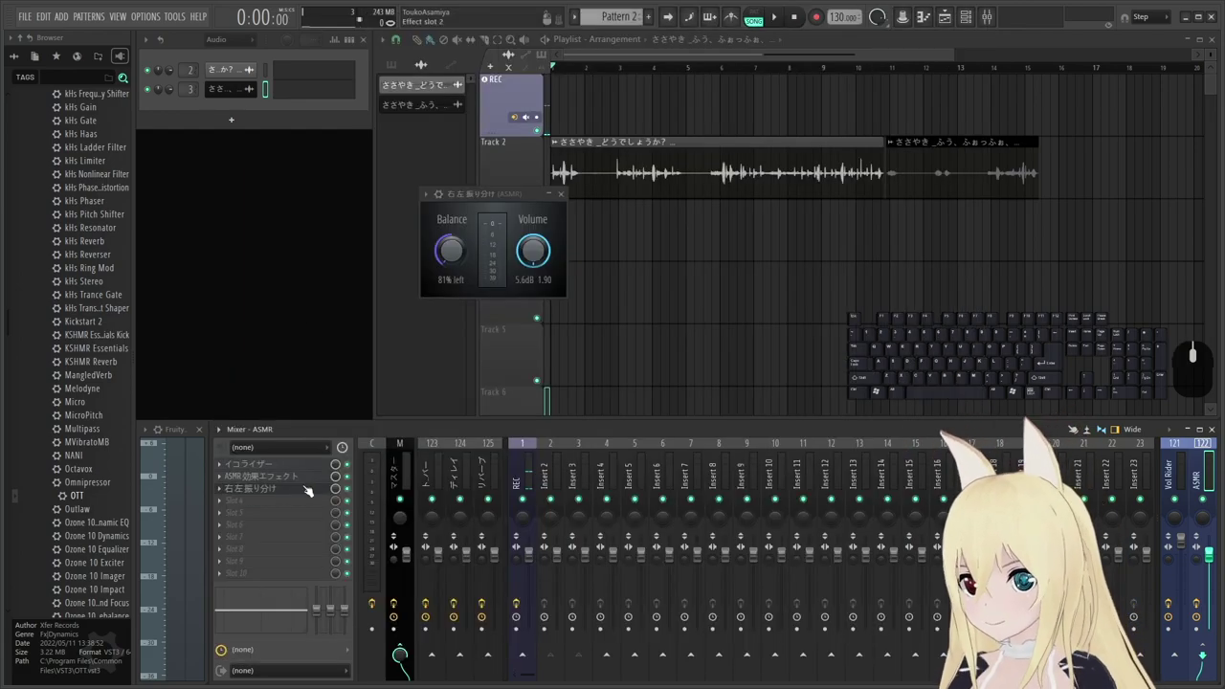
Show the browser's Plugin database with the installed effect categories expanded.
scroll("down", 3)
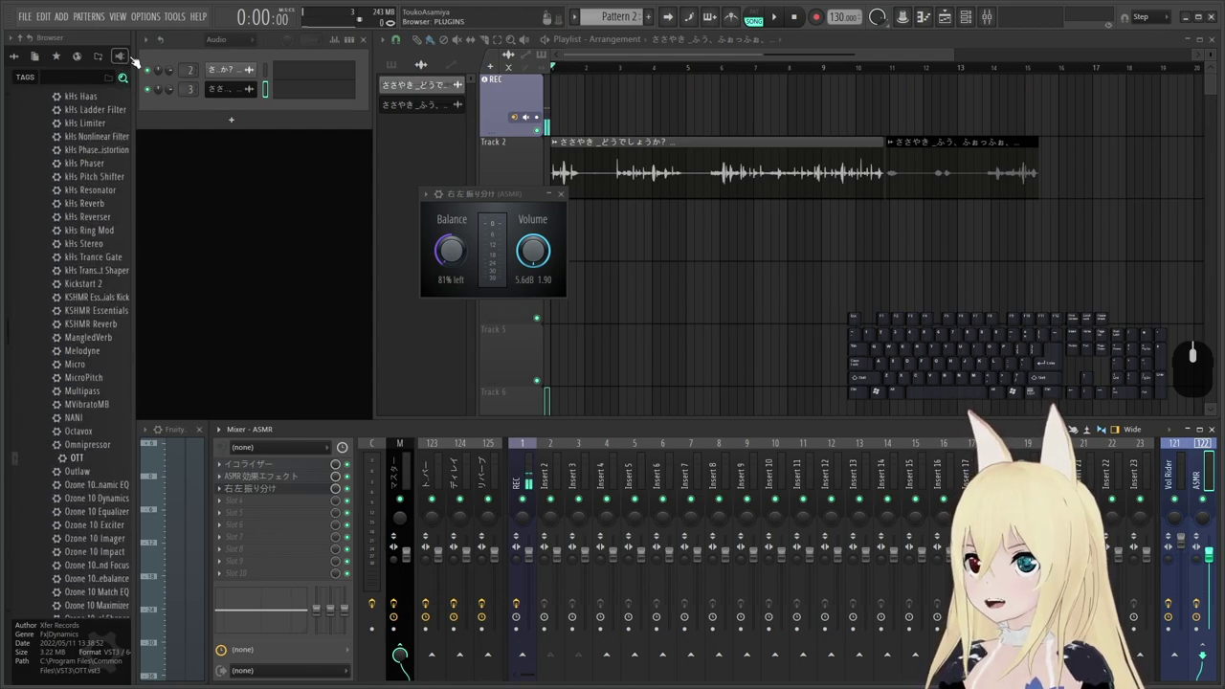
left_click(128, 60)
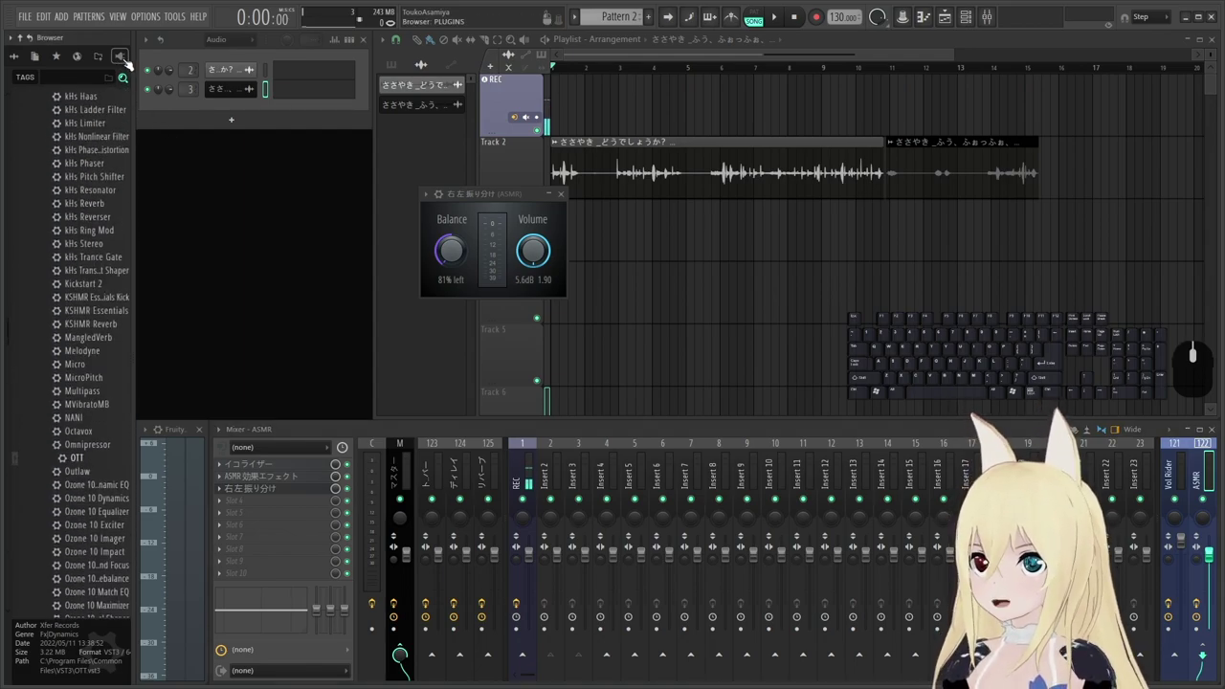
left_click(124, 59)
Collapse the plugin database tree, then expand Installed > Effects to show the VST3 folder.
scroll("down", 3)
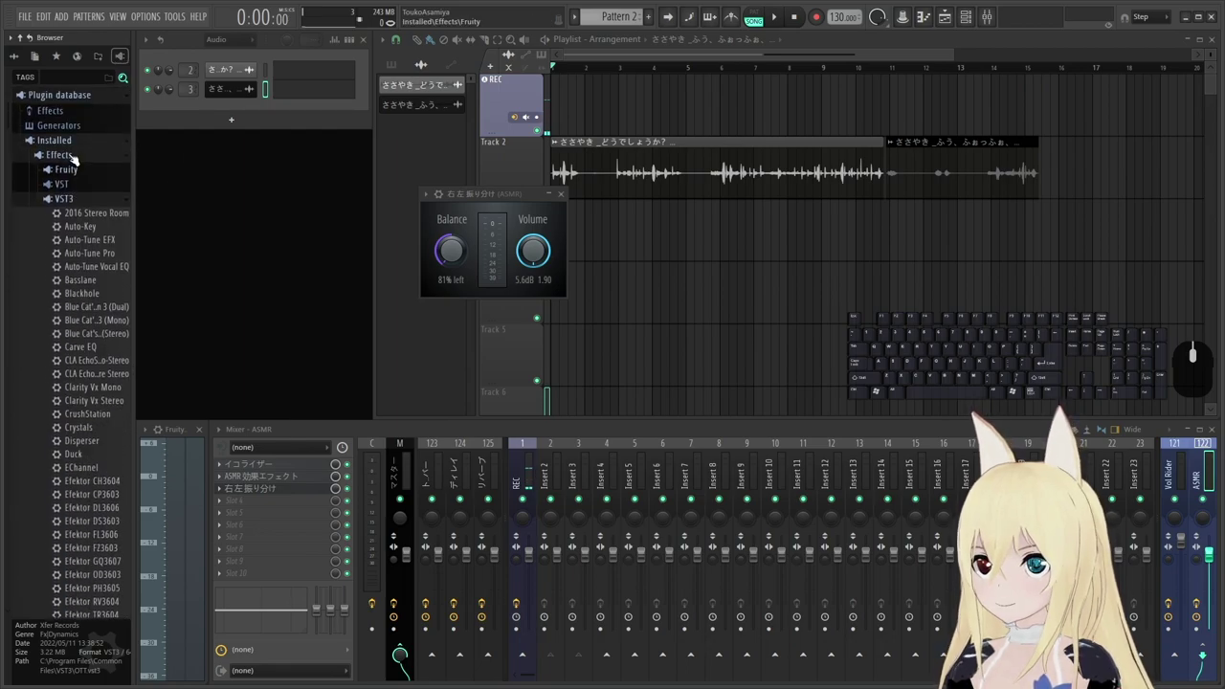
left_click(60, 196)
left_click(64, 153)
left_click(62, 136)
left_click(67, 92)
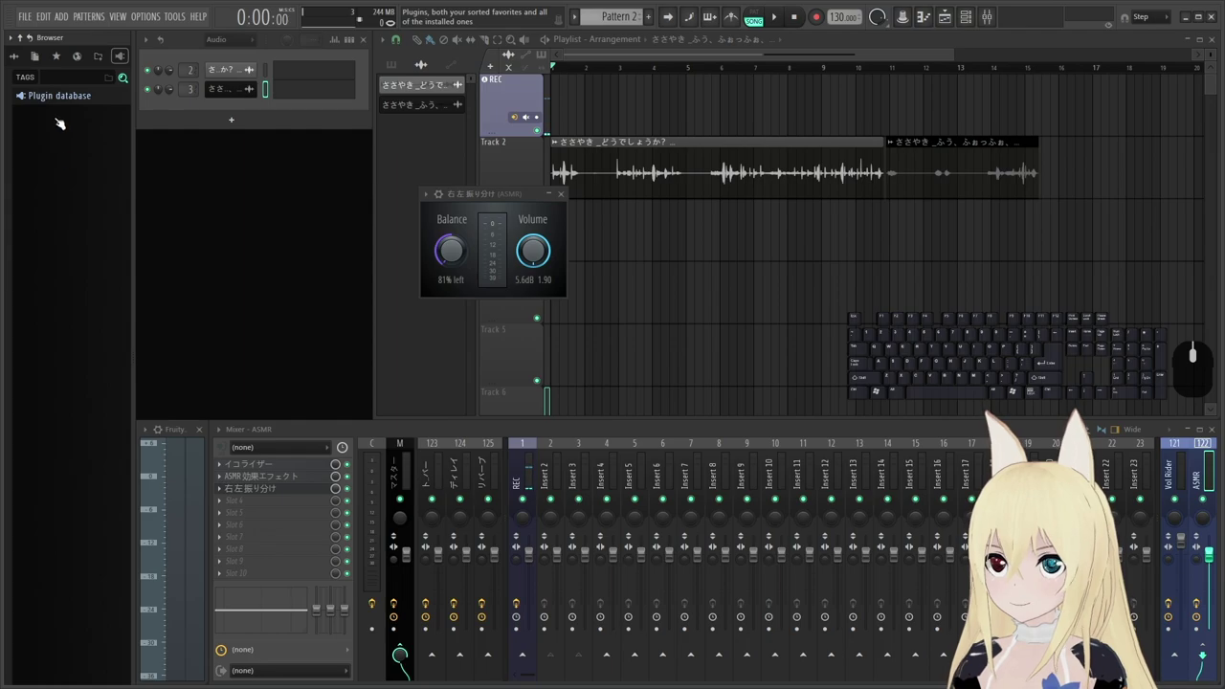
left_click(57, 94)
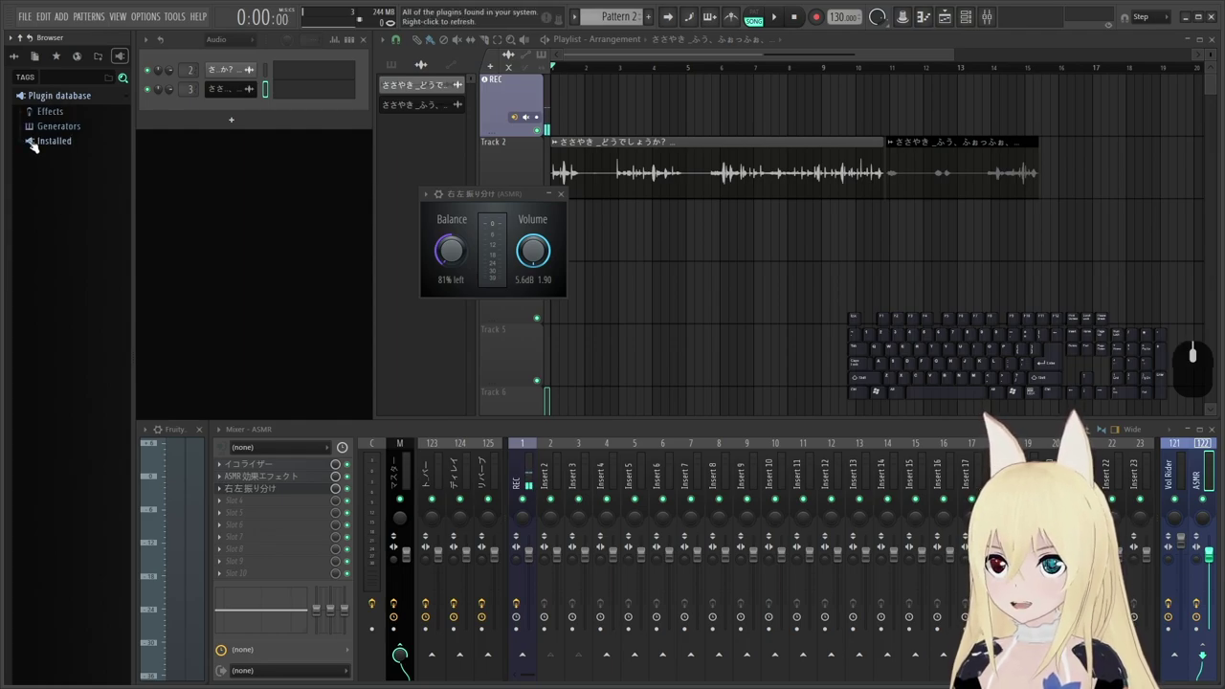
left_click(59, 141)
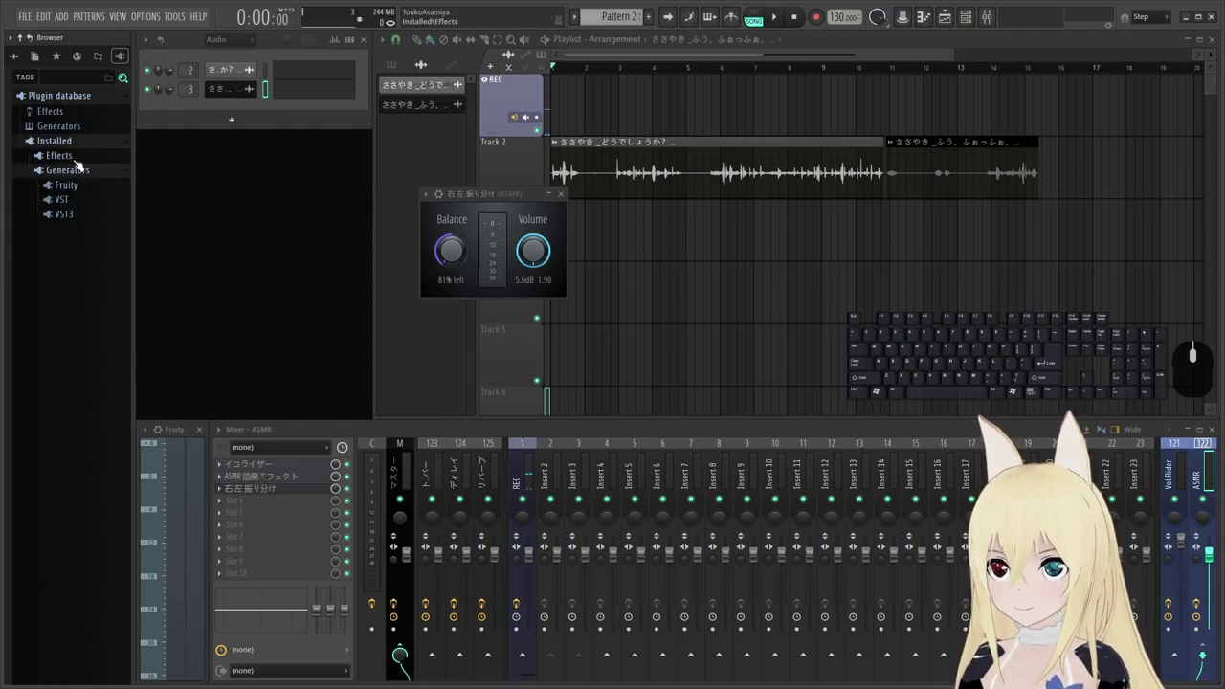
left_click(78, 160)
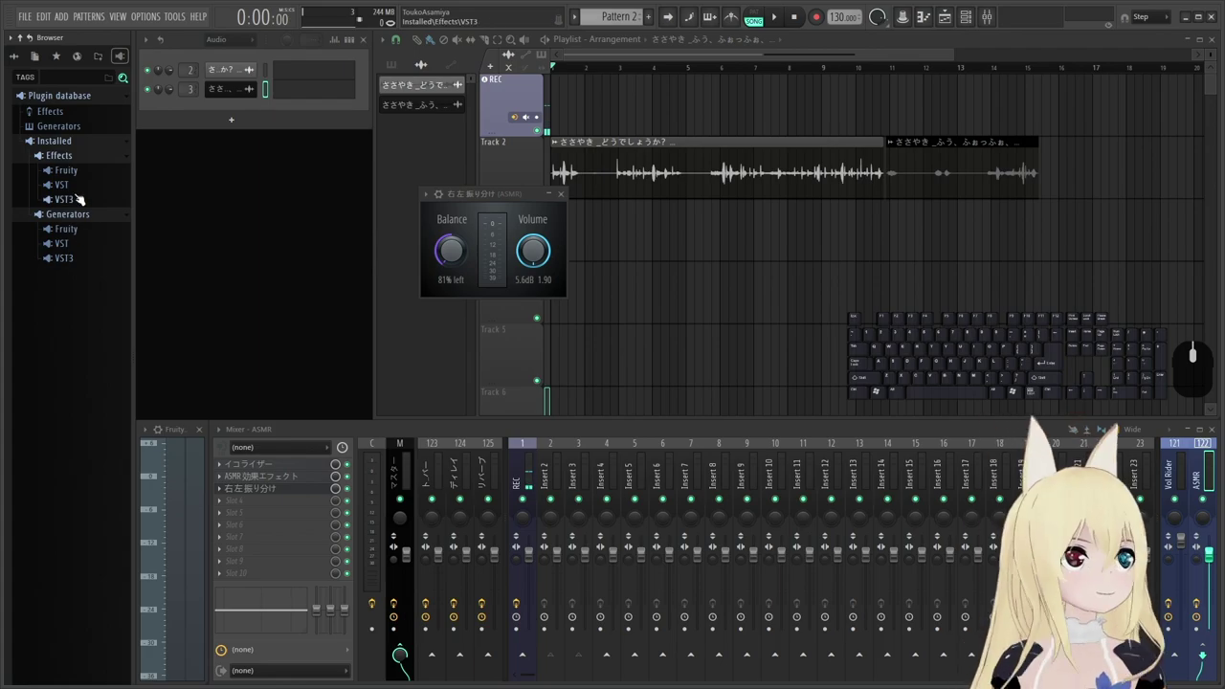
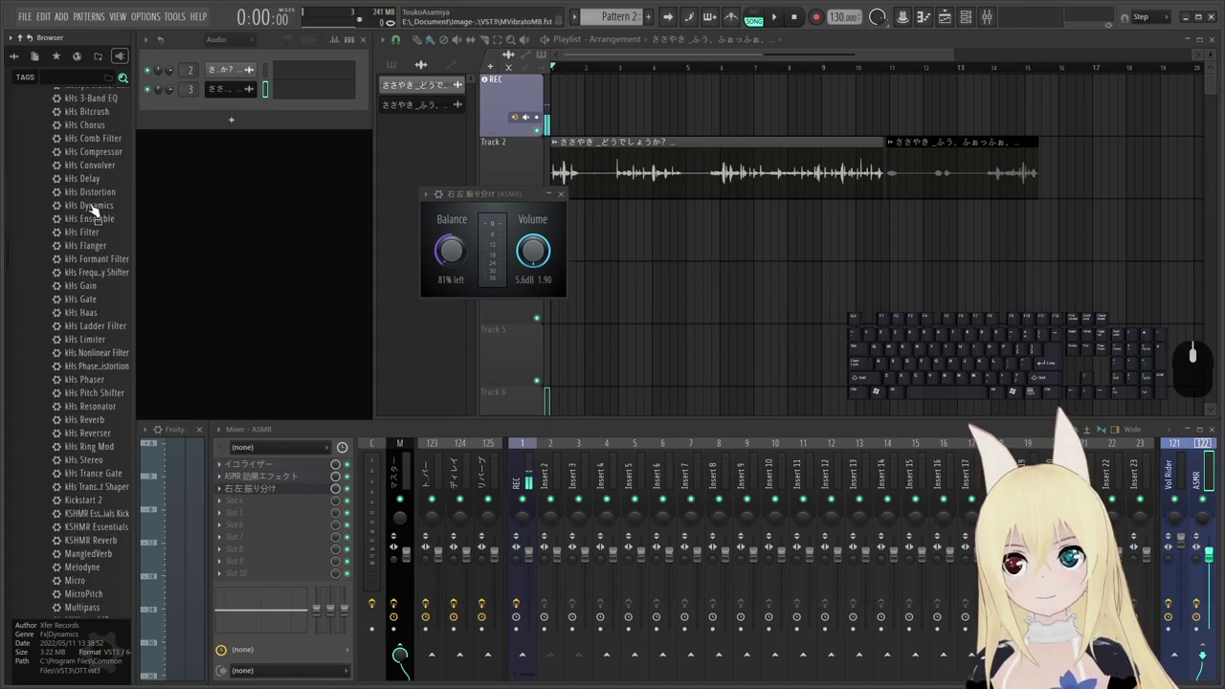
Scroll the VST3 effects list down to the OTT entry.
scroll("down", 3)
scroll("down", 3)
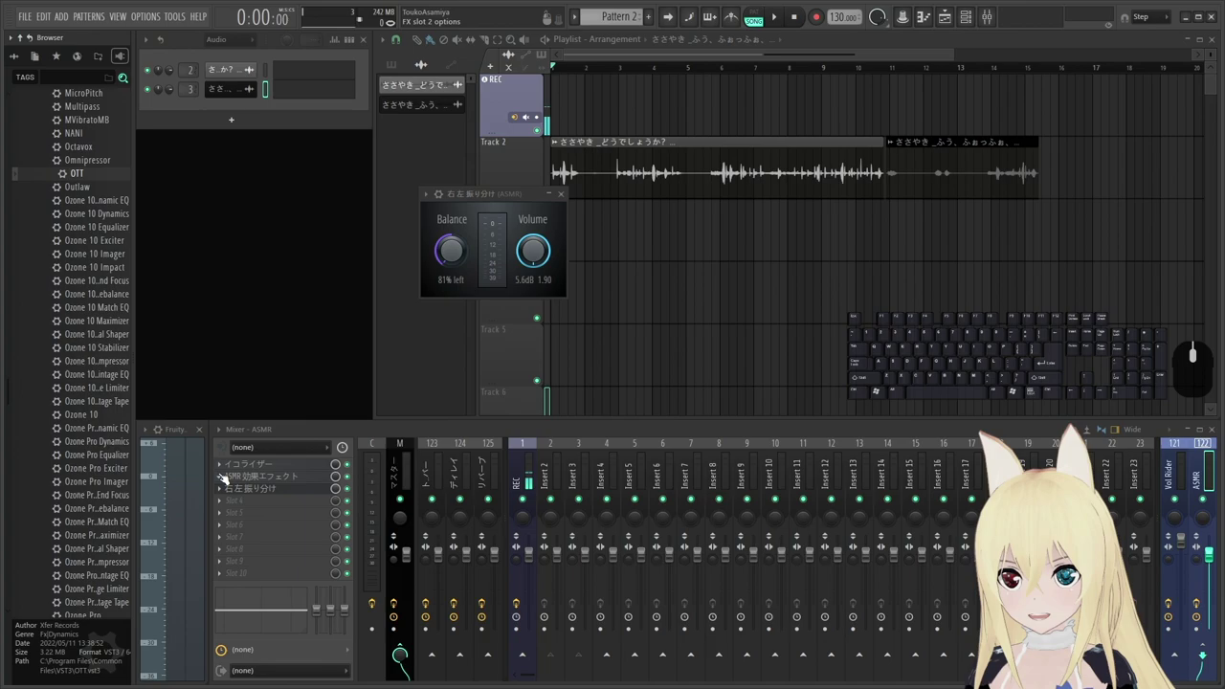
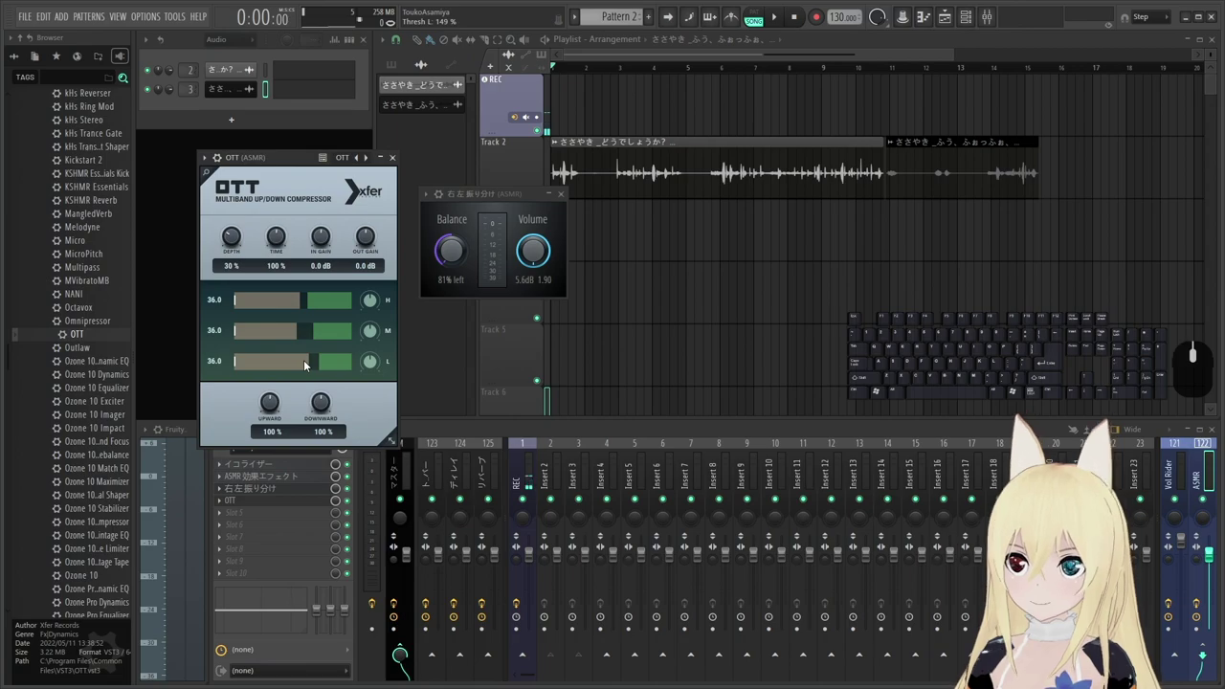
Close the OTT and Balance plugin windows of the ASMR bus.
left_click(310, 363)
left_click(314, 366)
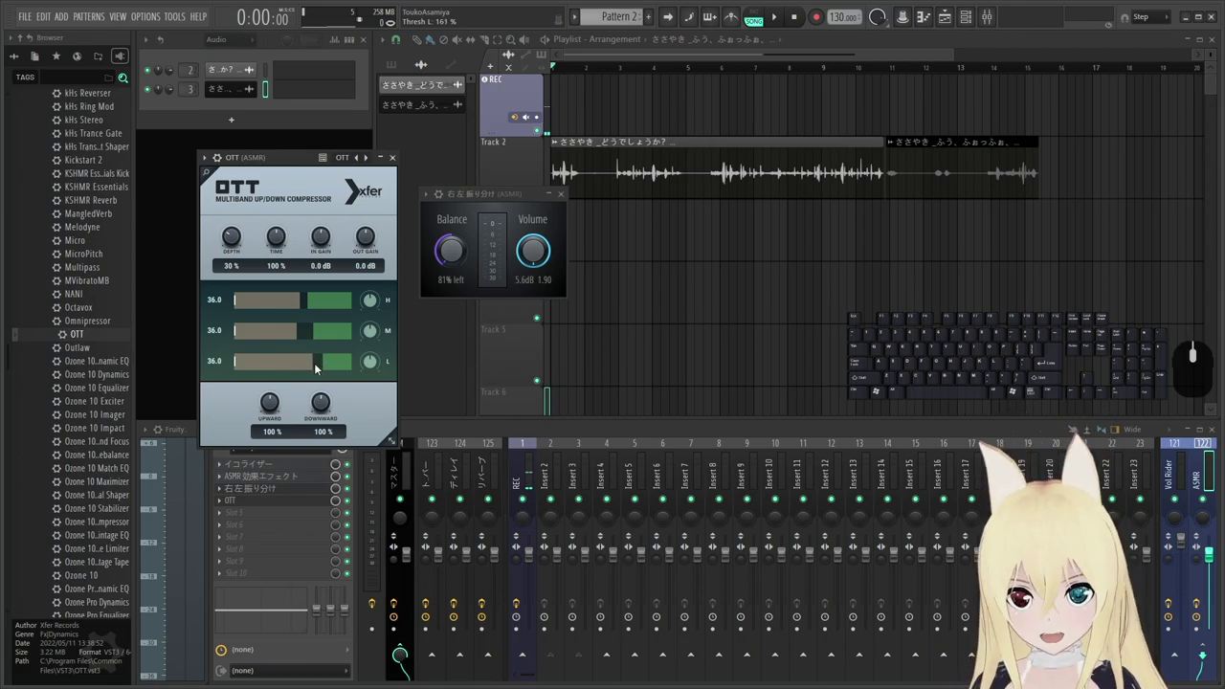
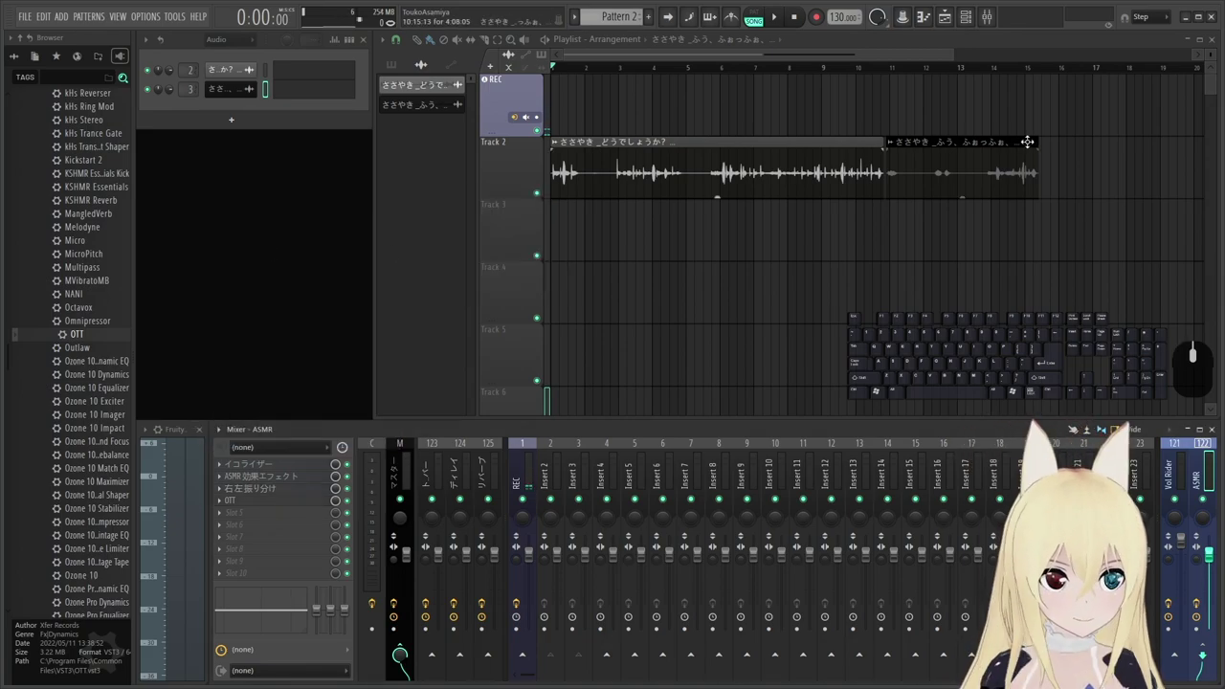
Audition the whisper clips, stop playback, and bring up the ASMR bus Balance plugin.
left_click(620, 67)
key("space")
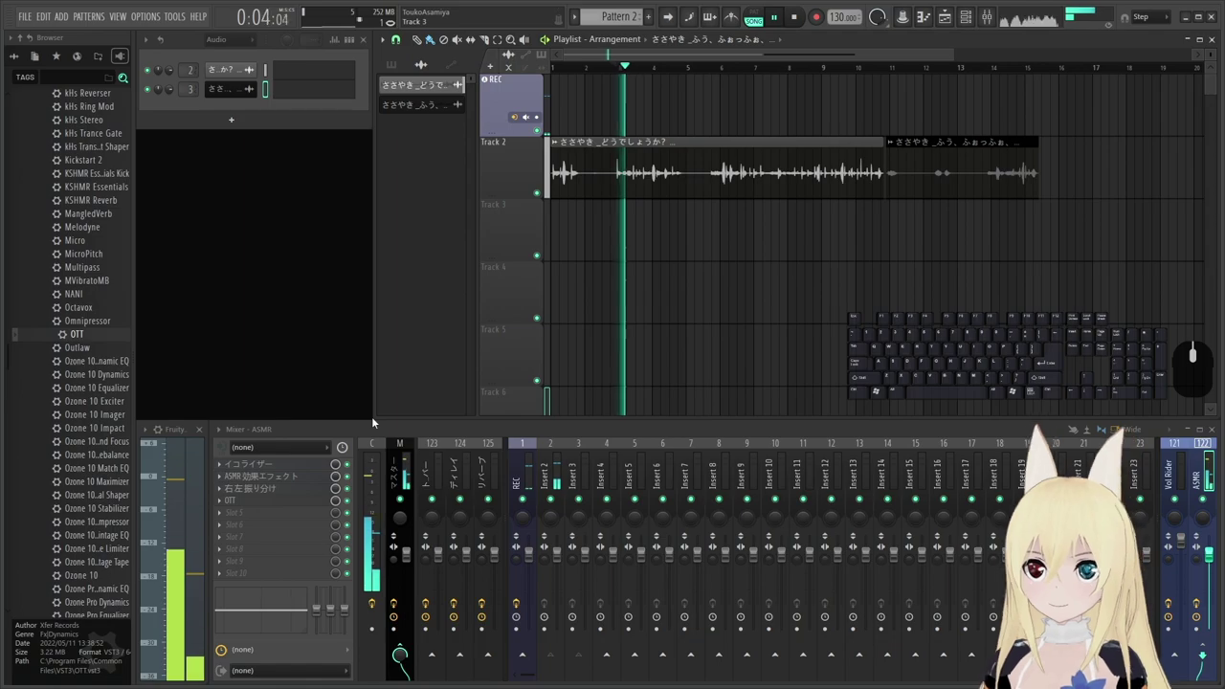
left_click(288, 493)
key("space")
left_click(287, 492)
left_click(277, 492)
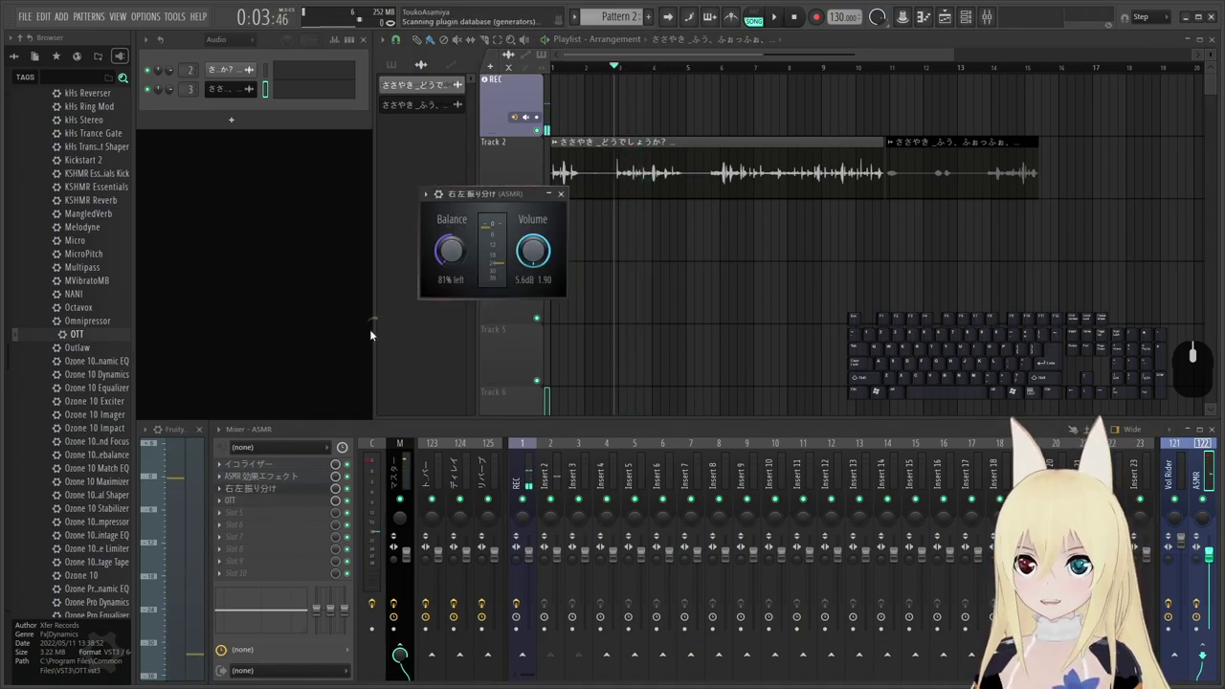
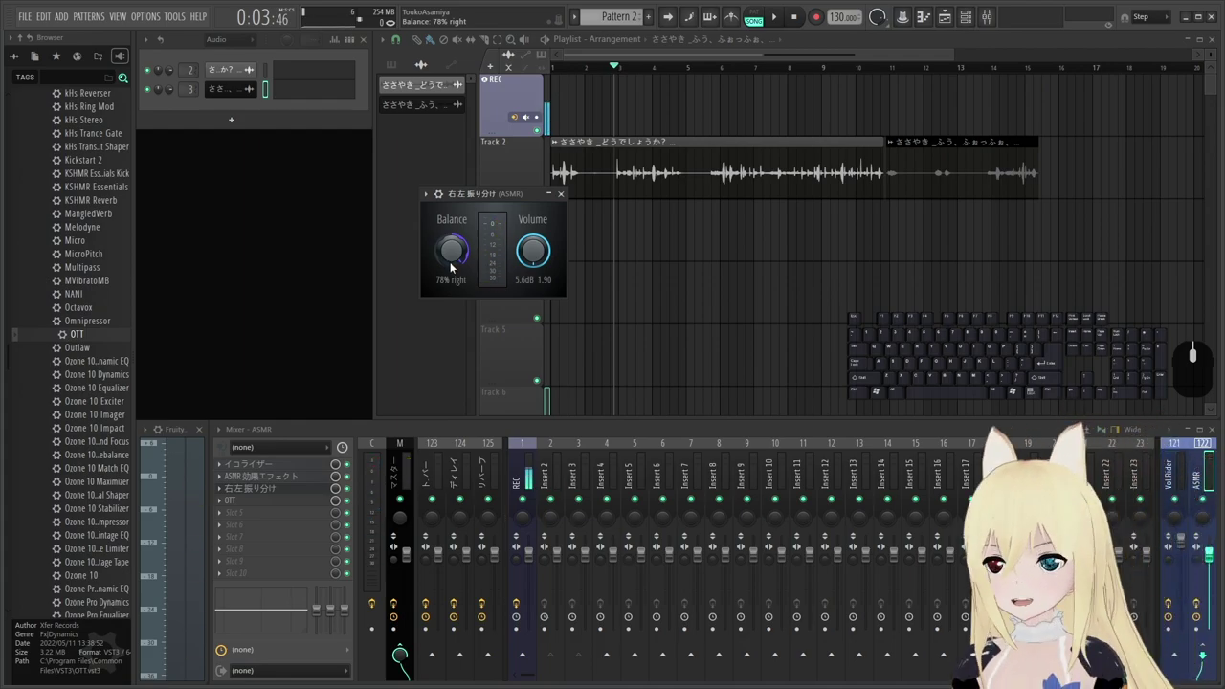
Confirm the Balance setting at 78% right on the ASMR bus.
key("KP_Enter")
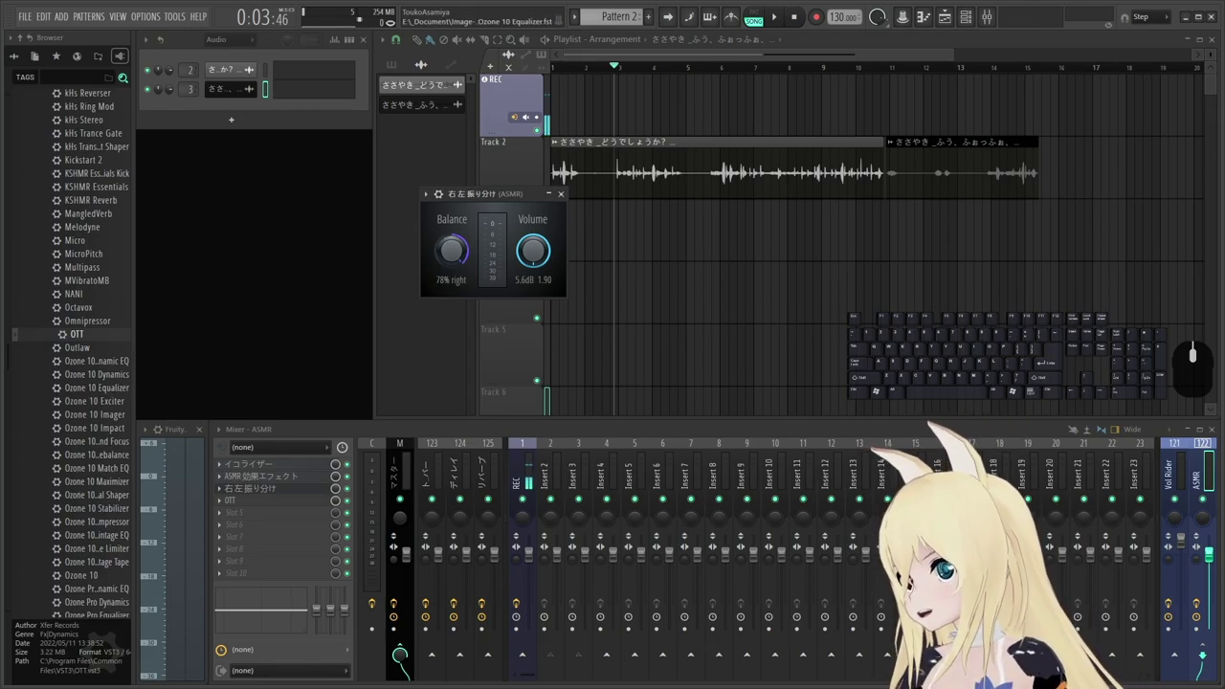
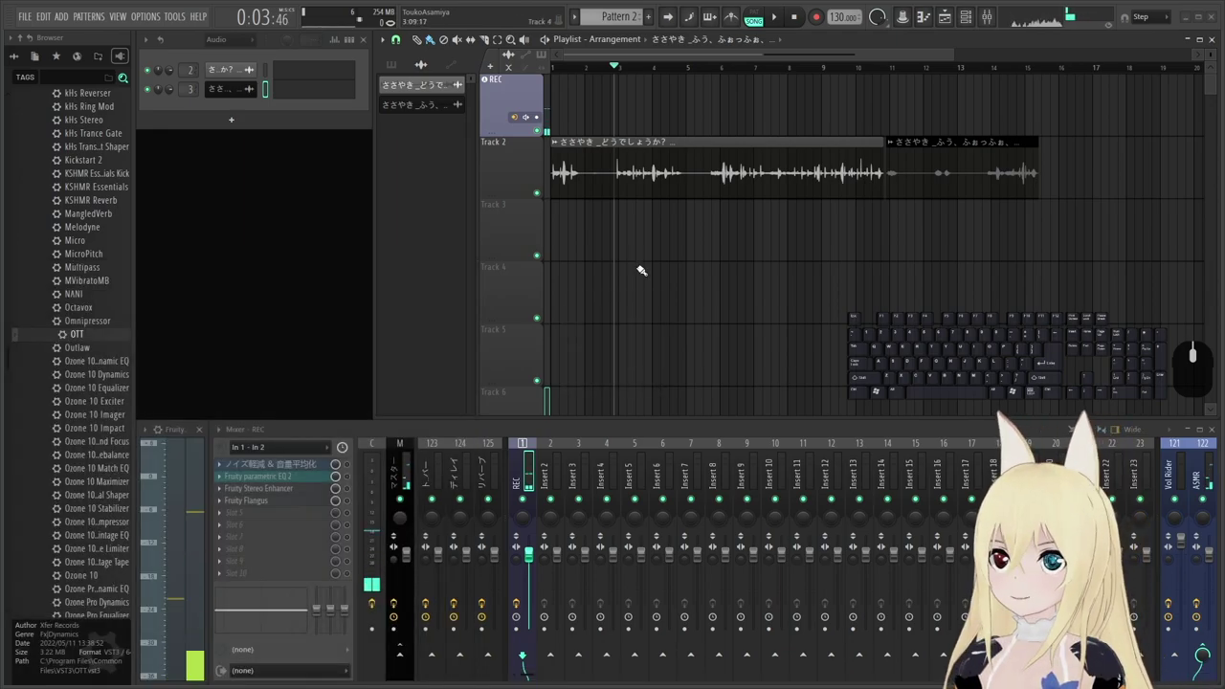
left_click(532, 119)
left_click(564, 216)
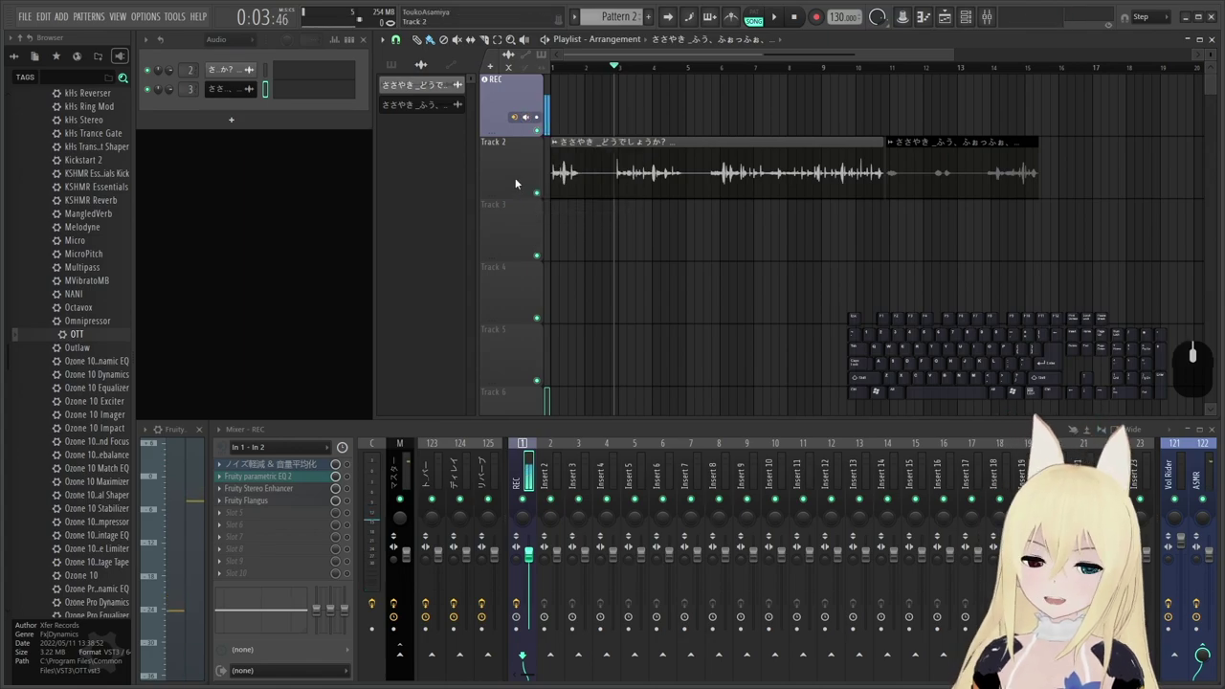
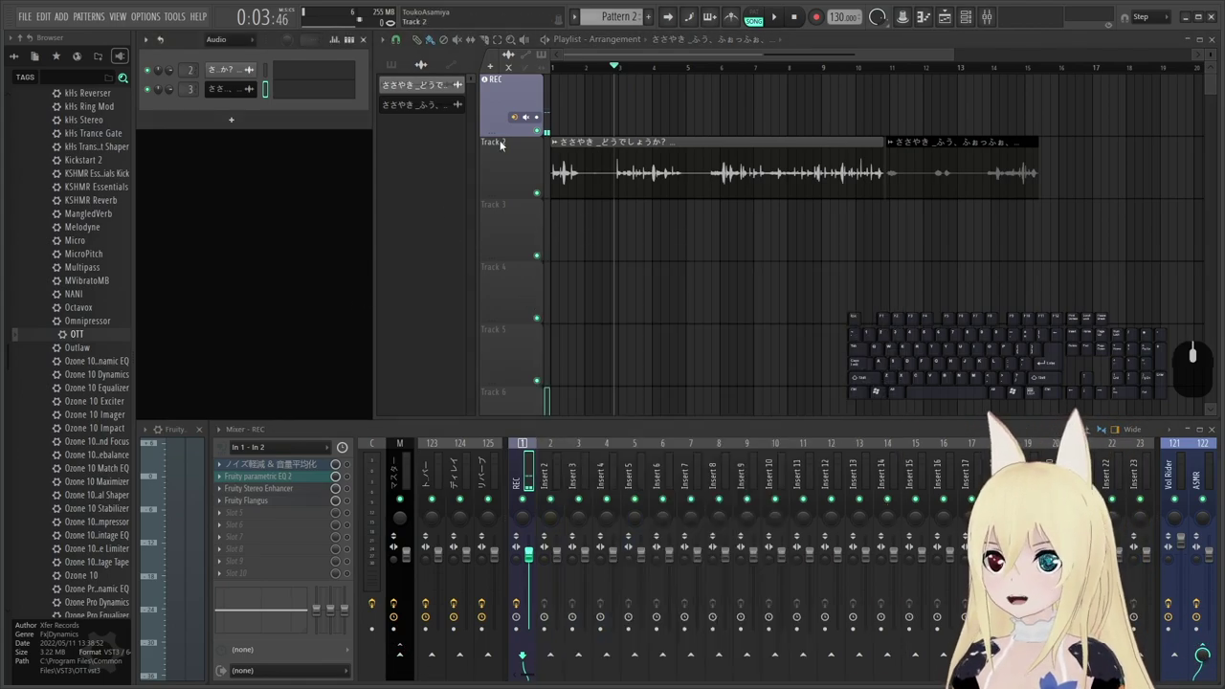
Show the REC track's recording and monitoring options.
left_click(531, 117)
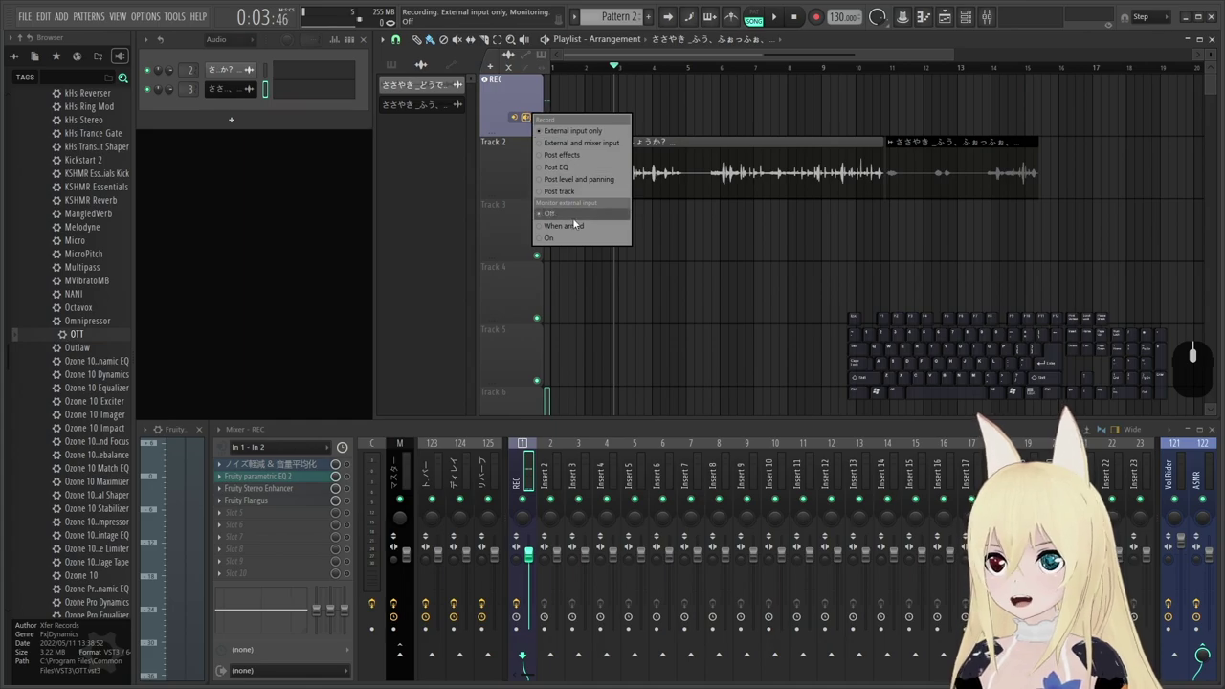
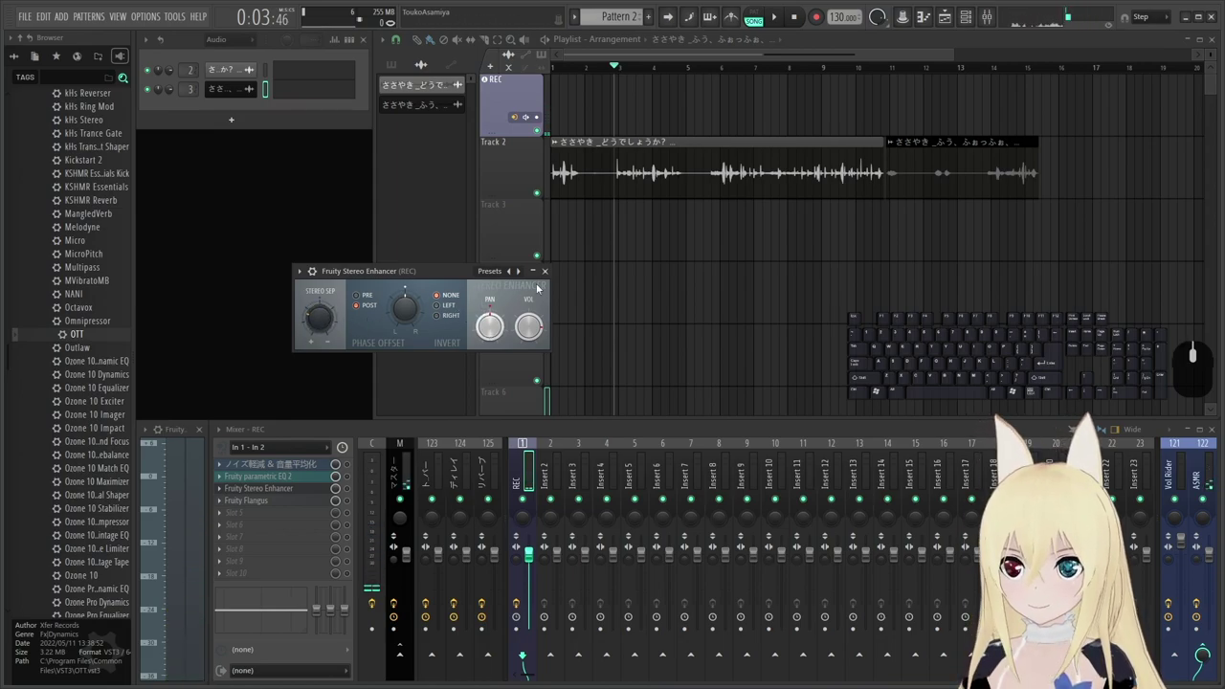
Close the Stereo Enhancer on REC, reopen it briefly and close it again.
left_click(551, 272)
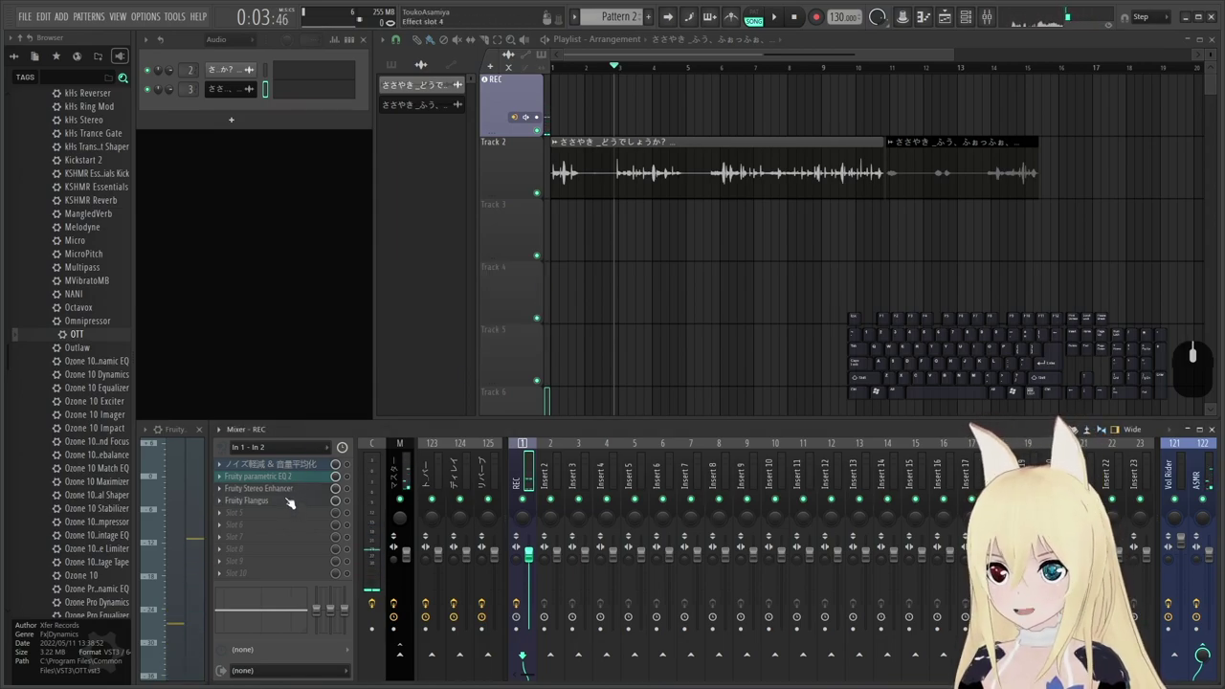
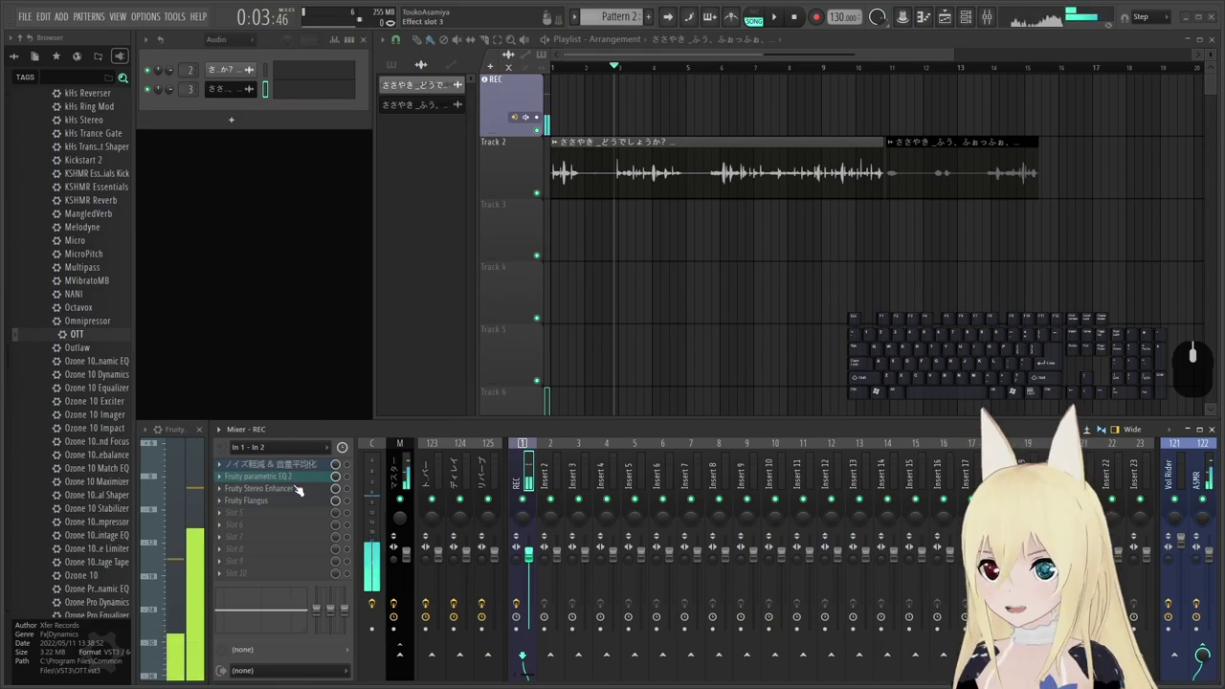
left_click(294, 492)
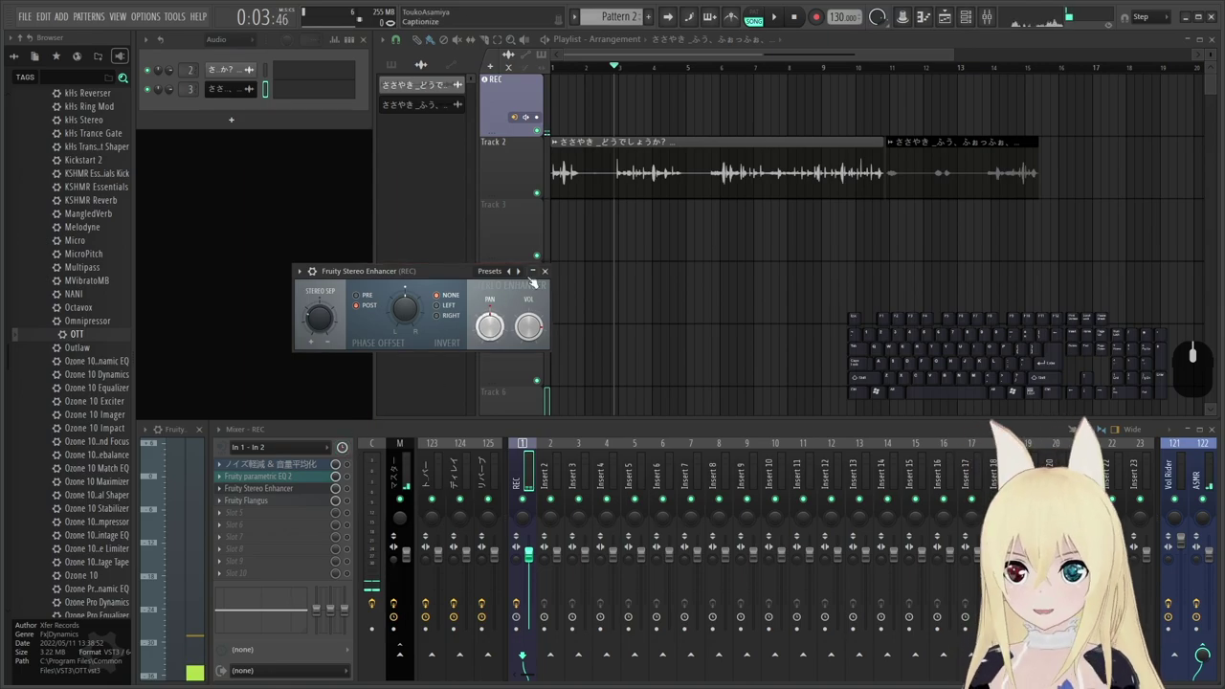
left_click(547, 269)
Switch the mixer to the ASMR bus and show its Balance plugin at 78% right.
left_click(1205, 473)
left_click(276, 490)
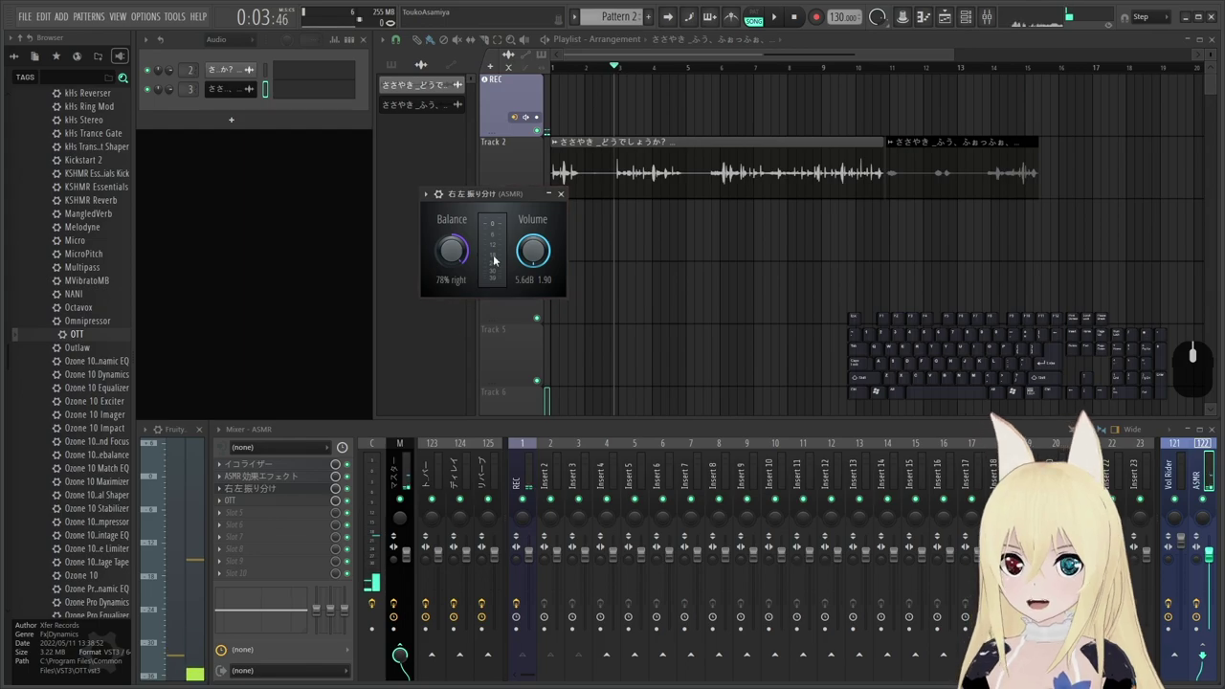
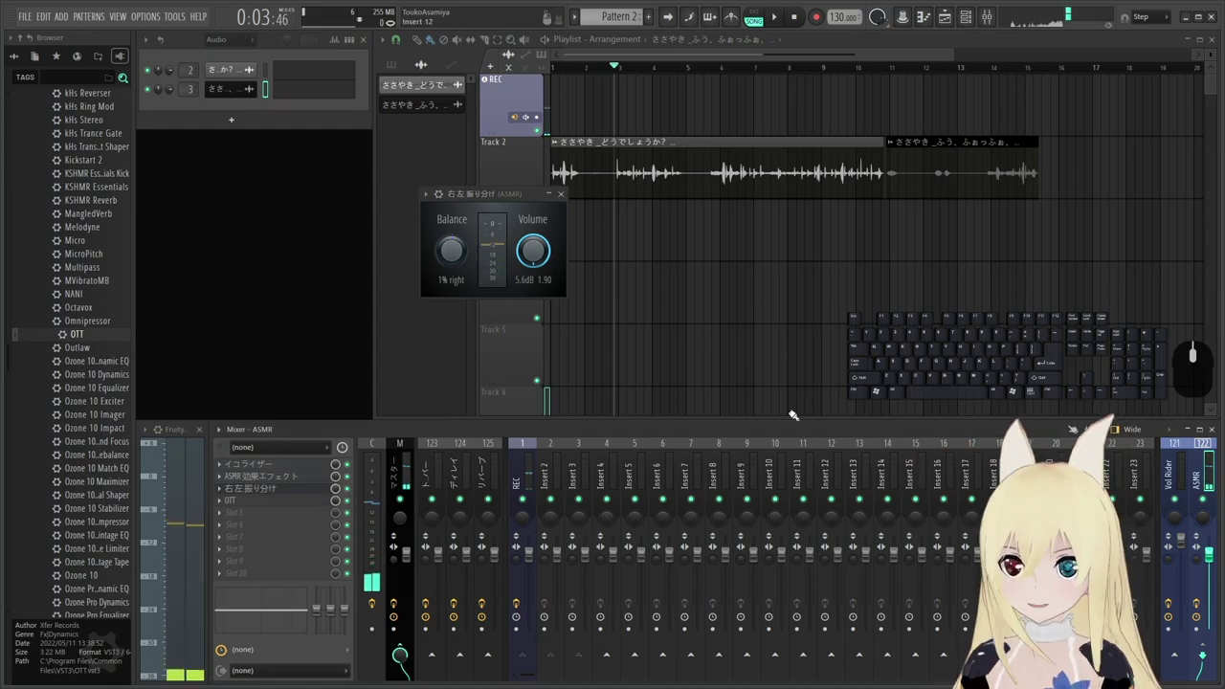
Turn external input monitoring On for the REC track and close the Balance window.
left_click(535, 121)
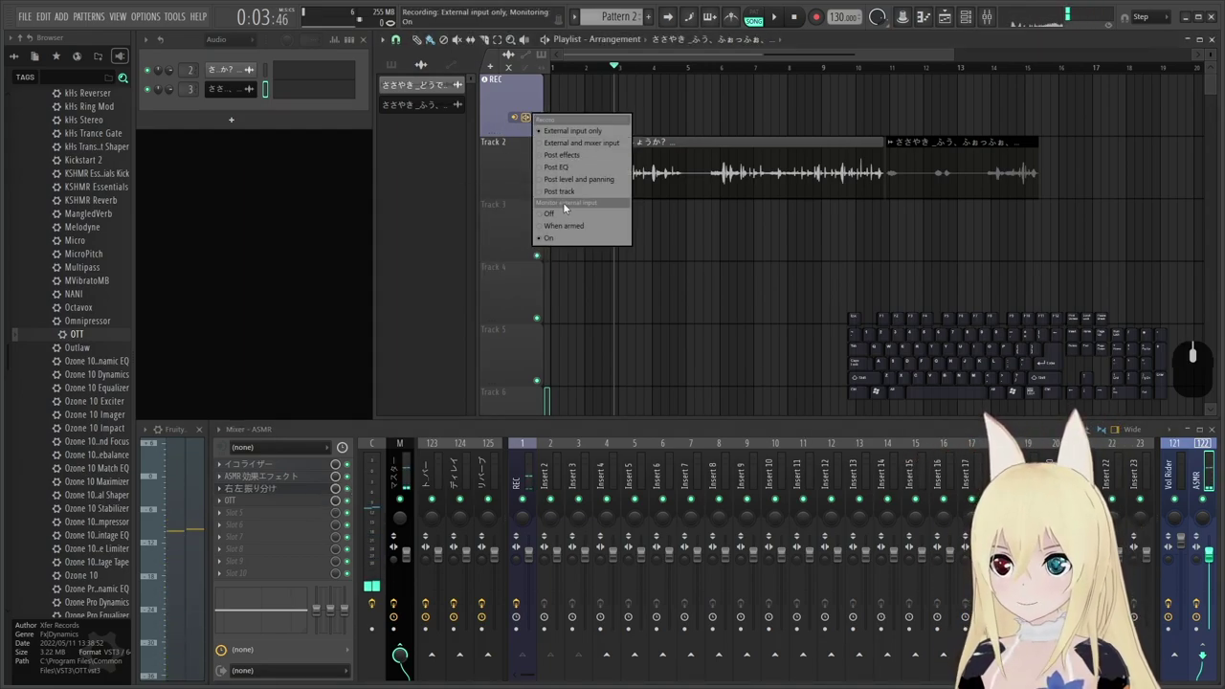
left_click(563, 219)
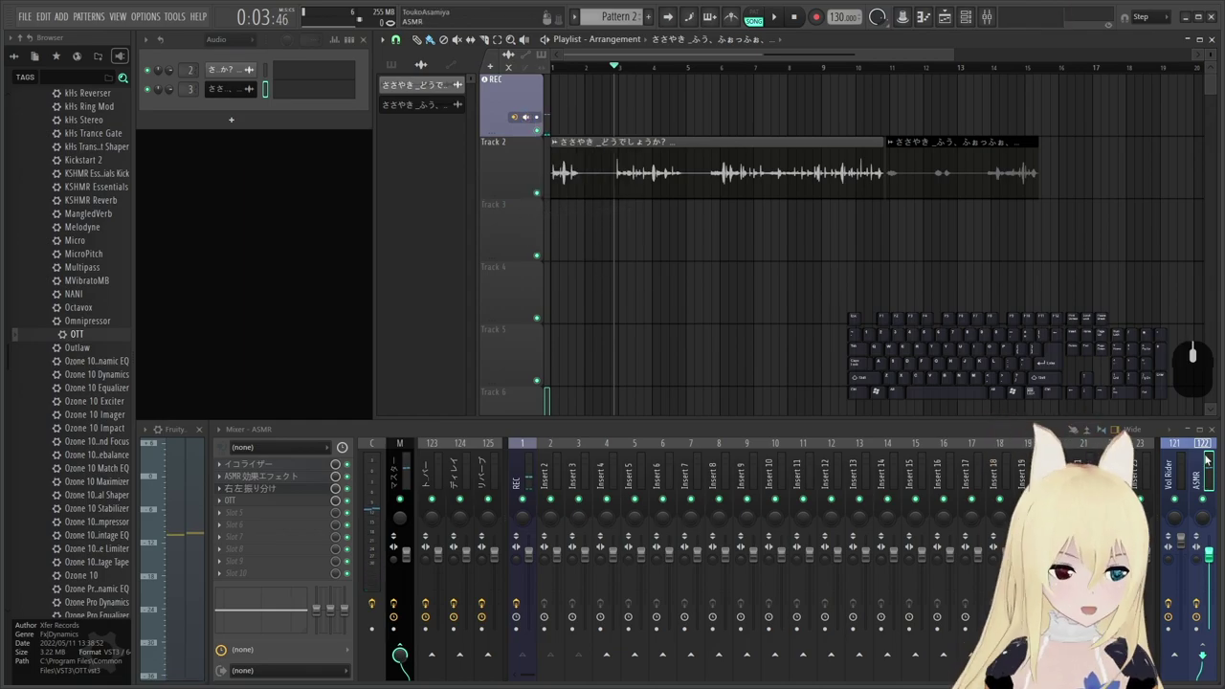
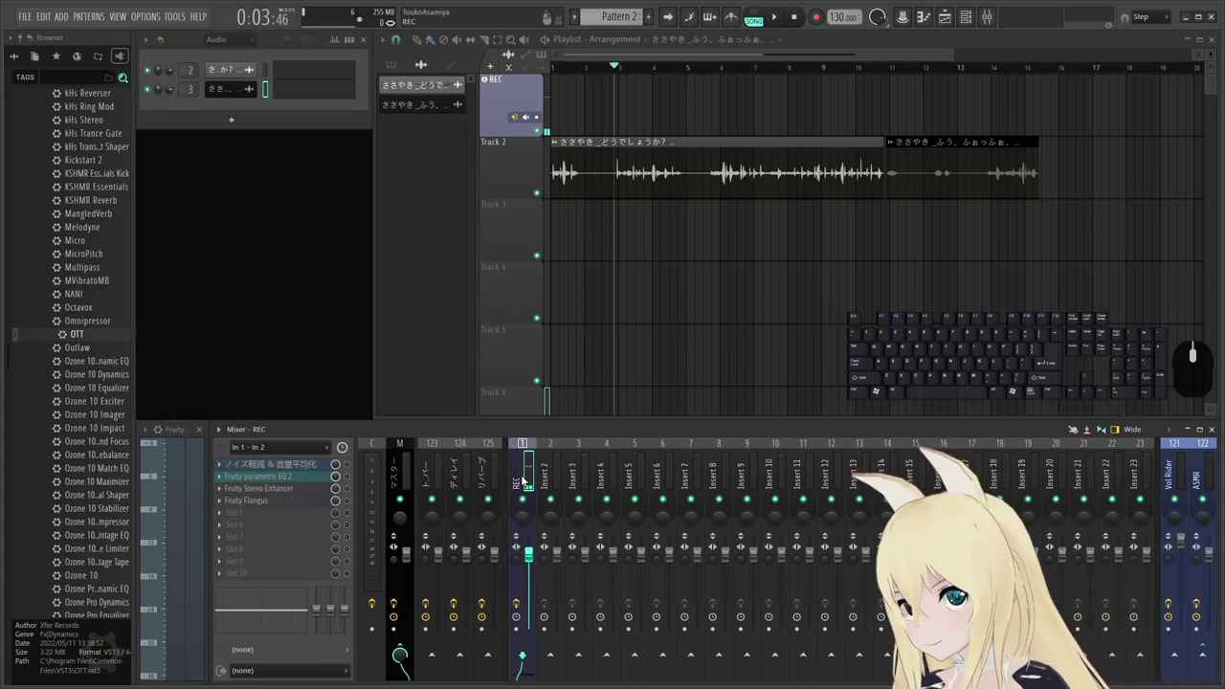
left_click(248, 286)
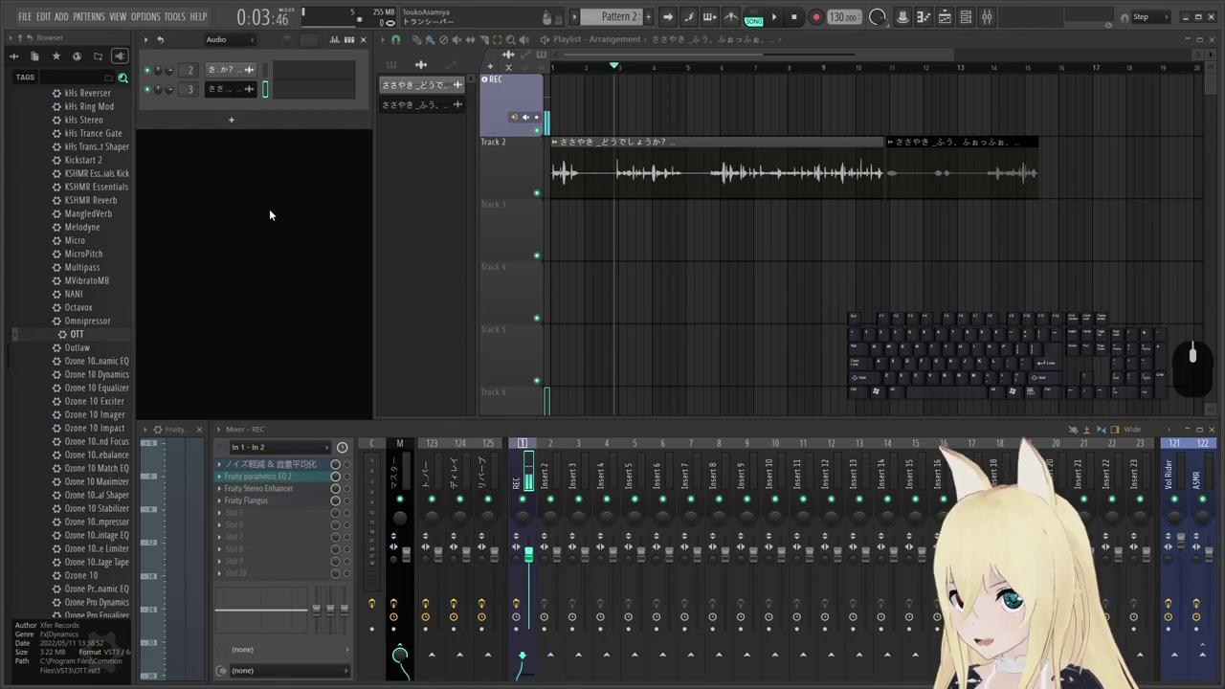